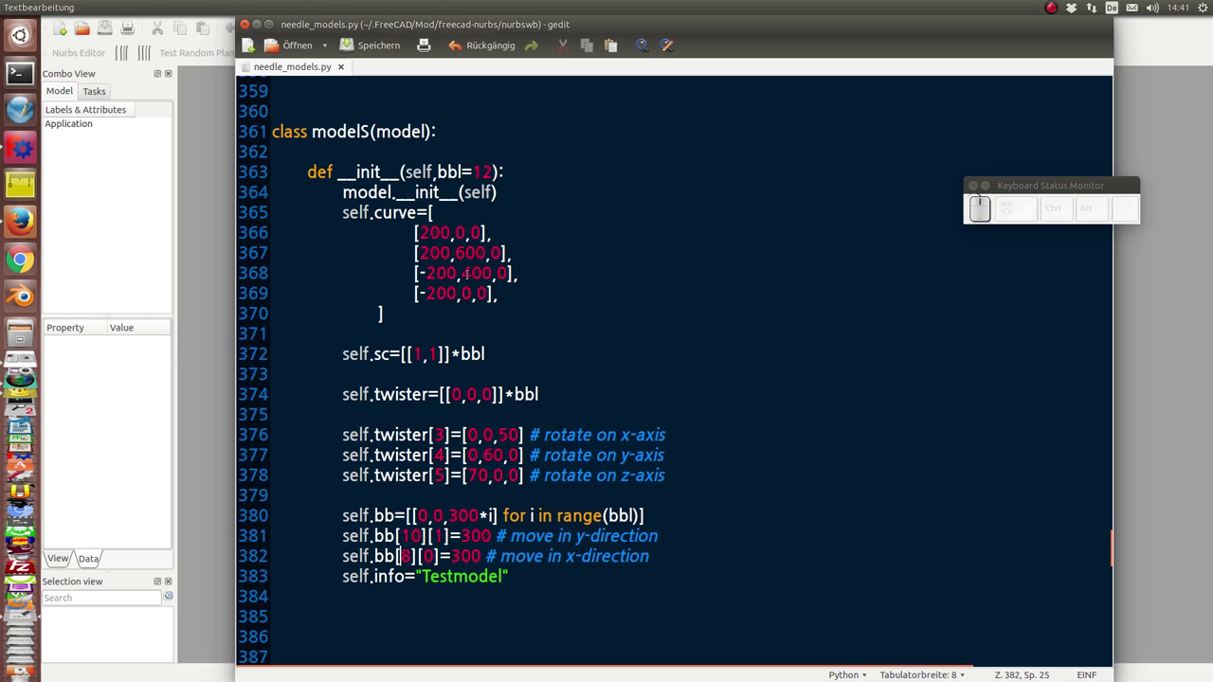
Close the gedit window showing needle_models.py, leaving FreeCAD's Nurbs workbench in front
left_click(439, 23)
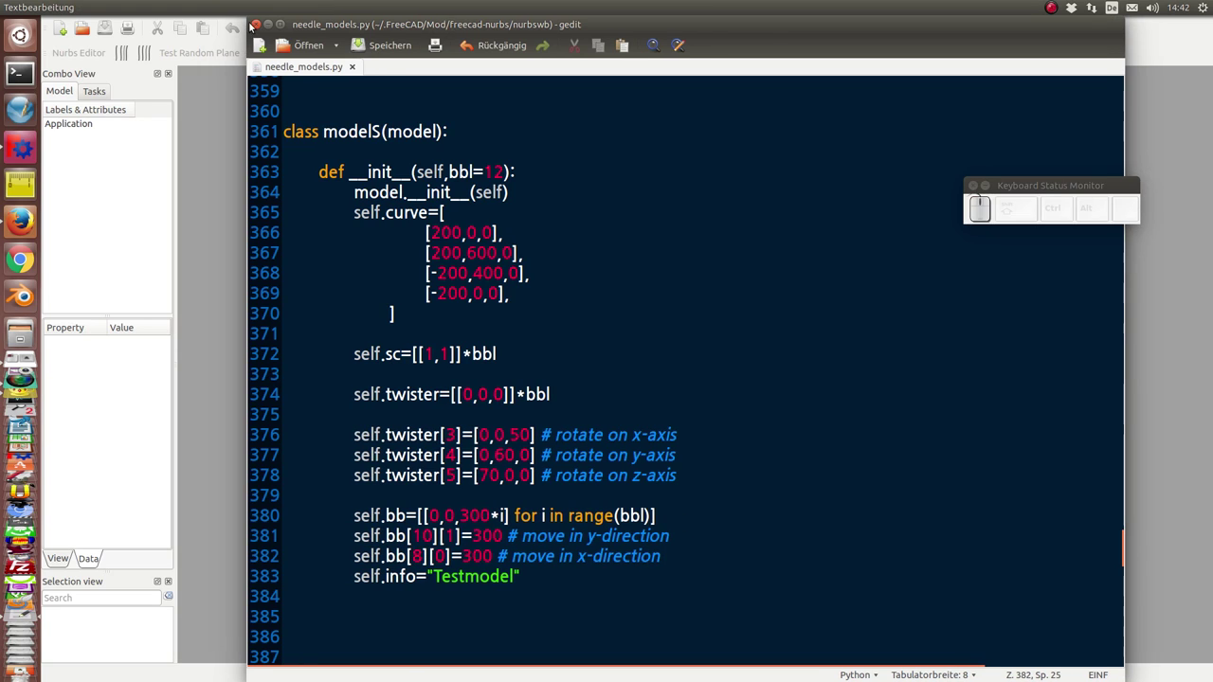
left_click(253, 24)
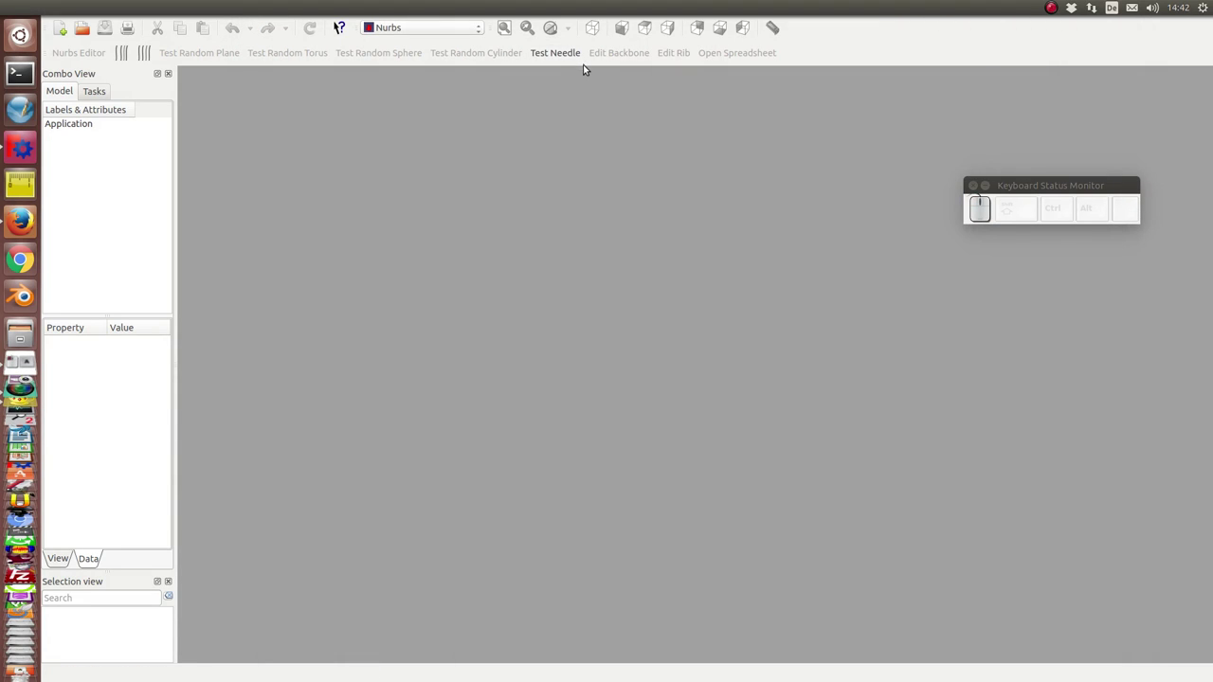
Create the Needle test model from the Nurbs workbench and show its Spreadsheet of rib and backbone values
left_click(337, 35)
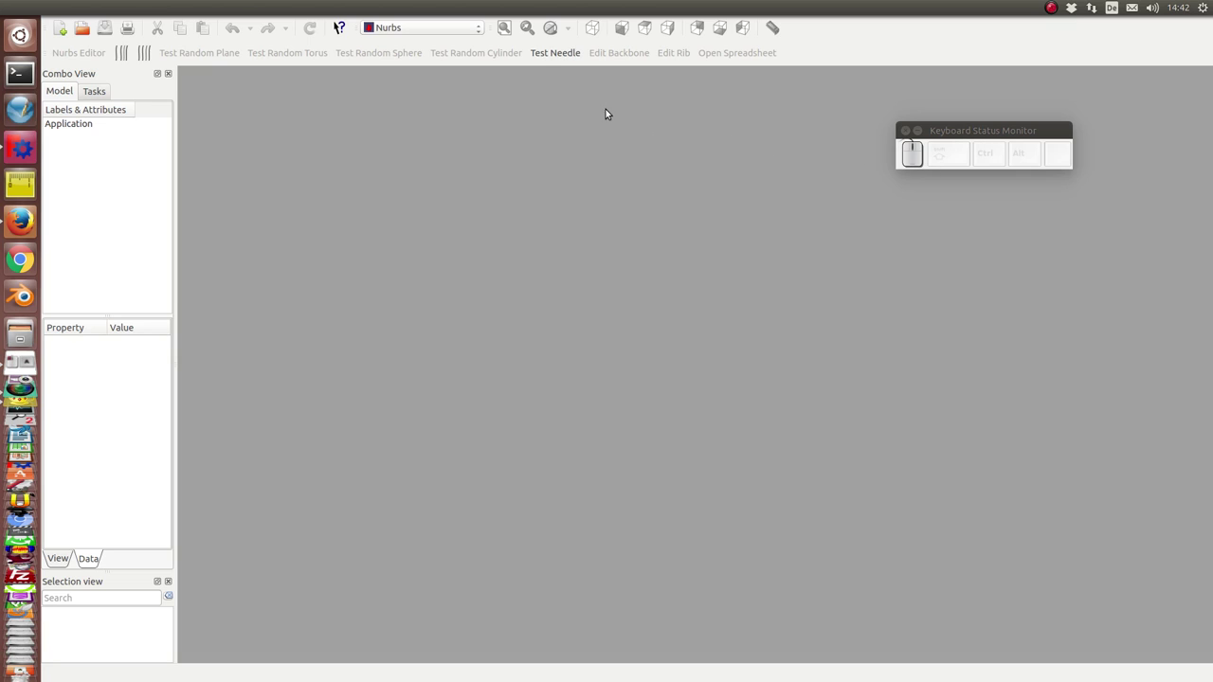
left_click(544, 50)
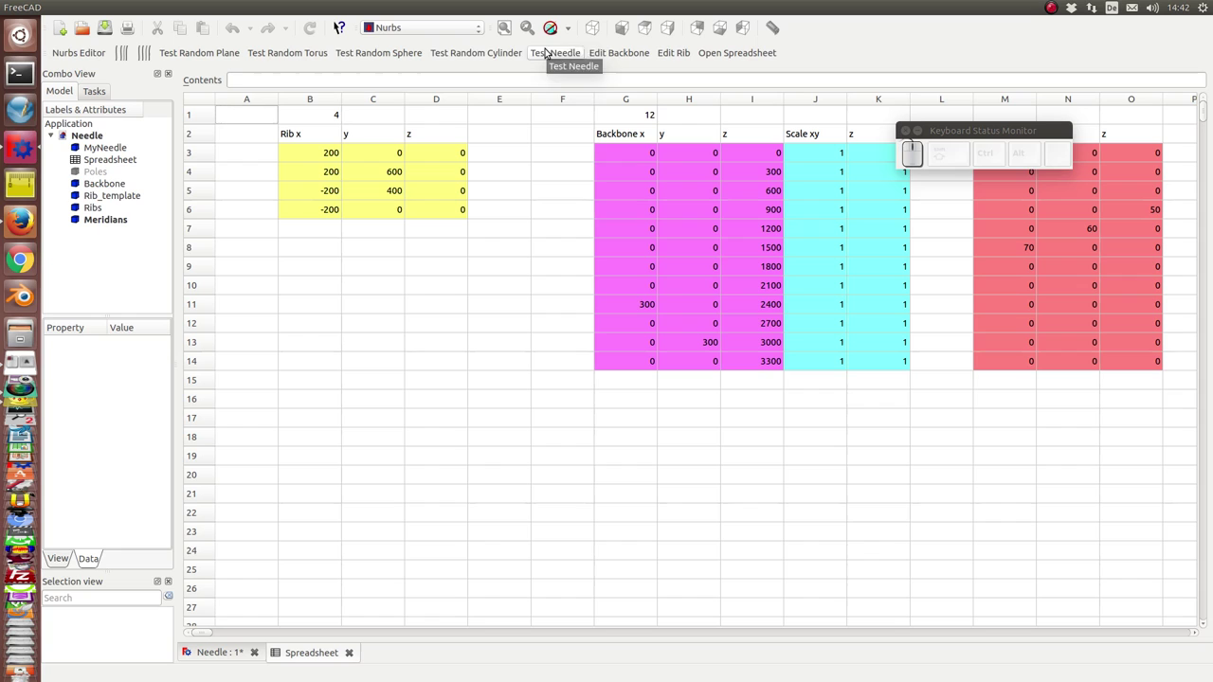
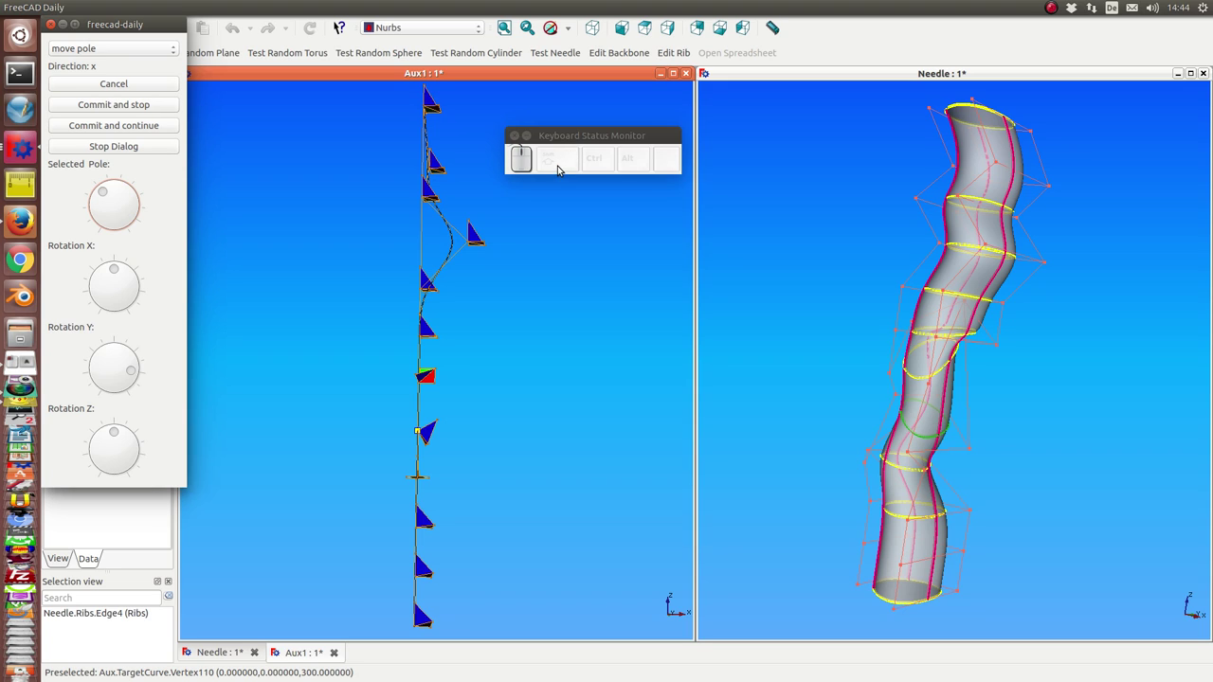
Step along the needle's ribs and back to the middle rib in the move-pole dialog
key("Right")
key("Right")
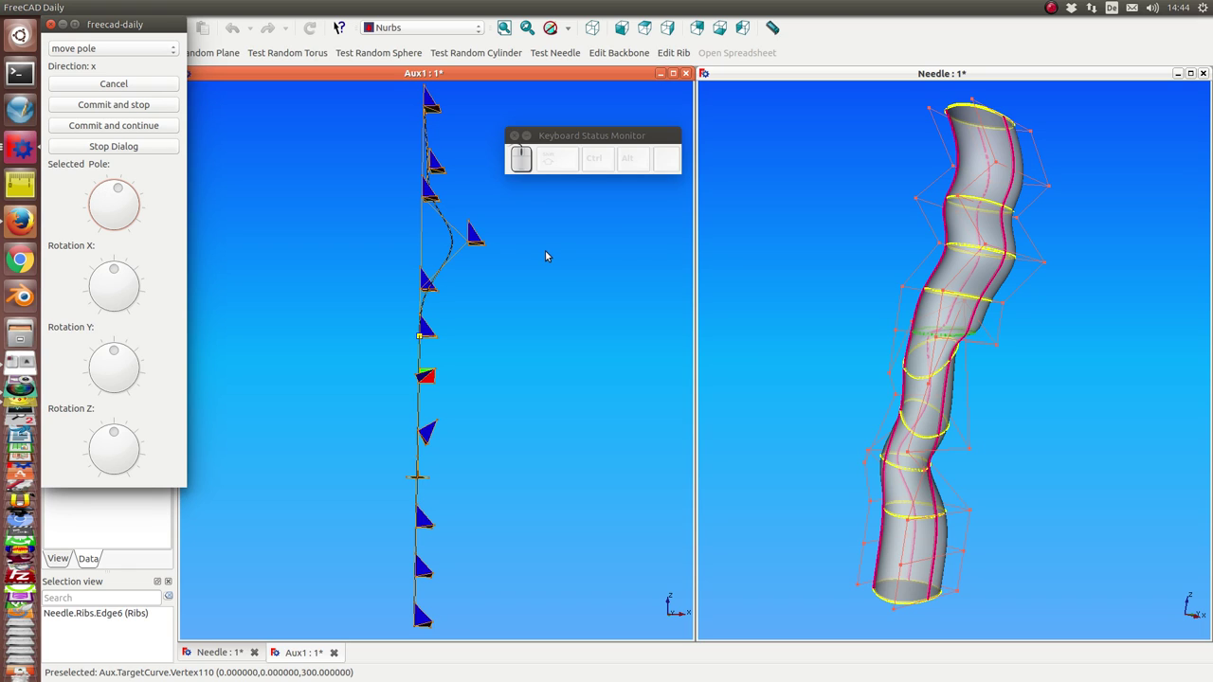
key("Left")
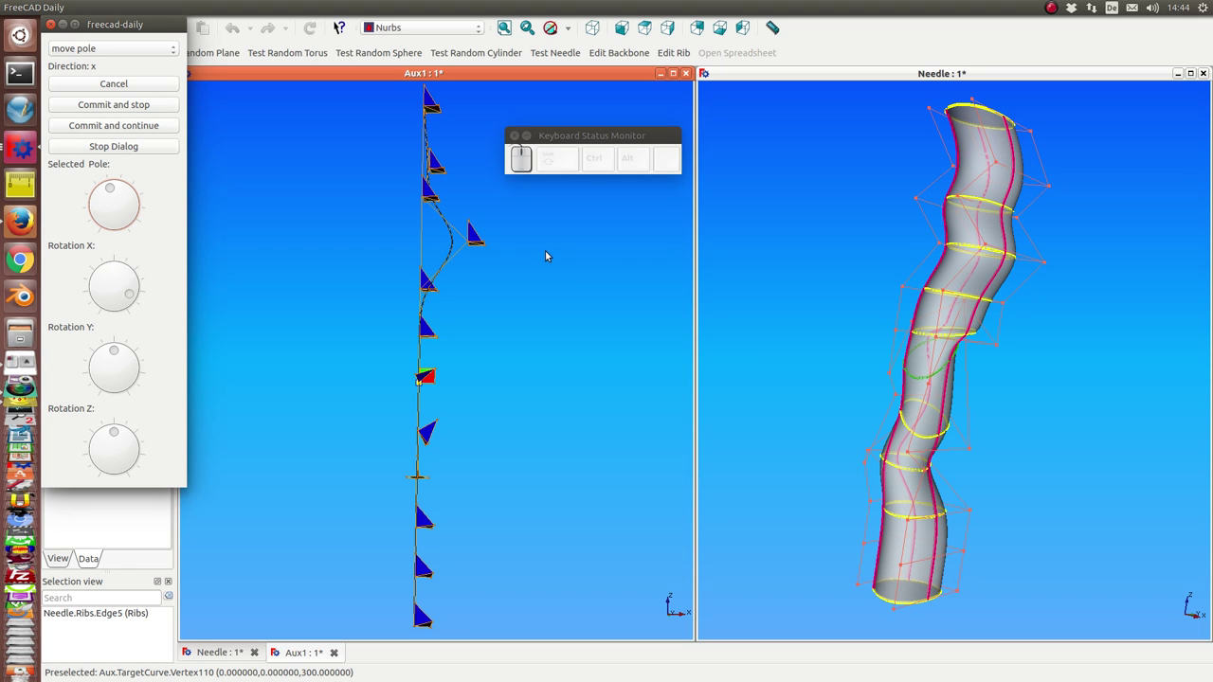
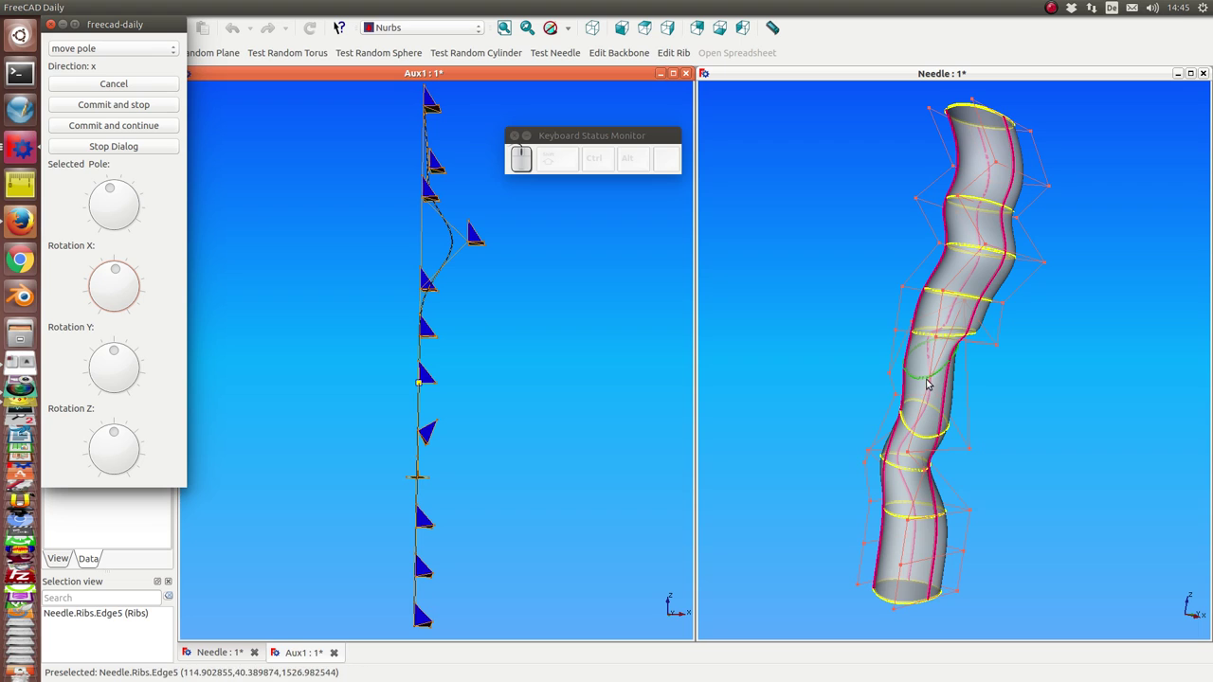
Apply the middle rib's X rotation and turn the right 3D view to face the needle straight on
key("Return")
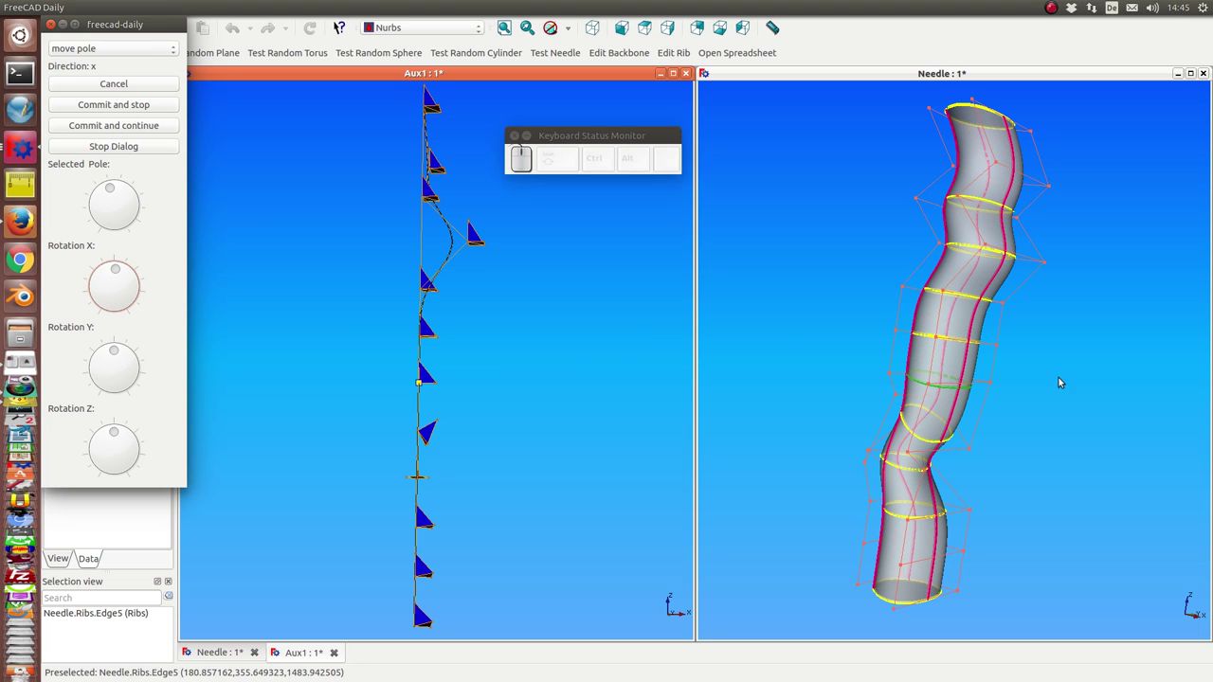
left_click_drag(1067, 358, 854, 353)
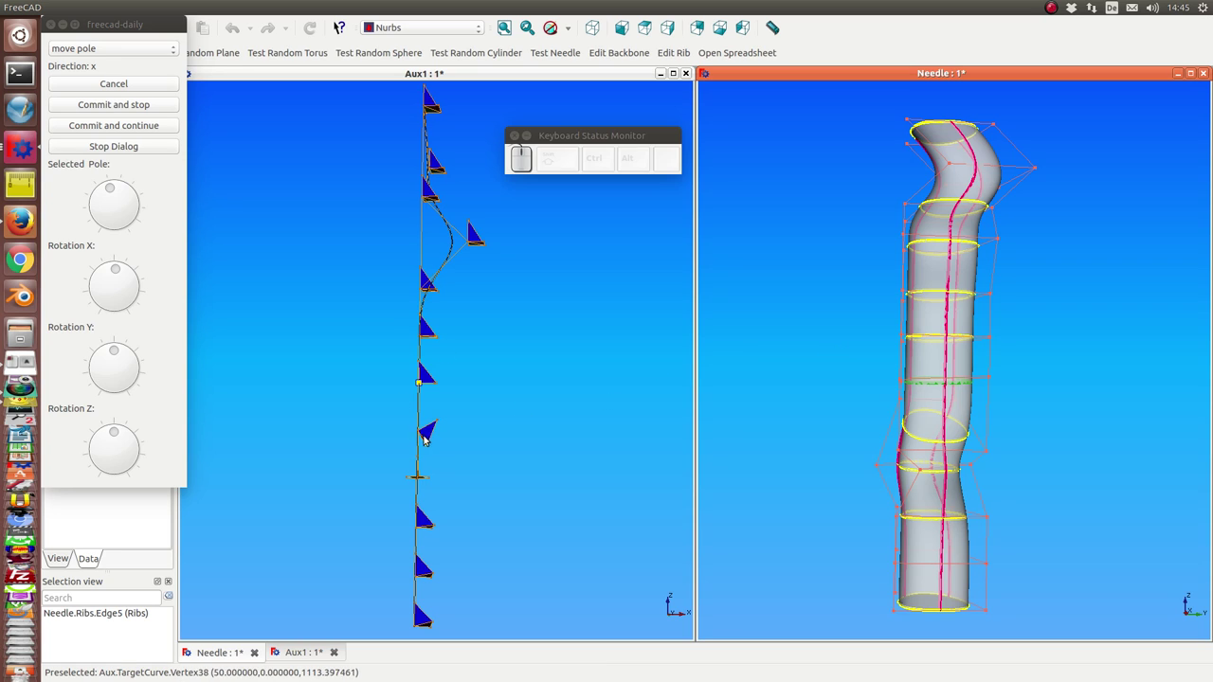
Pick a different backbone pole, resetting the dials, while the needle stays straight
key("Left")
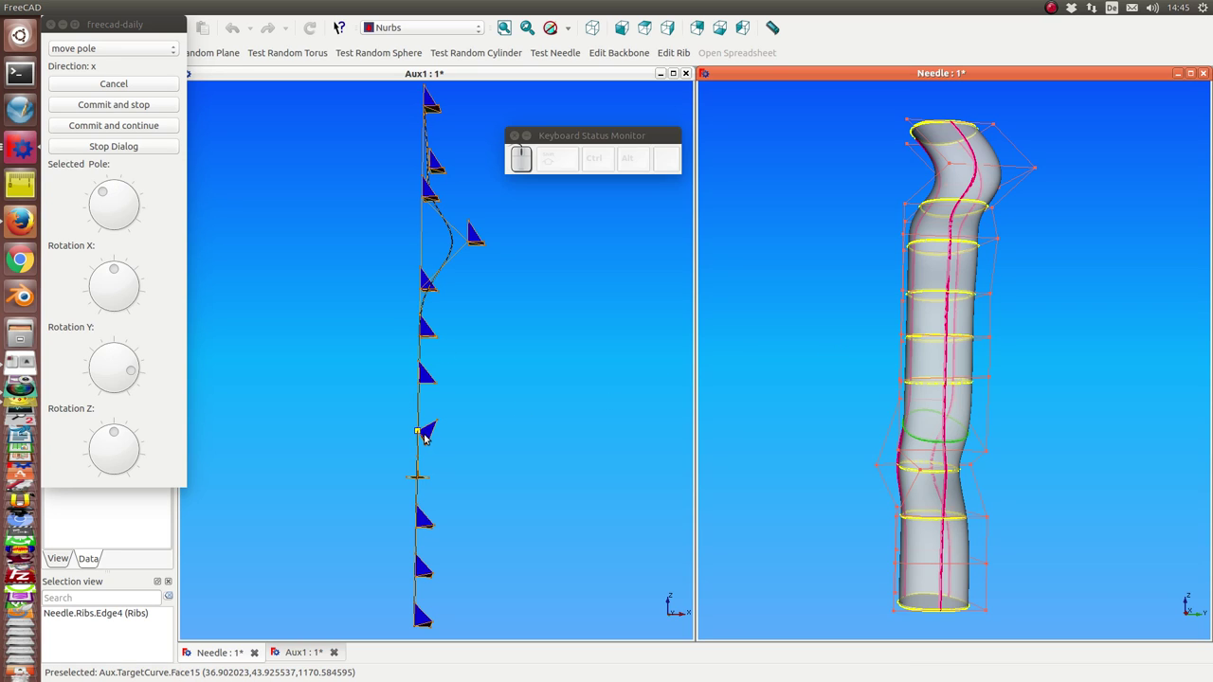
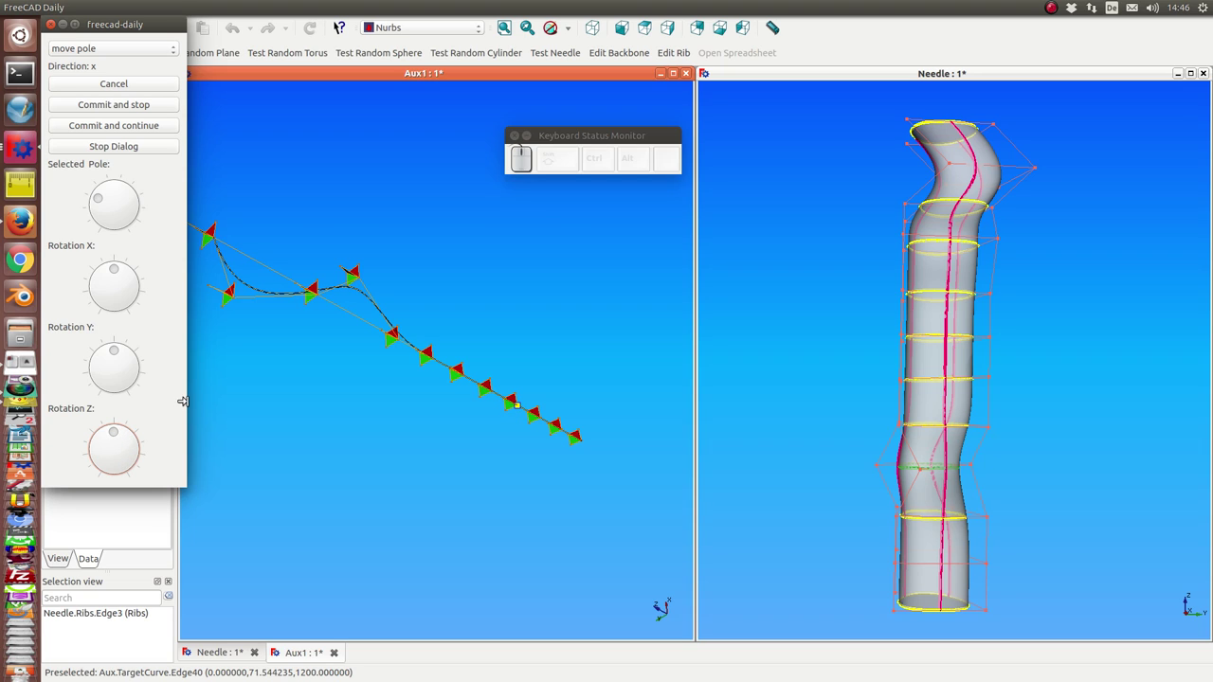
Apply the tried Z rotation of the backbone pole, returning it to neutral
key("Return")
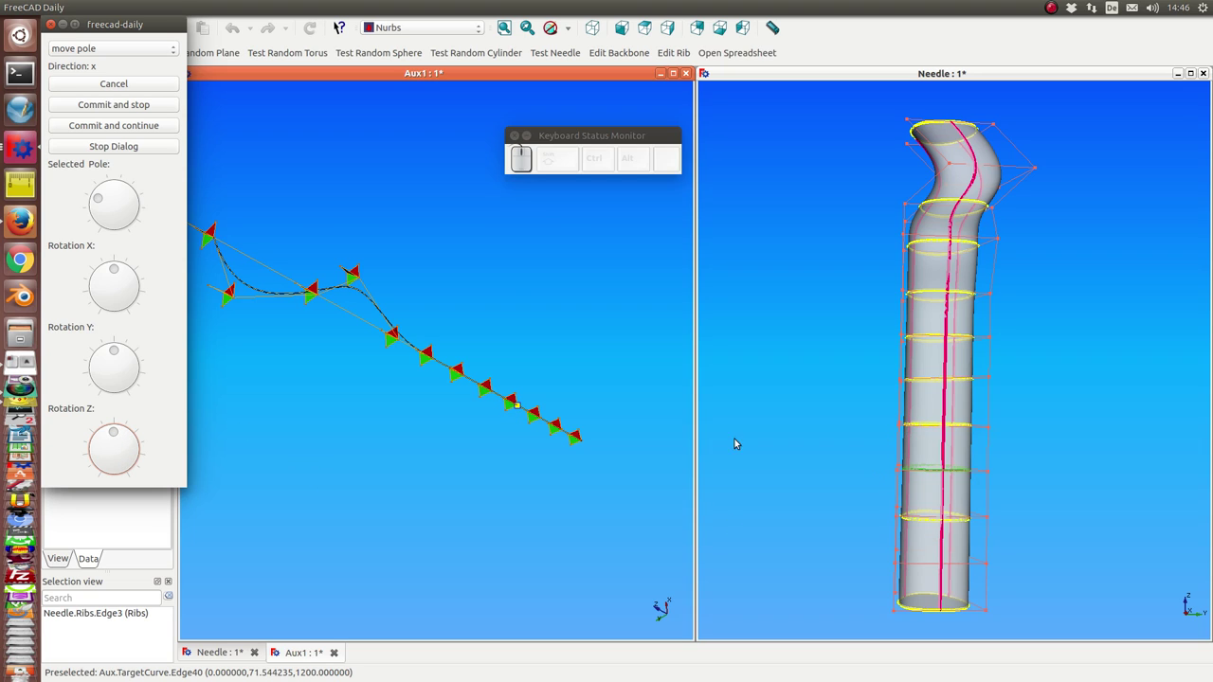
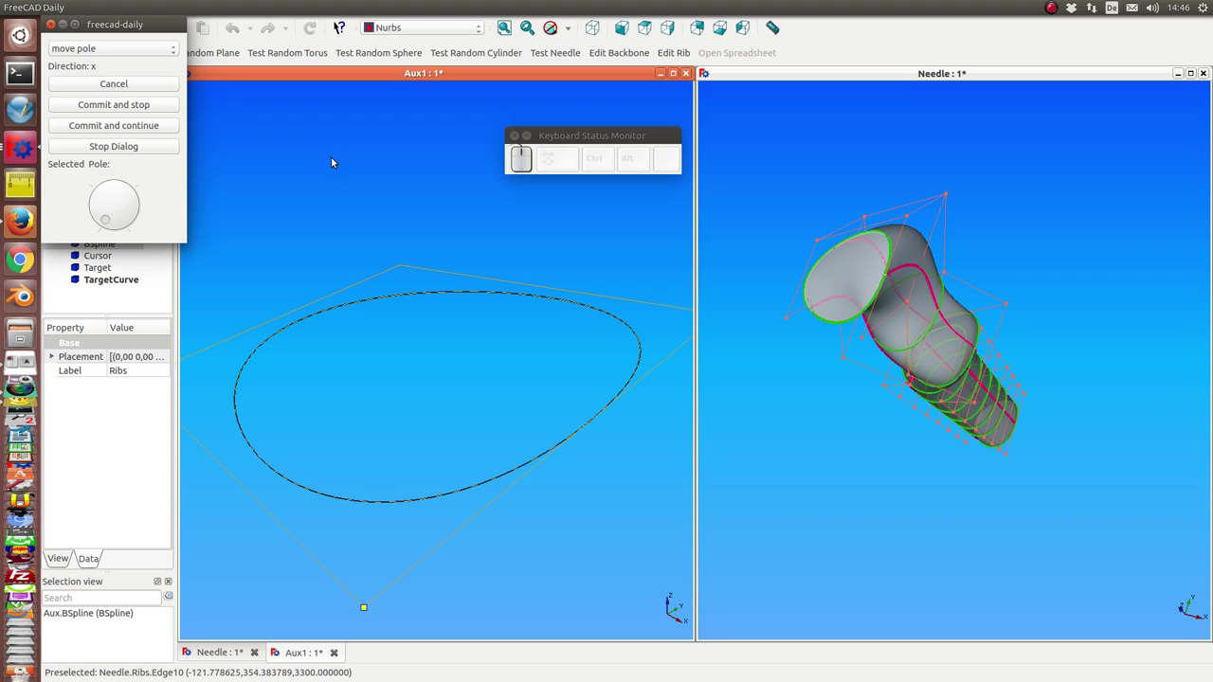
View the rib curve flat from straight above in the left view
left_click(469, 150)
key("KP_2")
key("KP_Subtract")
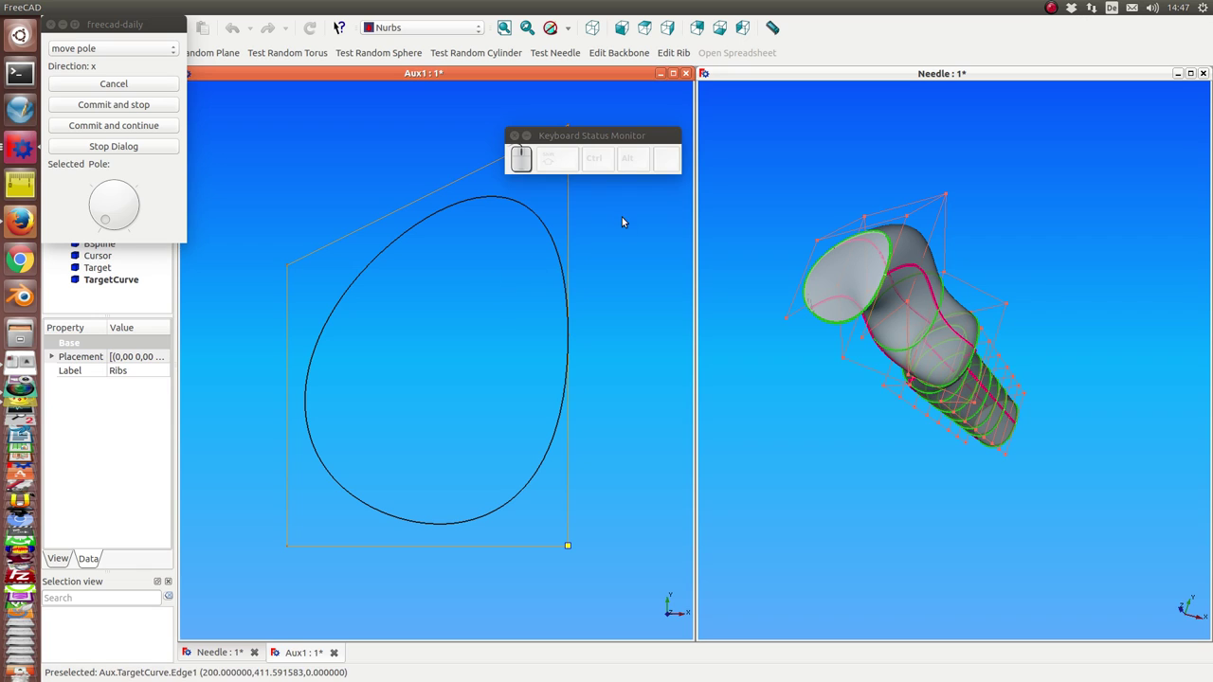
left_click_drag(590, 140, 632, 286)
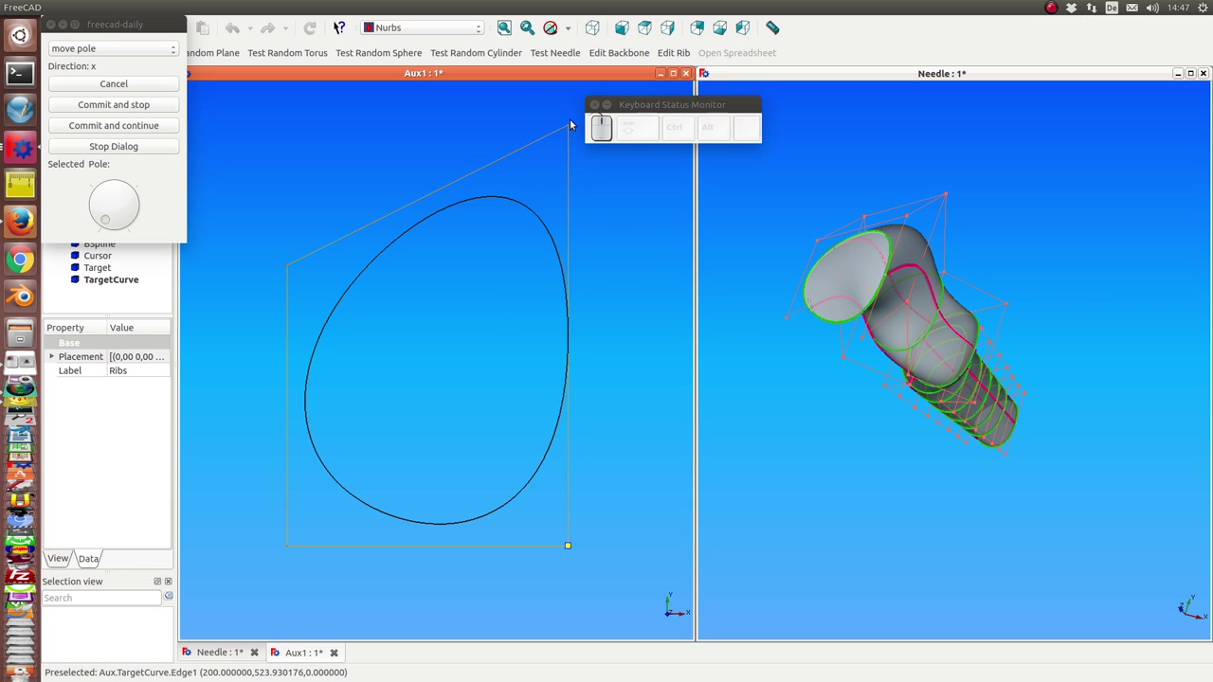
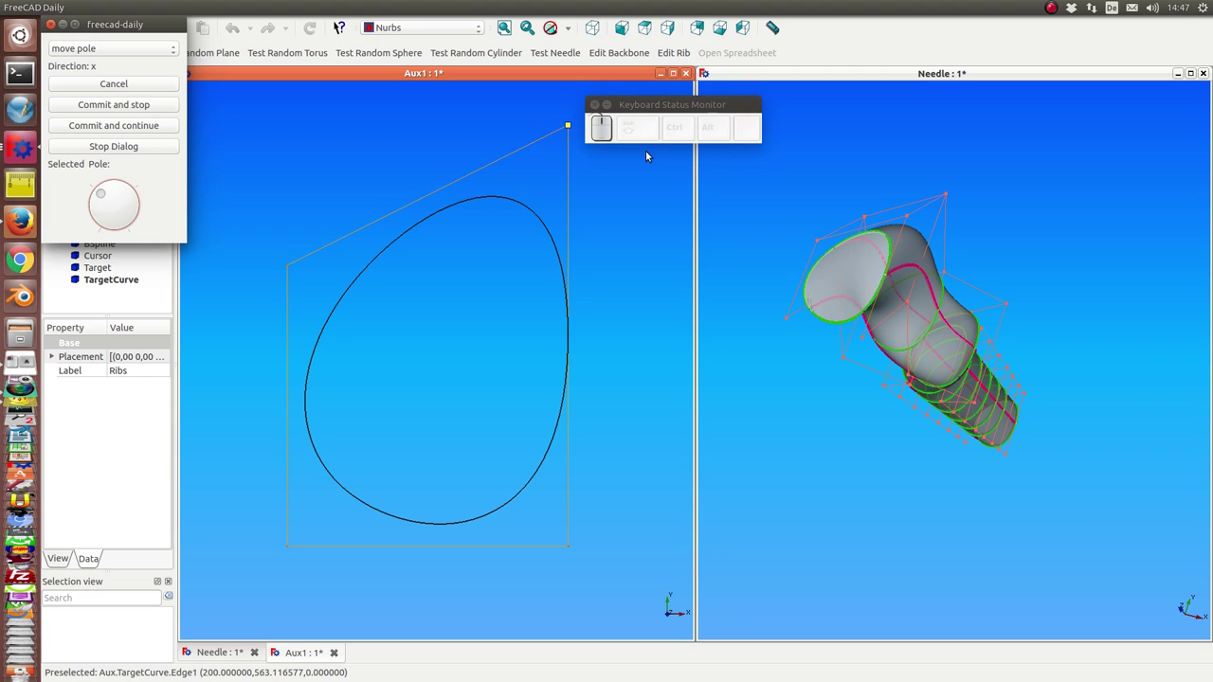
Switch pole movement to y and shift the selected corner pole along y, stretching the target curve upward
key("y")
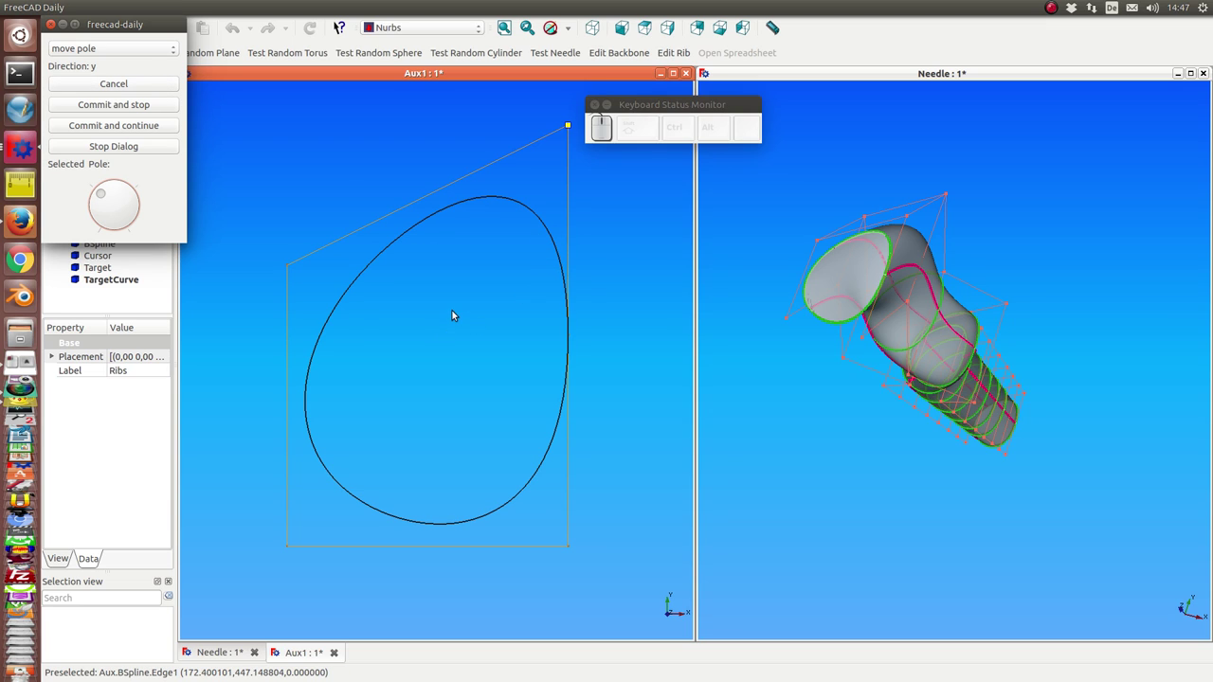
scroll("down", 3)
scroll("up", 3)
scroll("down", 3)
scroll("up", 3)
scroll("down", 3)
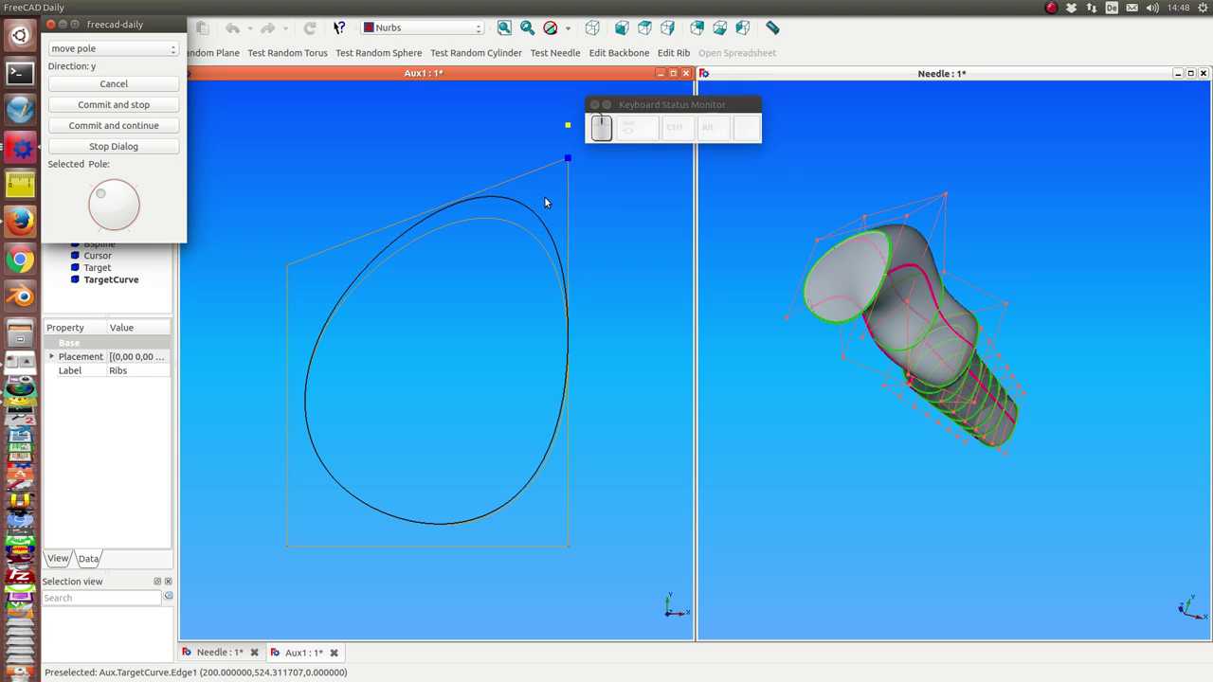
key("Up")
key("Up")
key("Down")
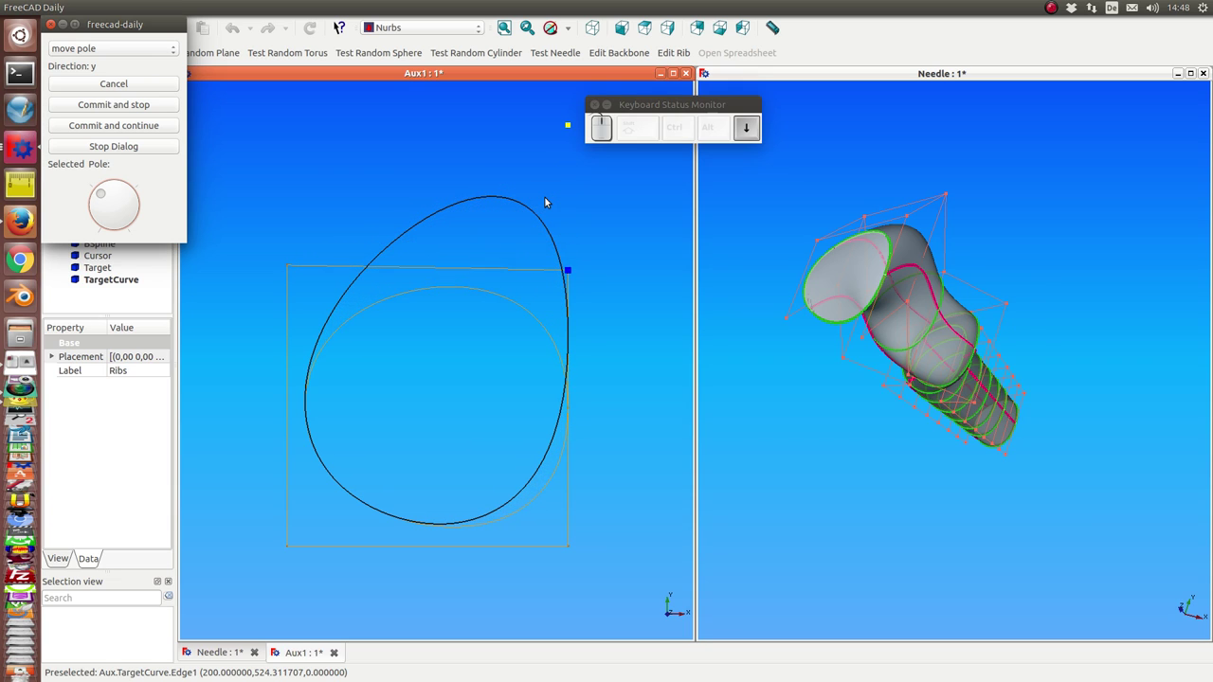
key("Up")
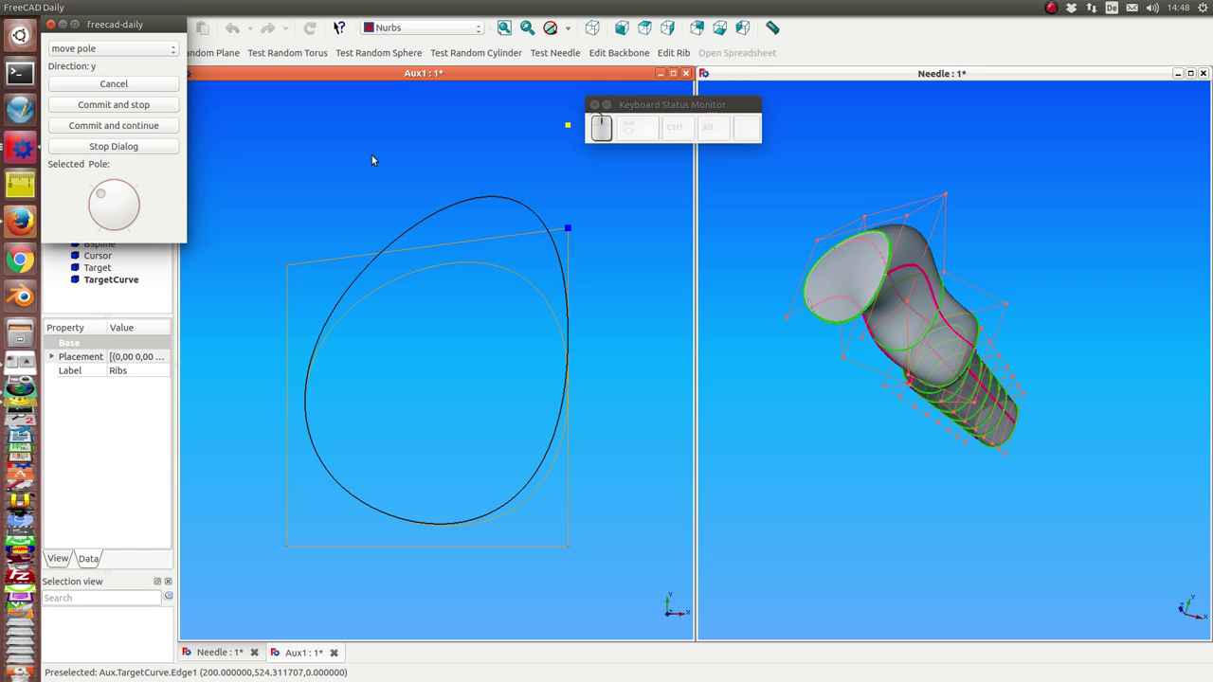
Apply the y-direction pole move, leaving a rounded rib curve inside its rectangular pole frame
key("Return")
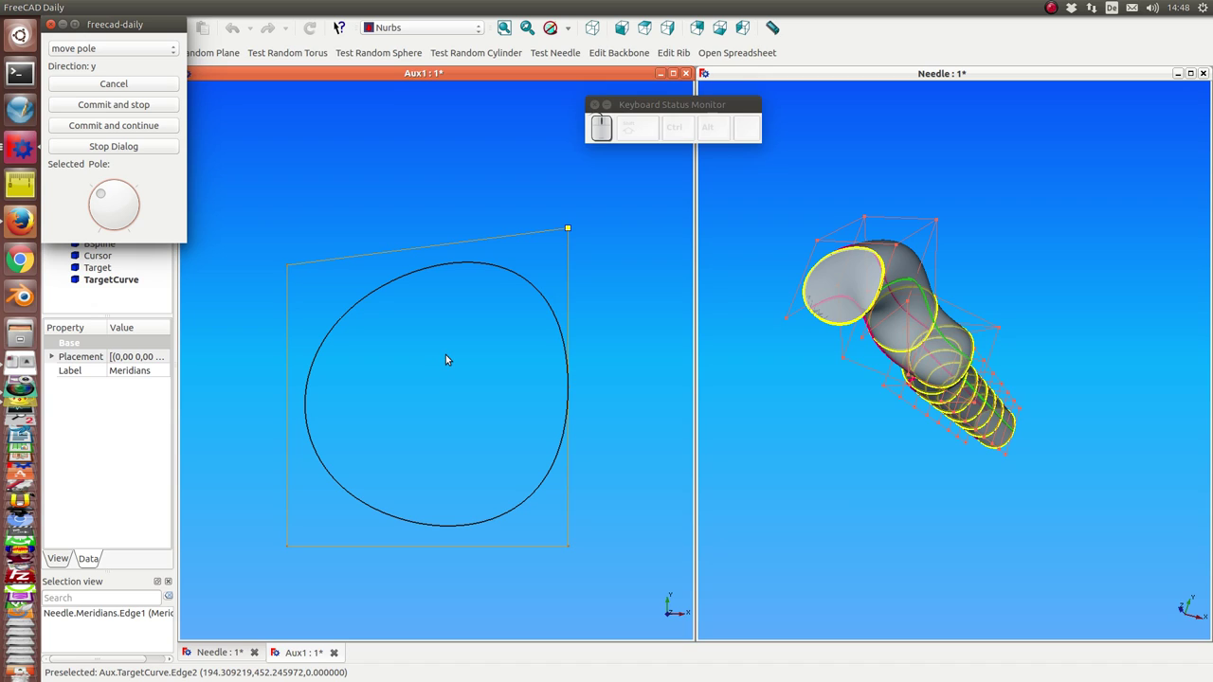
Switch to the n direction and push the rib pole along n until the cross-section collapses into a crescent, then begin the next pole
key("n")
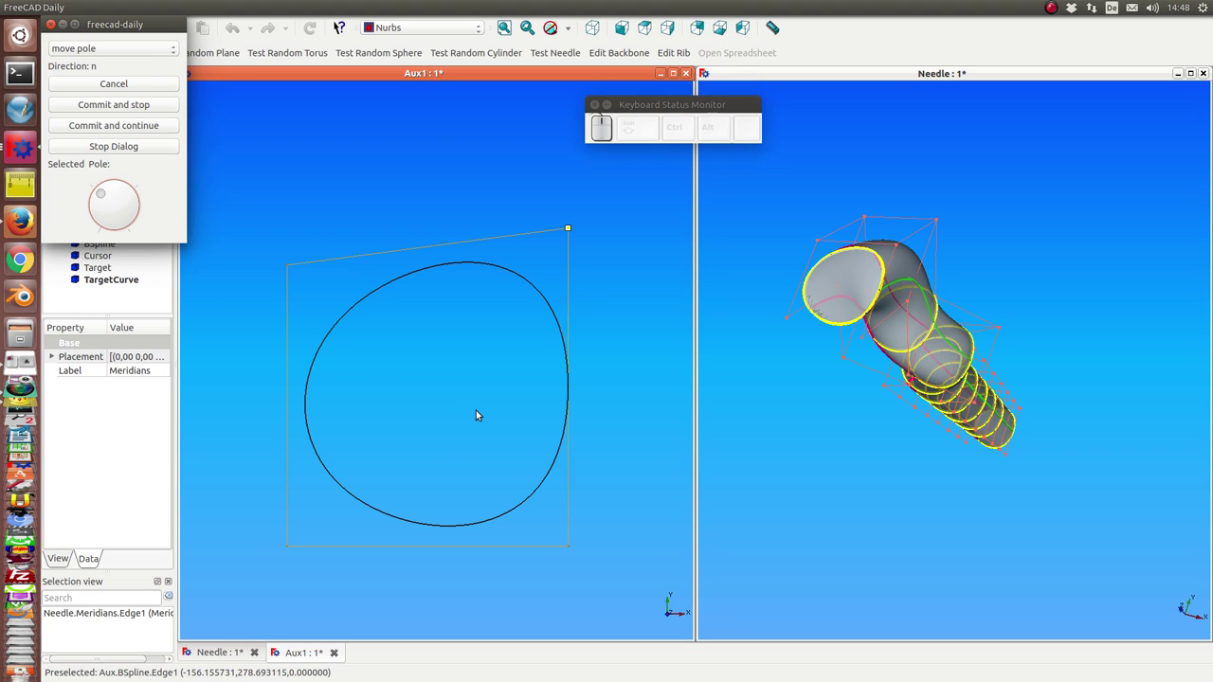
key("Page_Up")
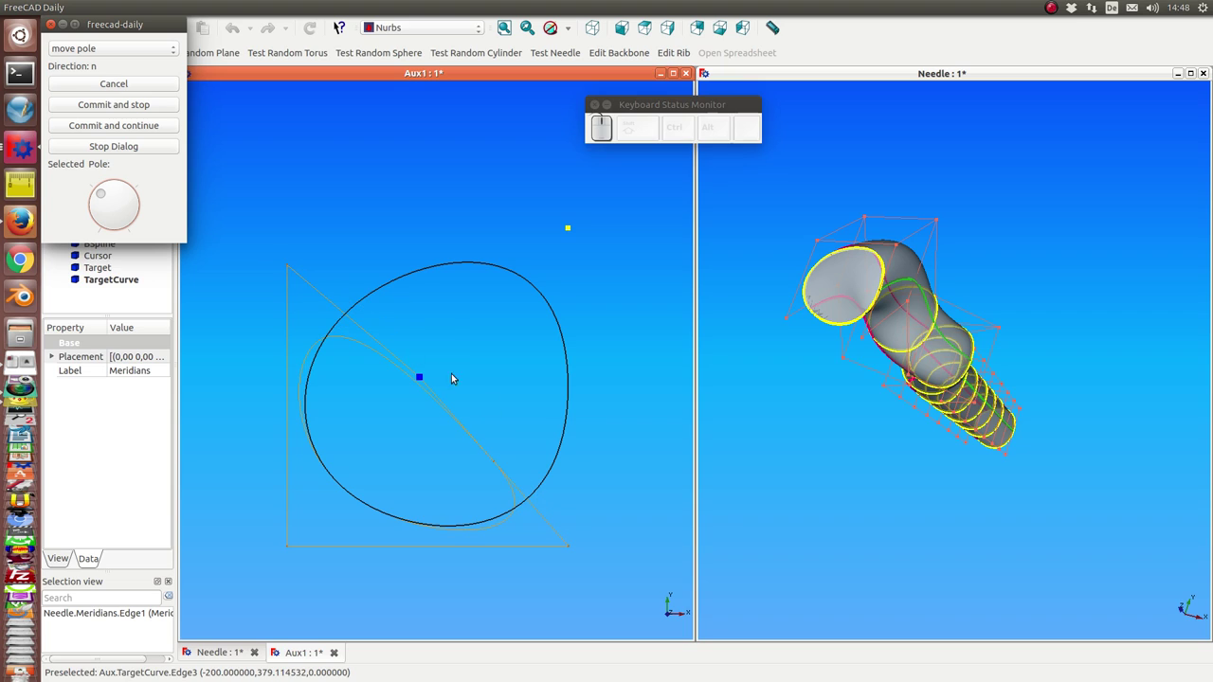
key("Page_Up")
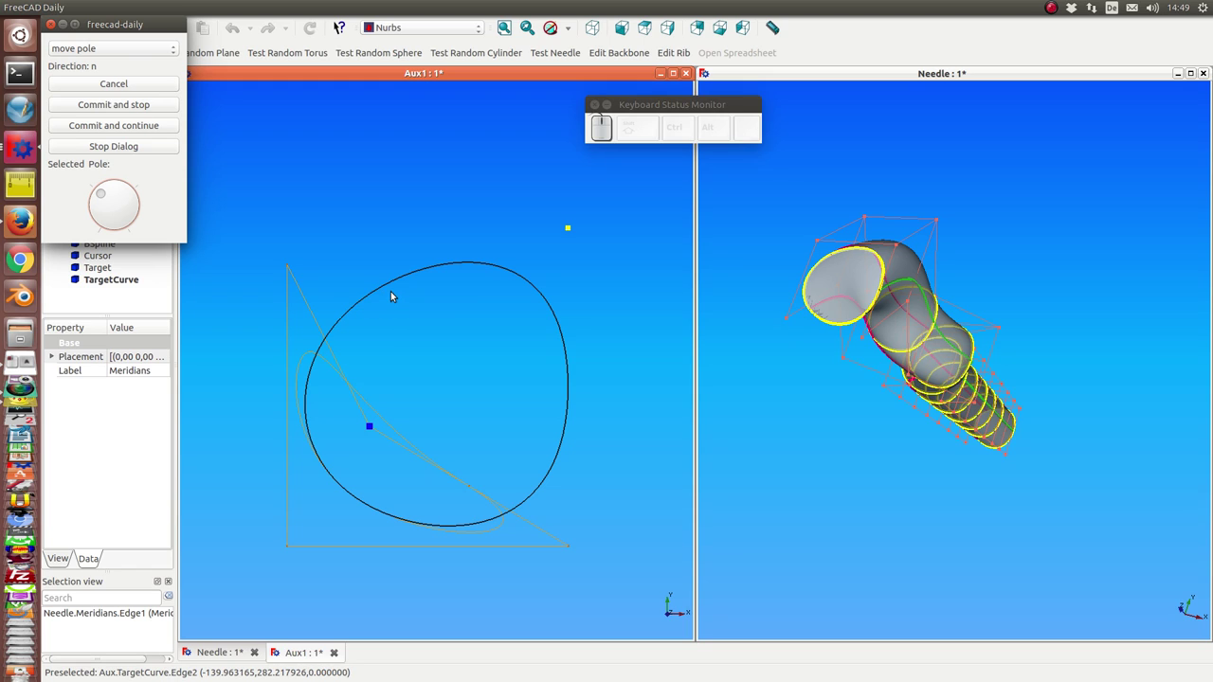
key("Return")
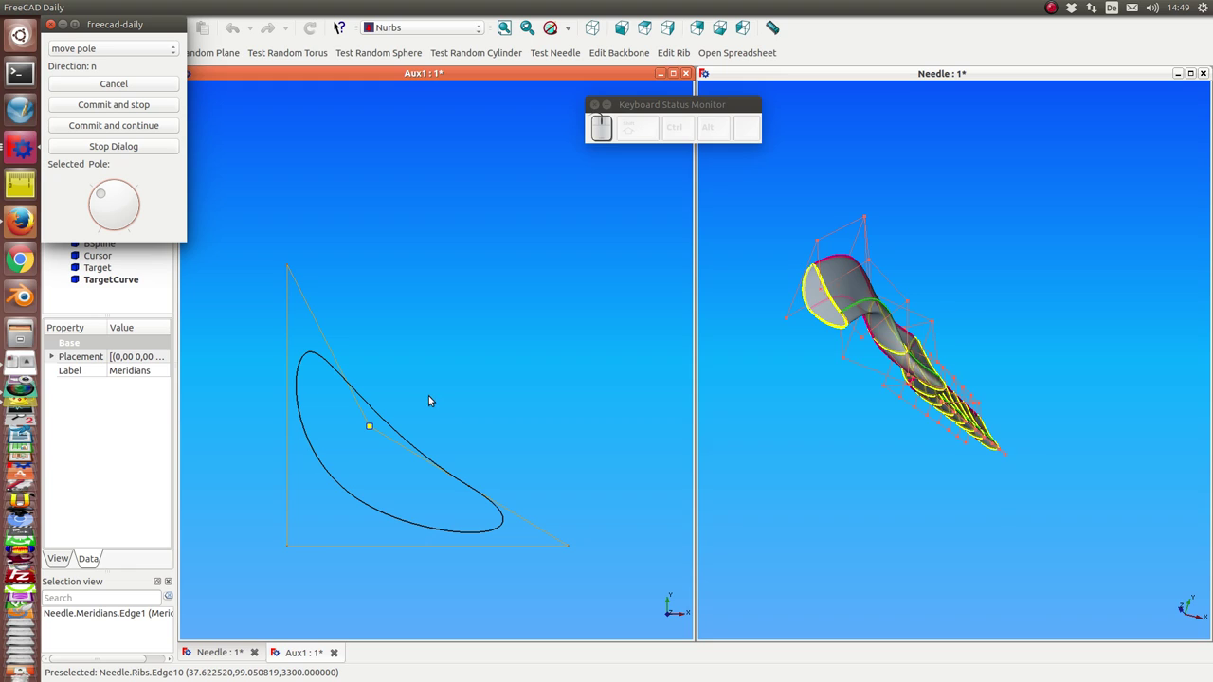
key("Page_Up")
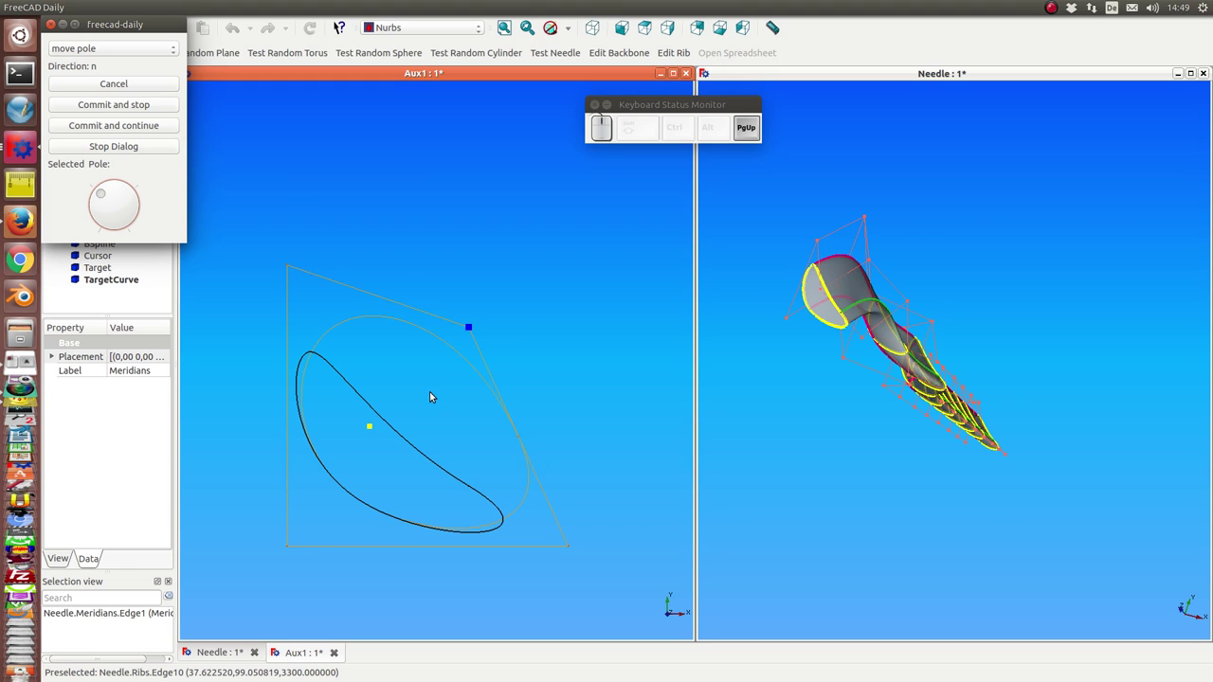
Revert the rib to its rounded shape and set pole movement to the t direction
key("Return")
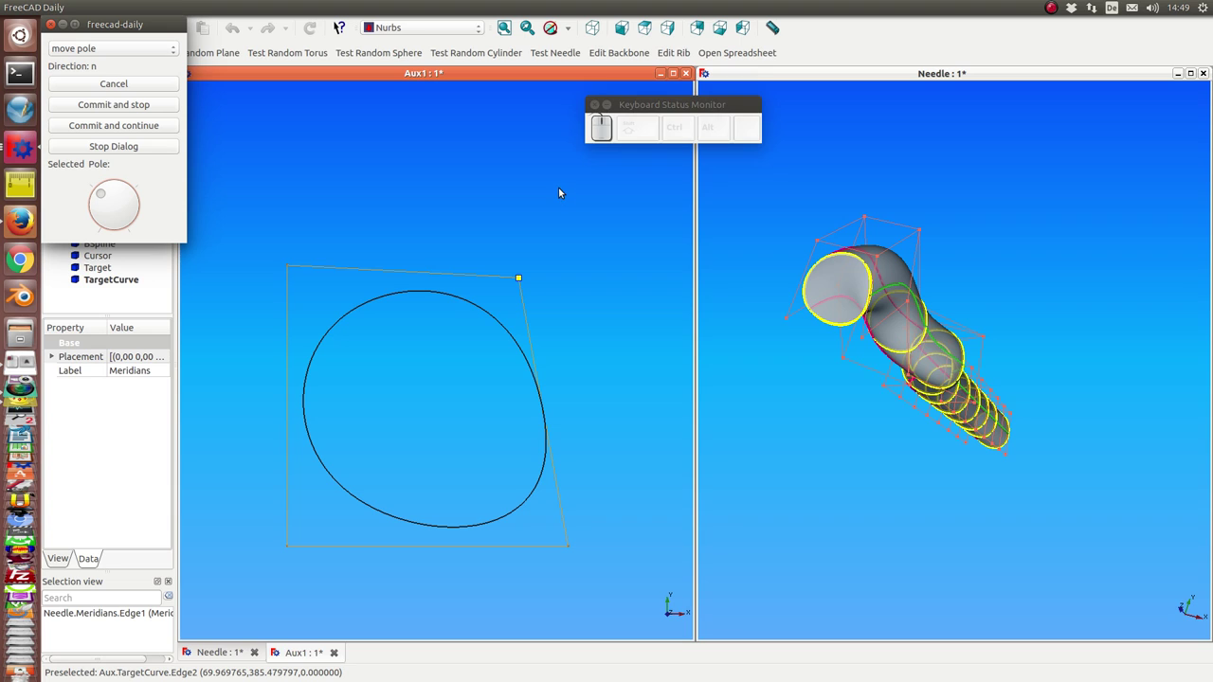
key("t")
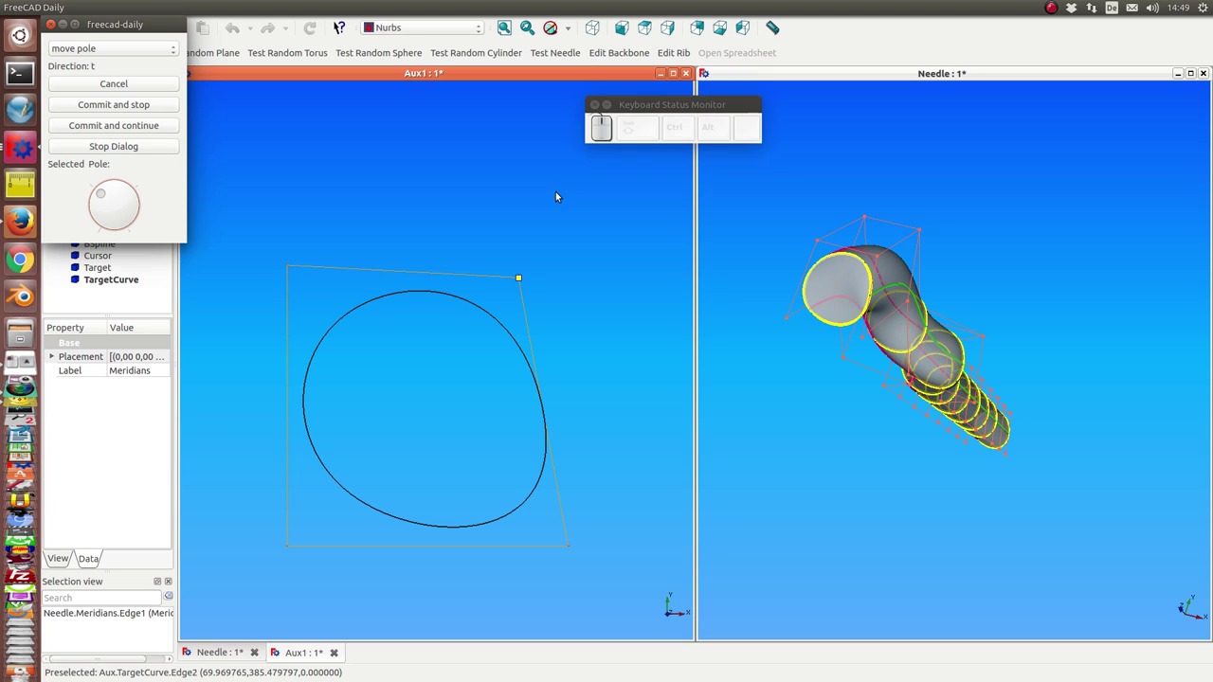
key("Page_Up")
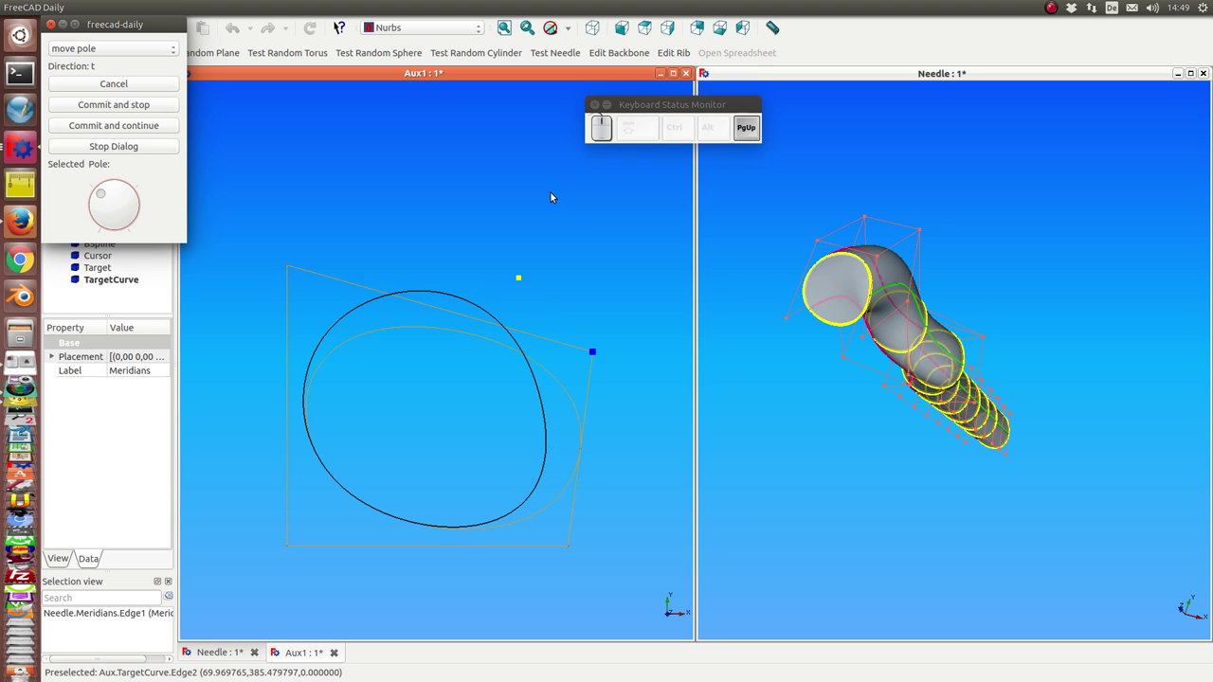
key("Page_Down")
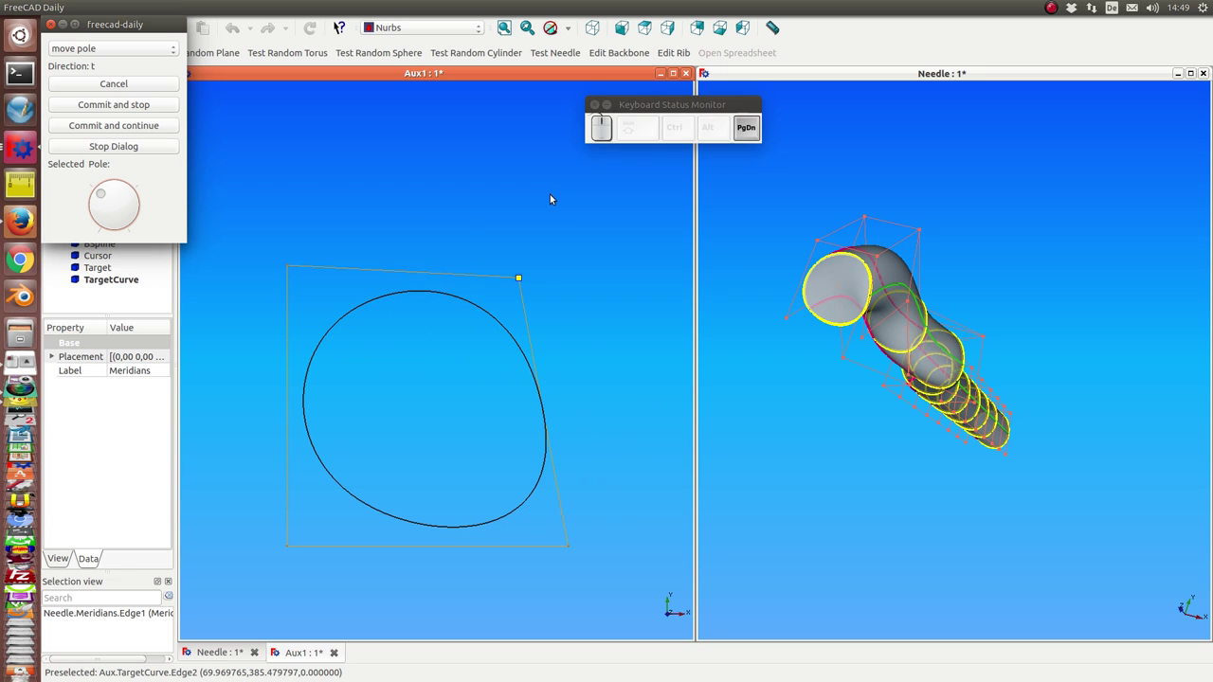
Push the corner pole outward along t and apply, widening the rib into a flat oval
key("Page_Up")
key("Page_Up")
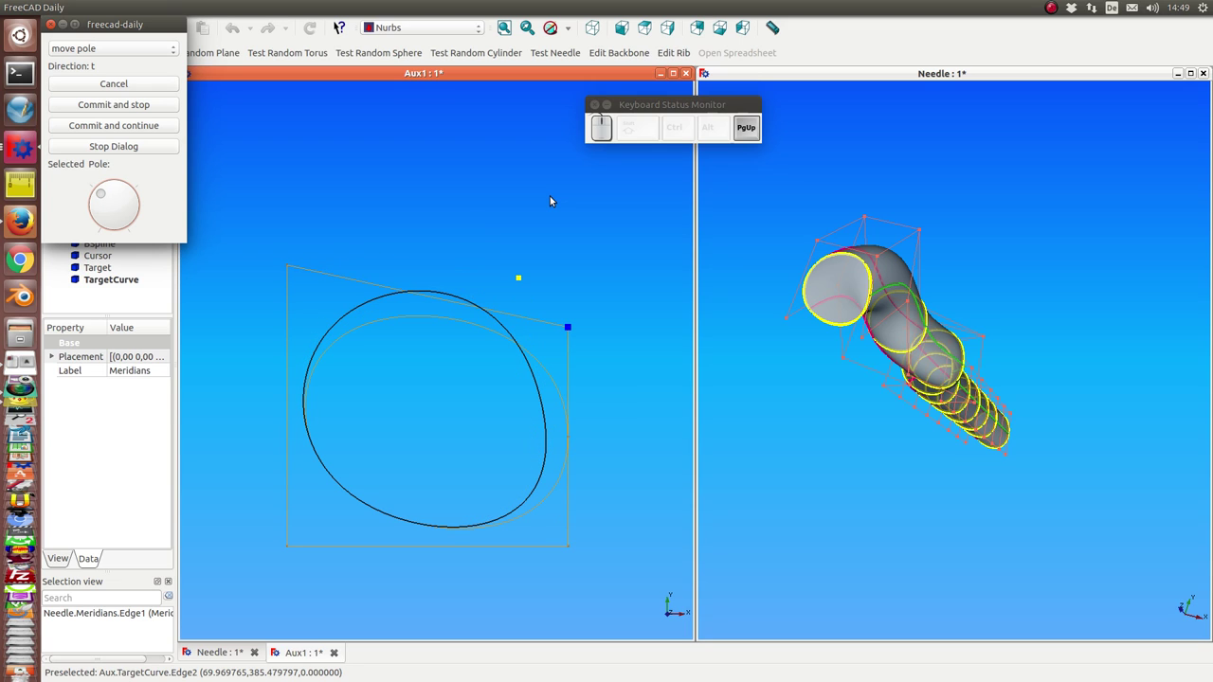
key("Return")
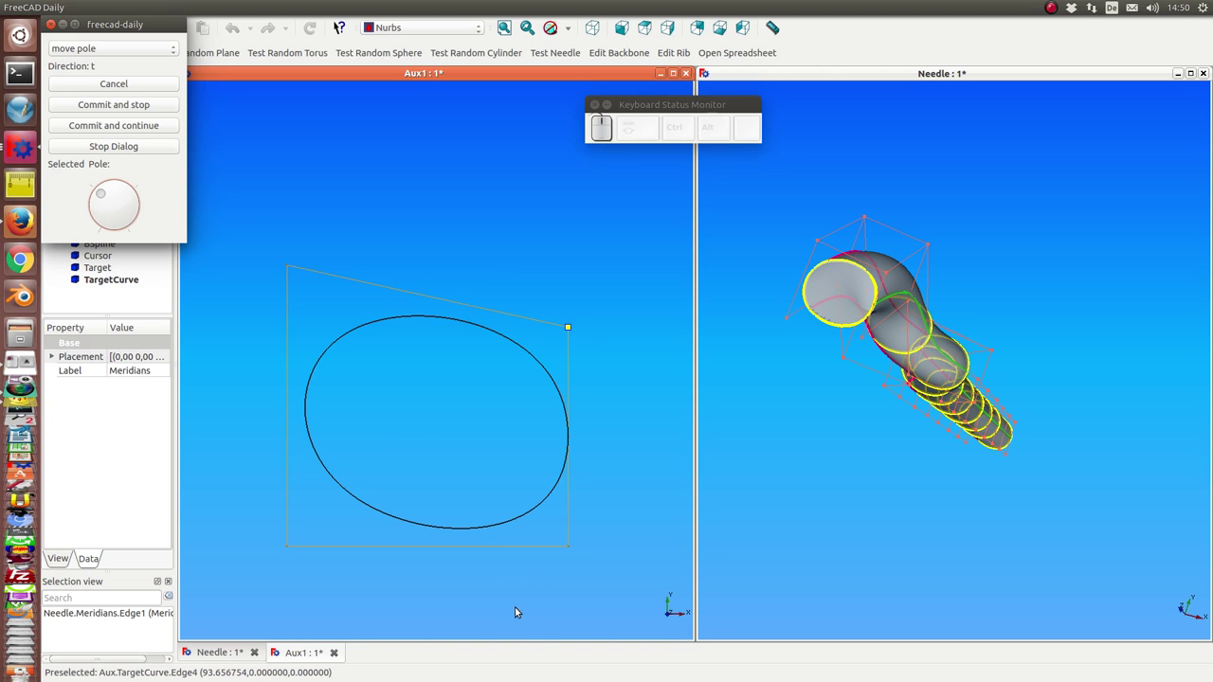
Set pole movement to the b direction and preview the corner pole out of the rib plane
left_click_drag(516, 609, 571, 391)
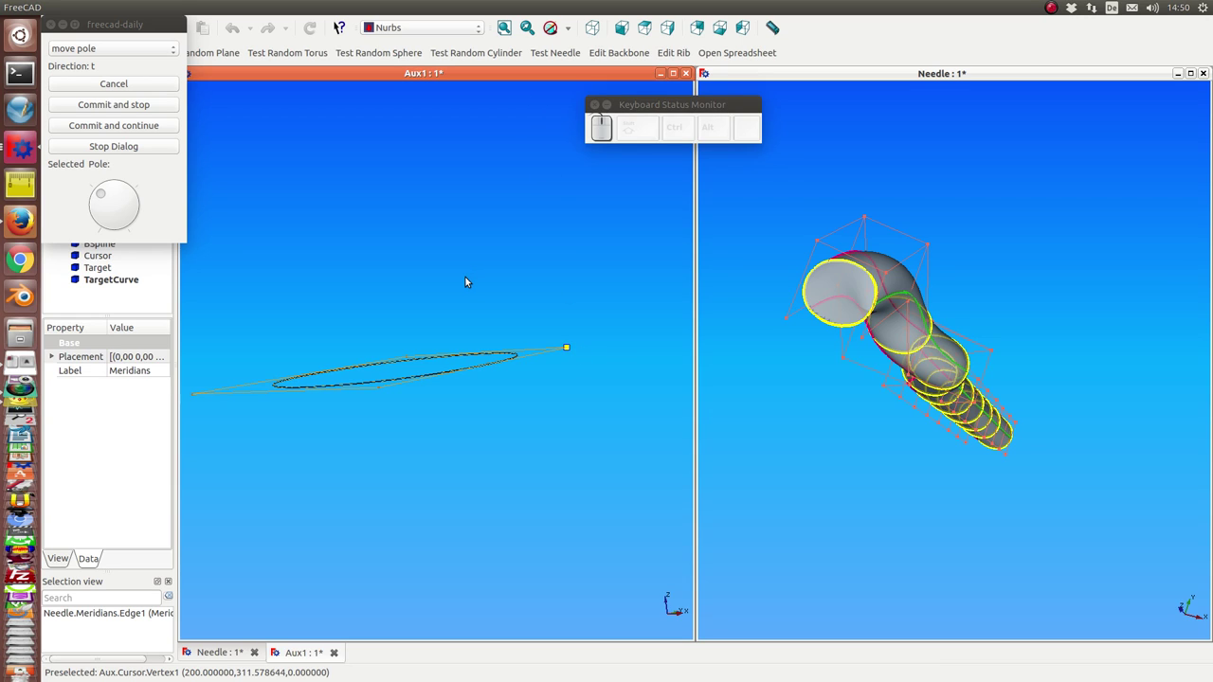
key("b")
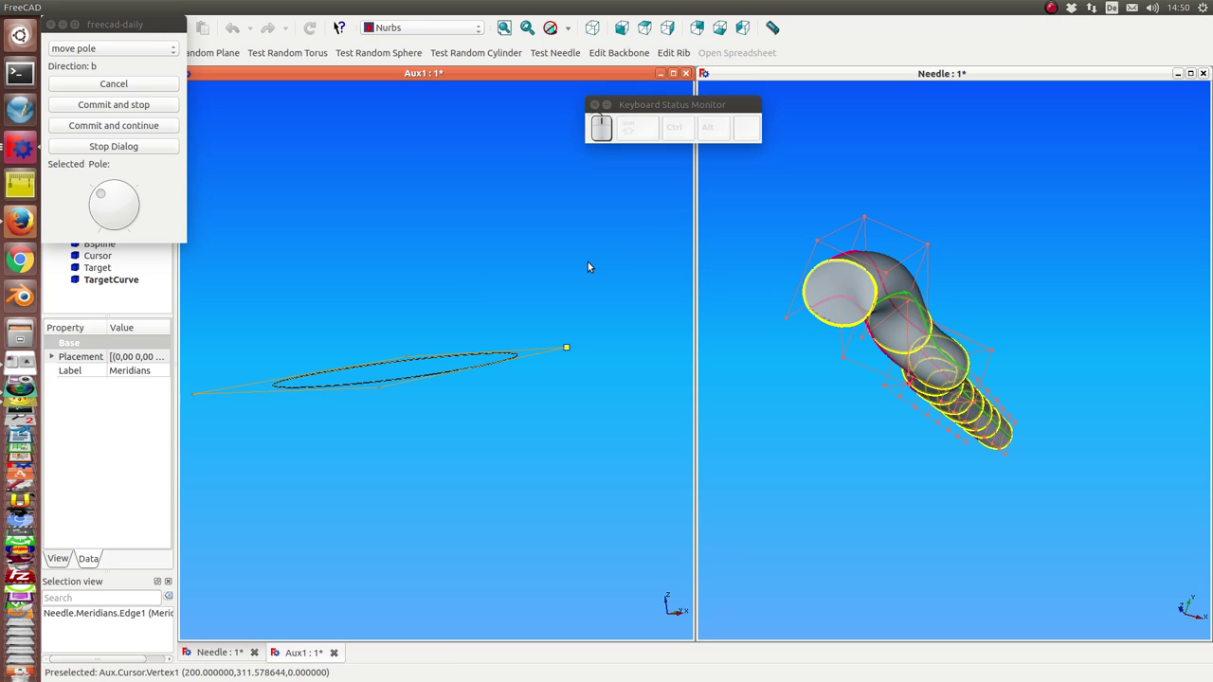
key("Page_Up")
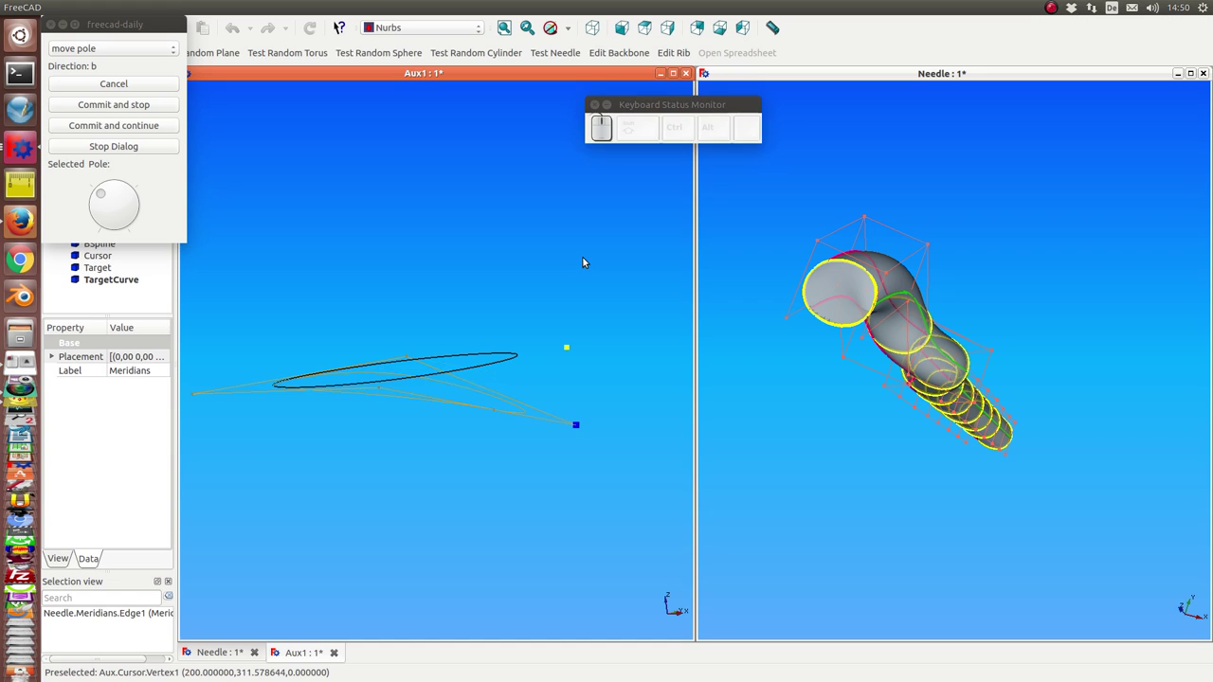
key("Page_Down")
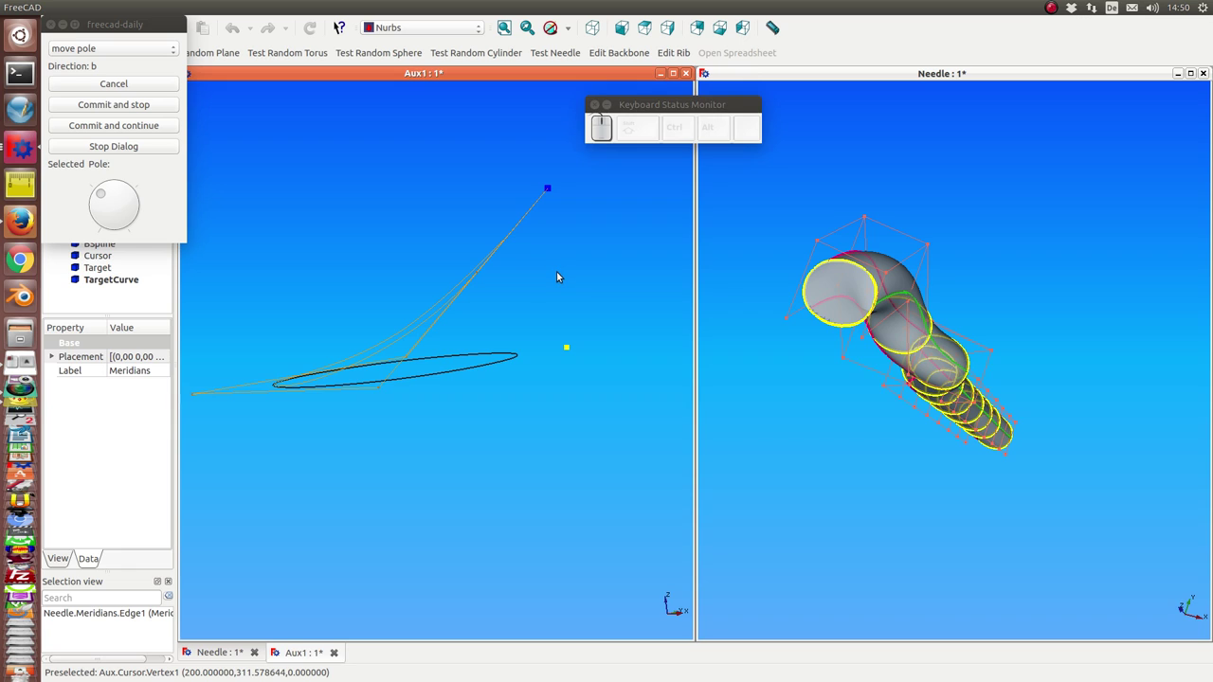
Return the corner pole to its place, confirm, and orbit to see the rib edge-on
key("Page_Up")
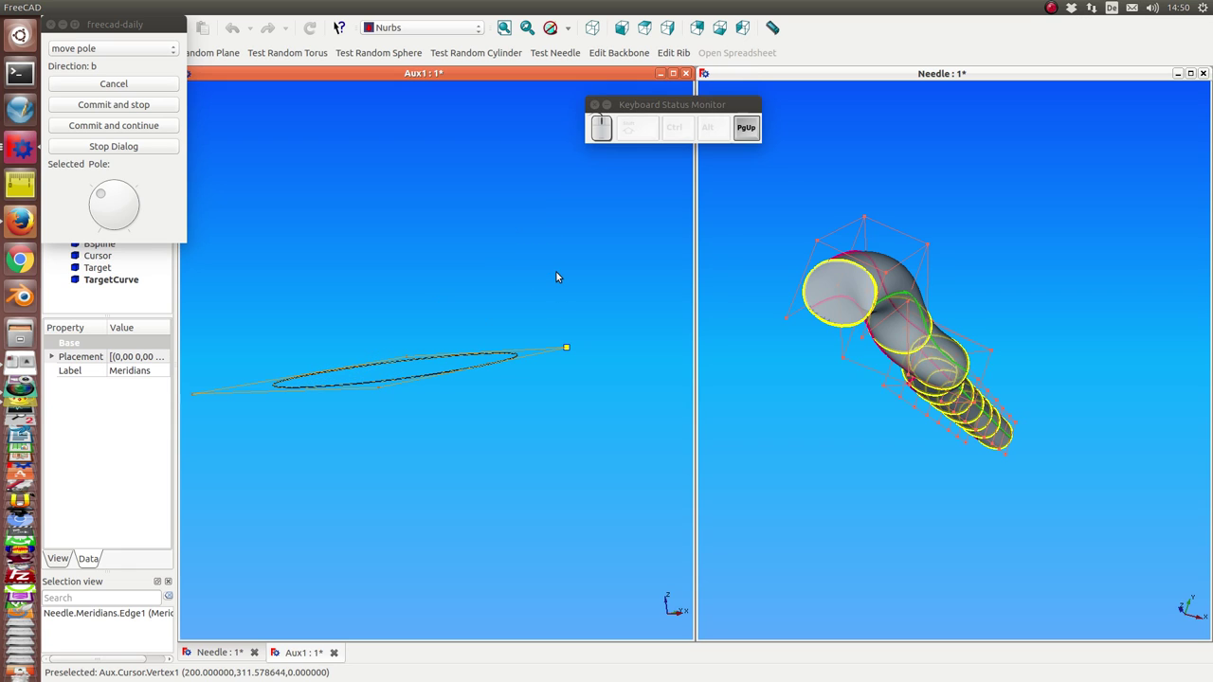
key("Return")
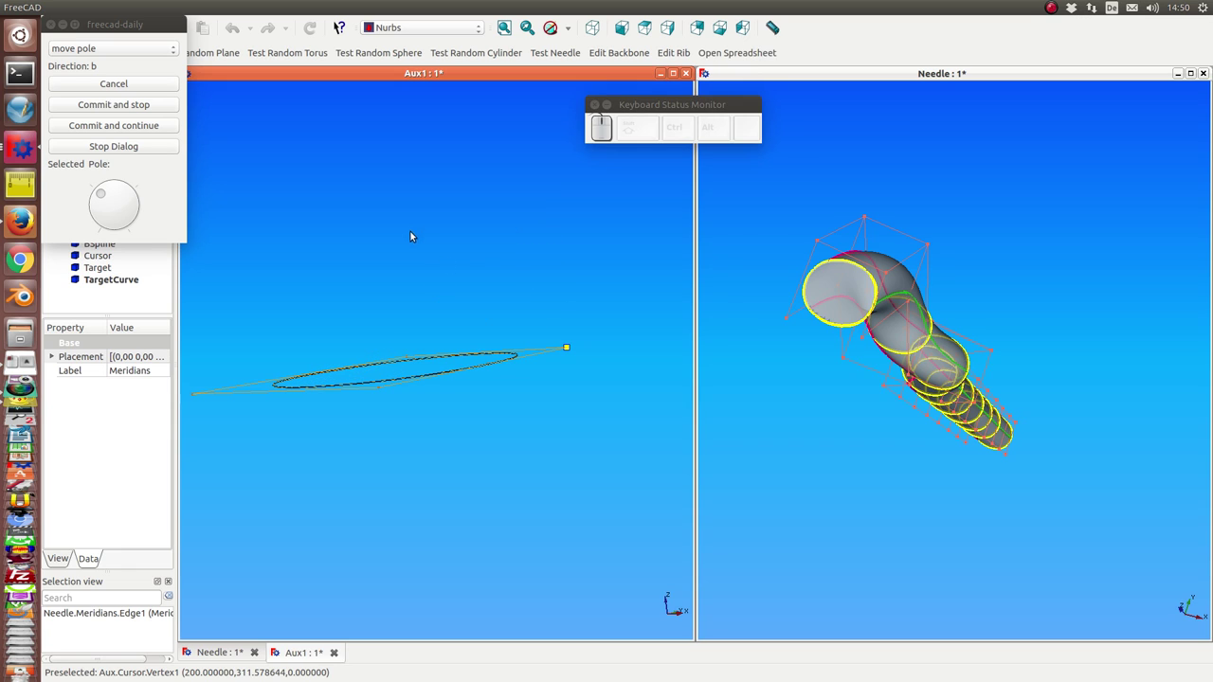
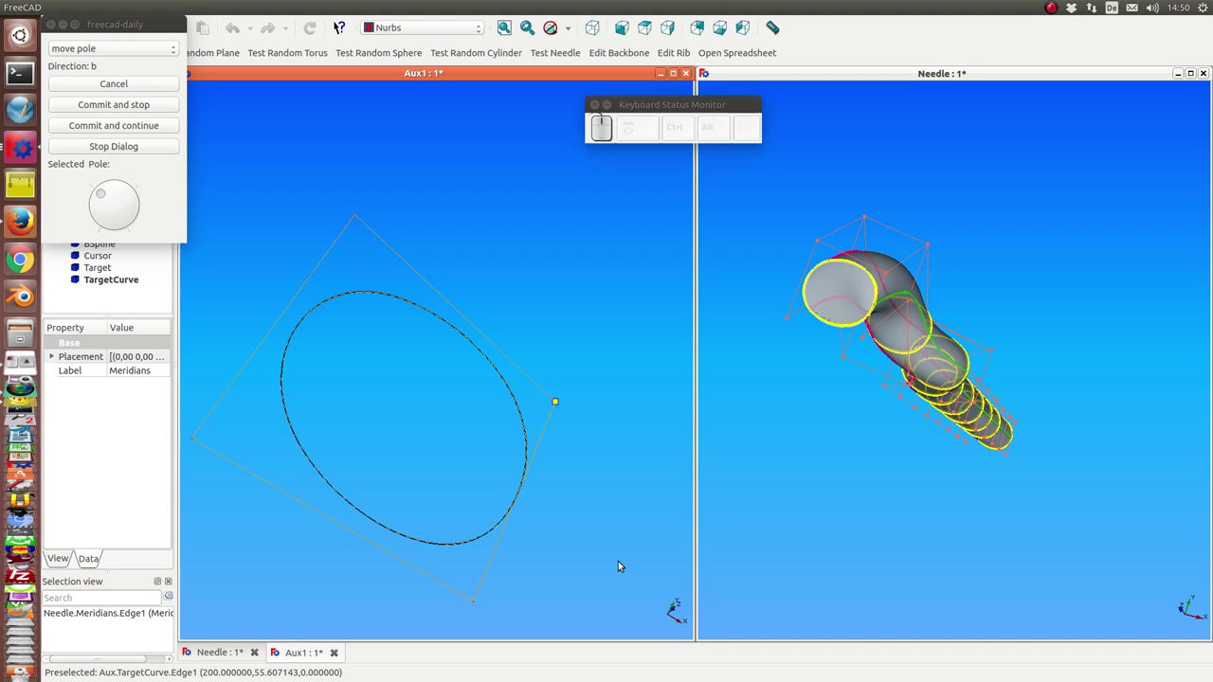
left_click_drag(617, 548, 470, 410)
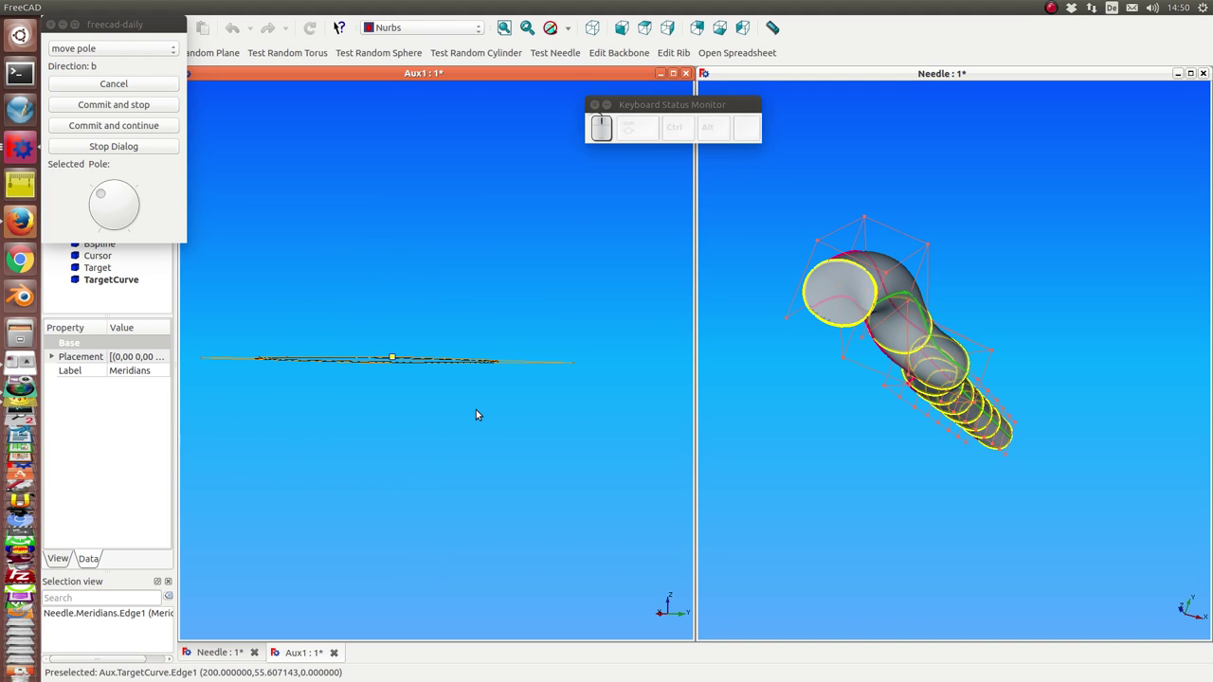
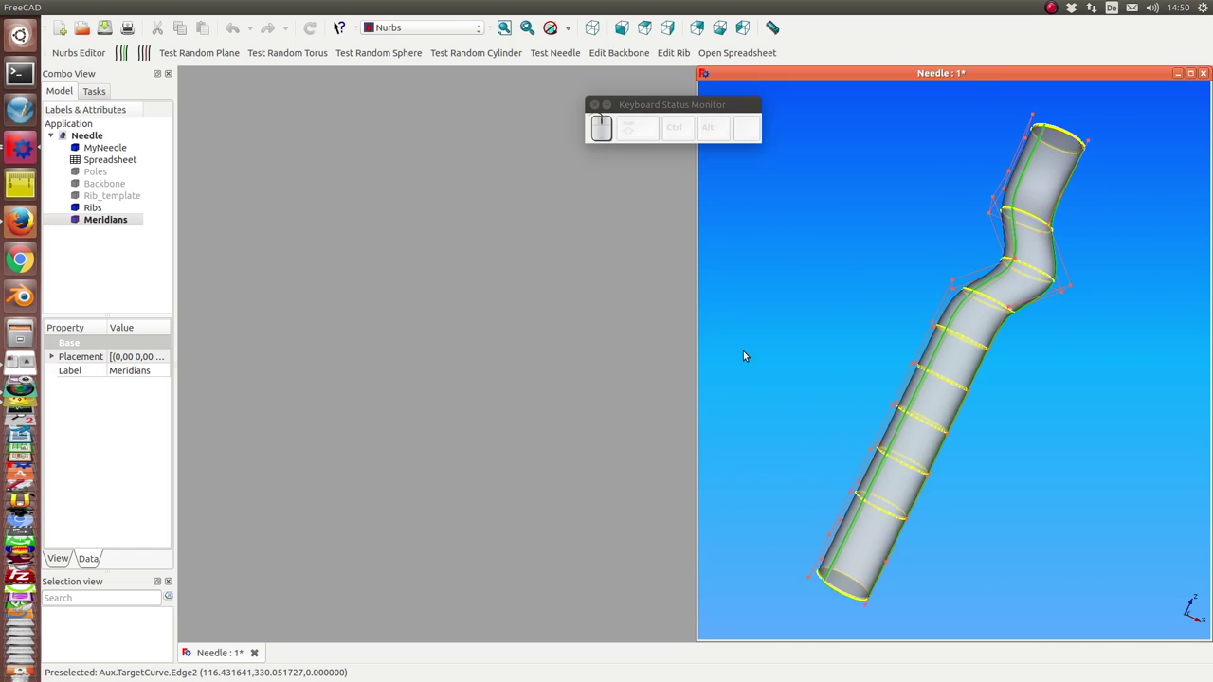
Show the closed-out needle document from a standard front view
key("KP_1")
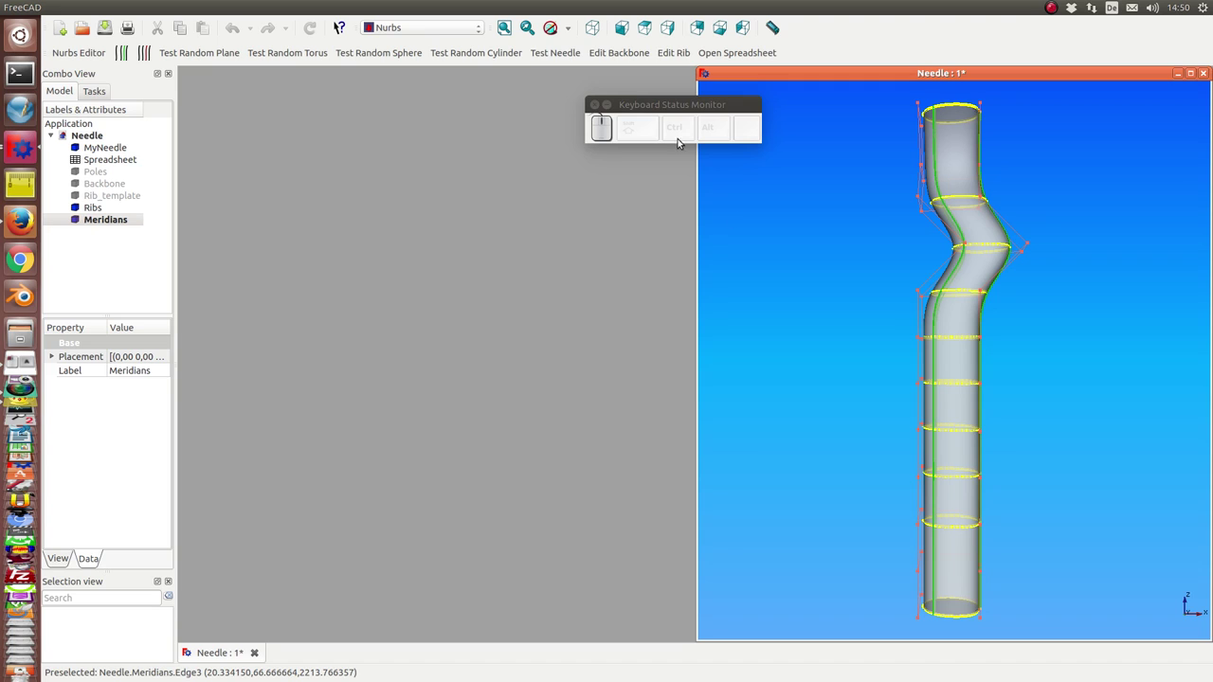
Bring up the backbone views and shift its poles along x toward straight
left_click(629, 56)
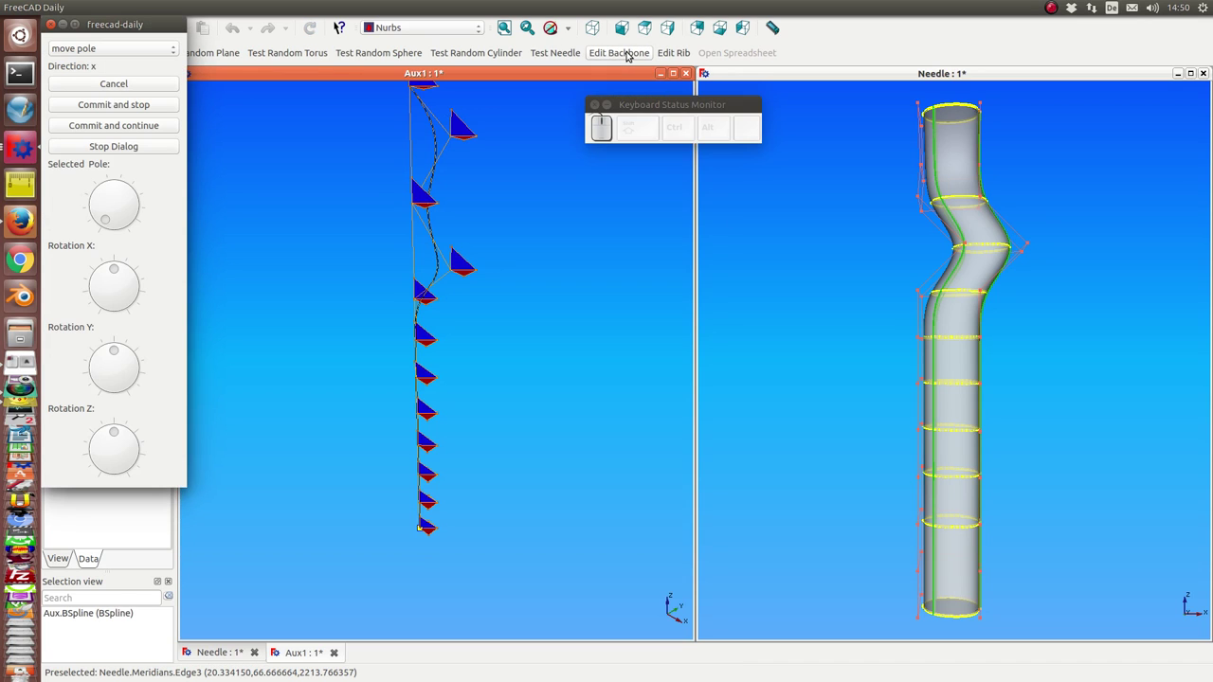
left_click(557, 280)
key("KP_Multiply")
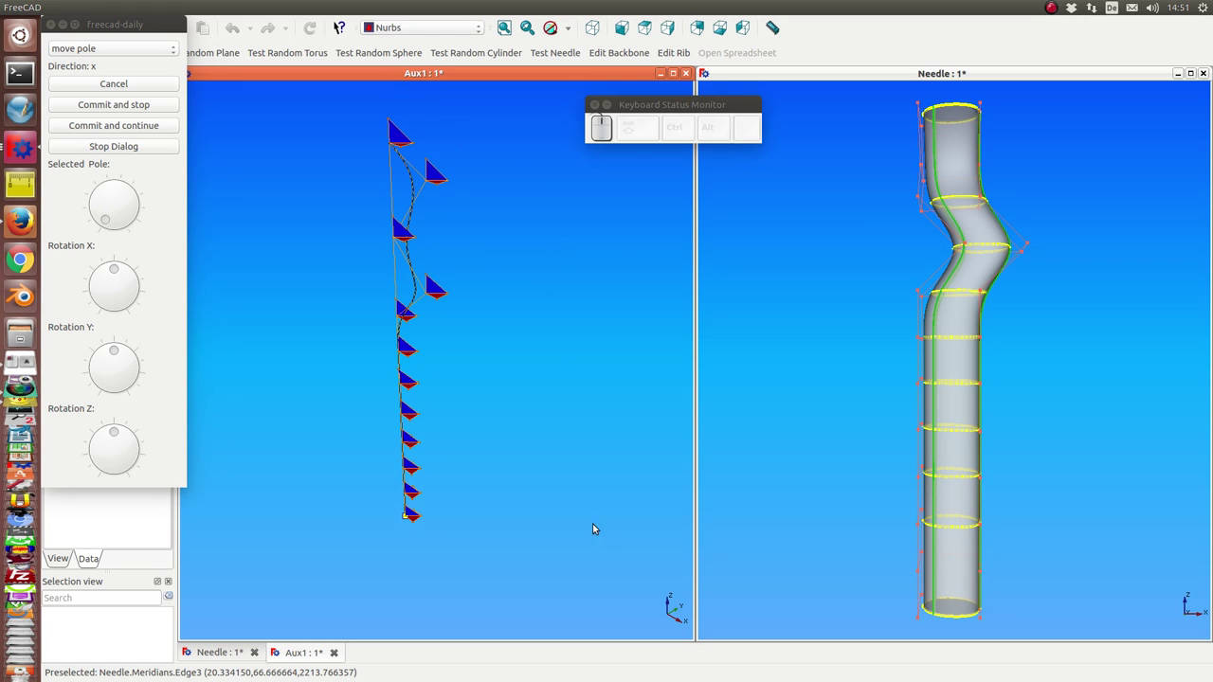
left_click(582, 509)
key("KP_1")
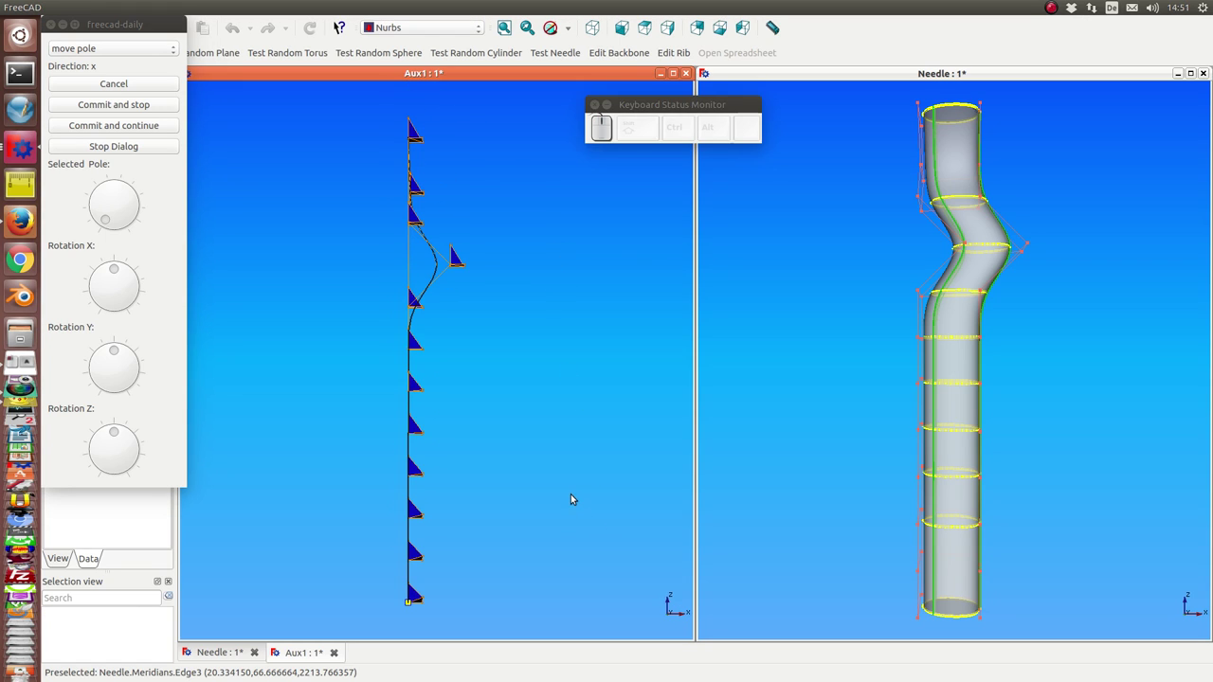
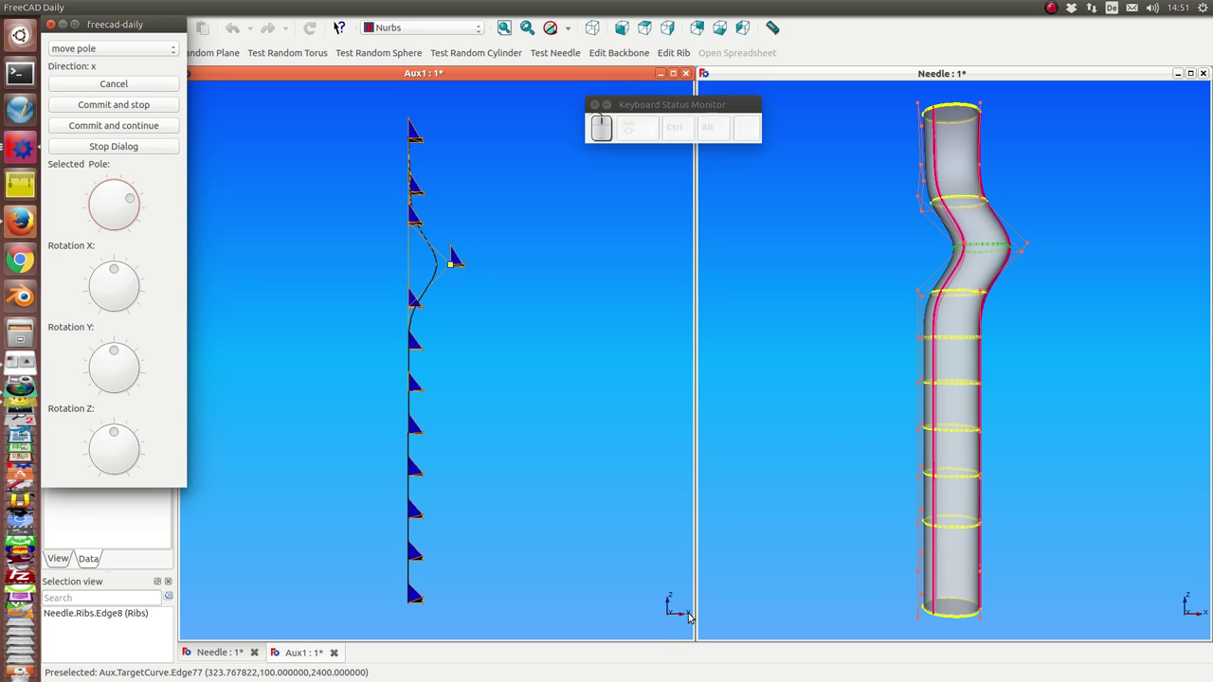
Nudge the chosen backbone pole along x until the needle's bent top stands straight, then apply
key("x")
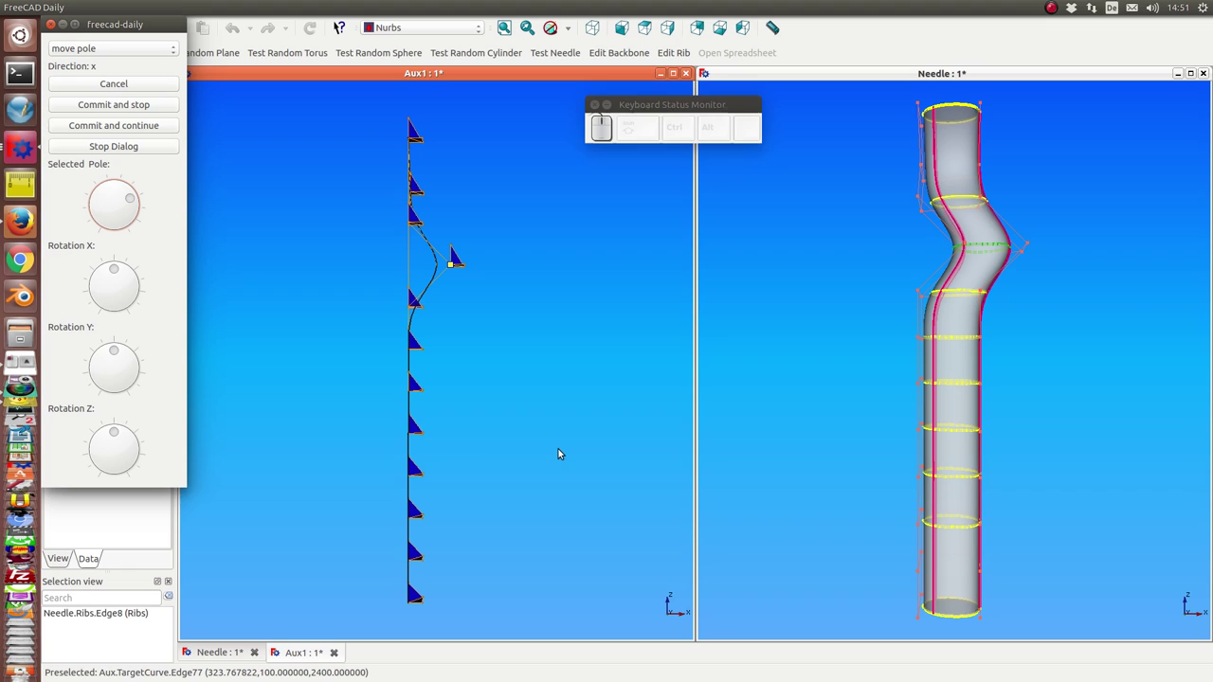
key("Up")
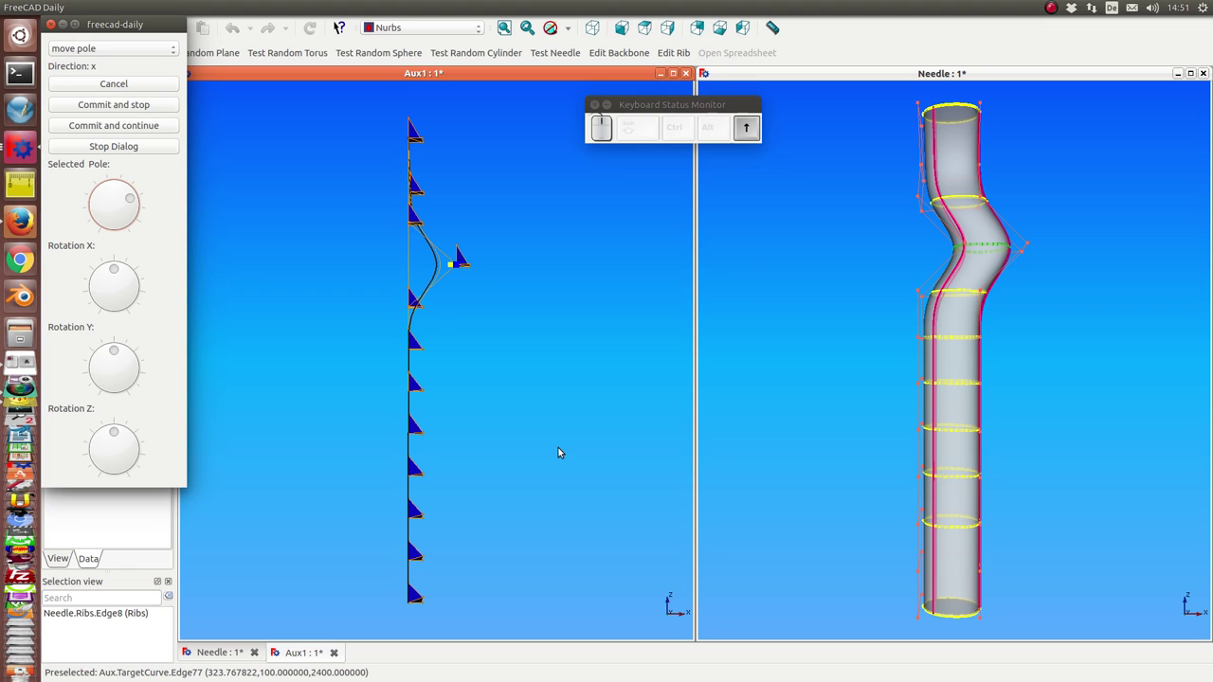
key("Down")
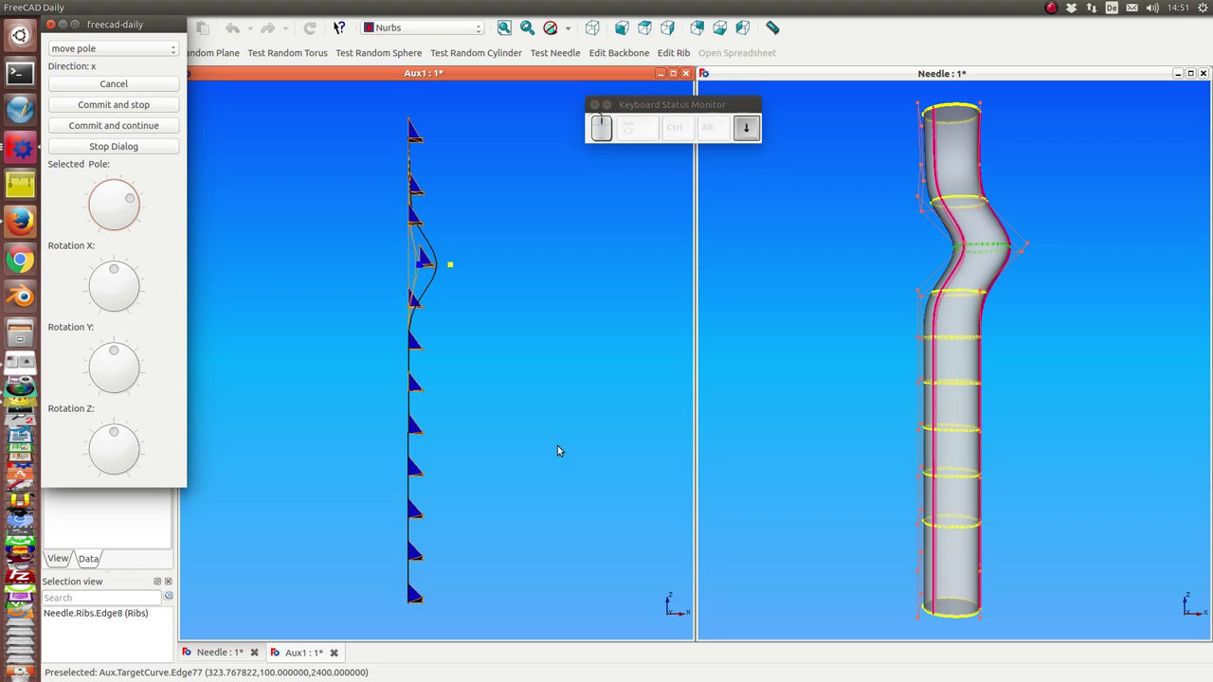
key("Down")
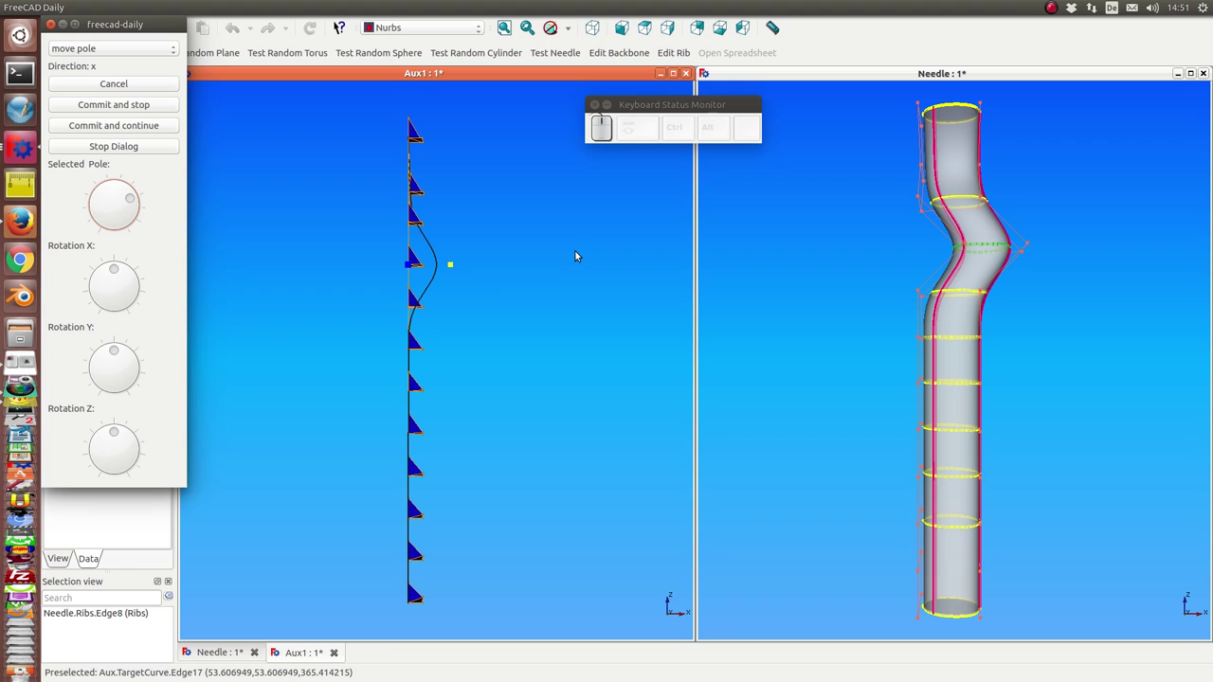
key("Return")
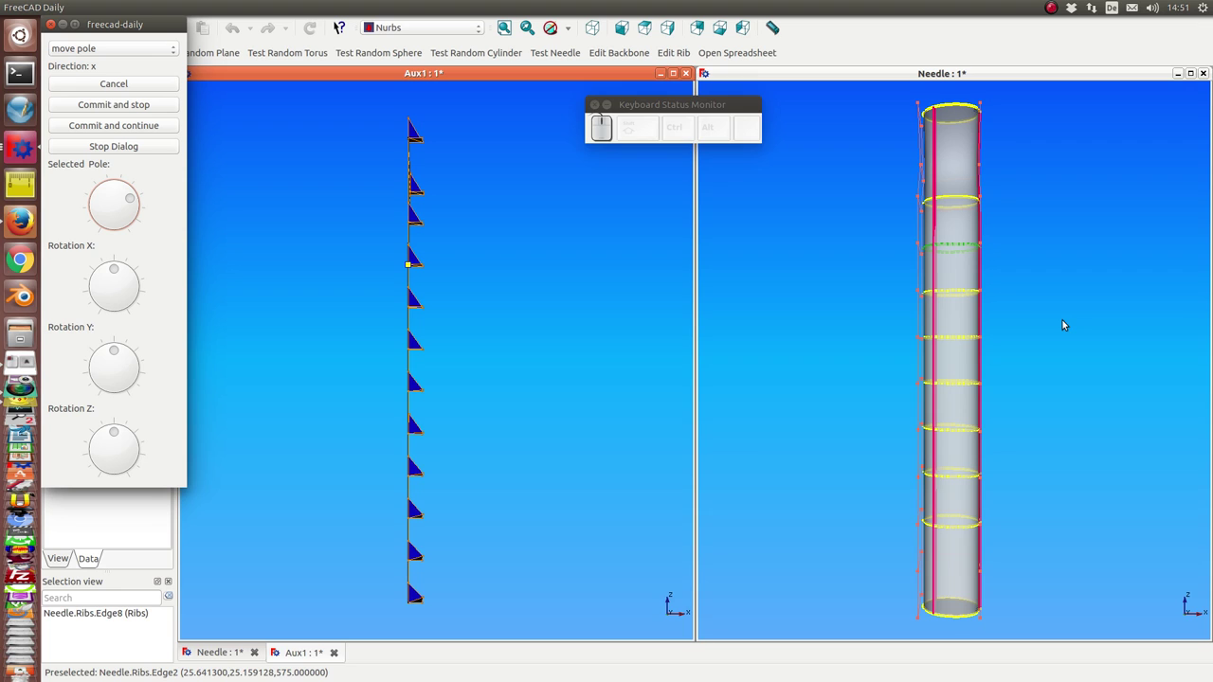
View the straightened needle and backbone from several standard angles
key("KP_3")
left_click(908, 336)
key("KP_3")
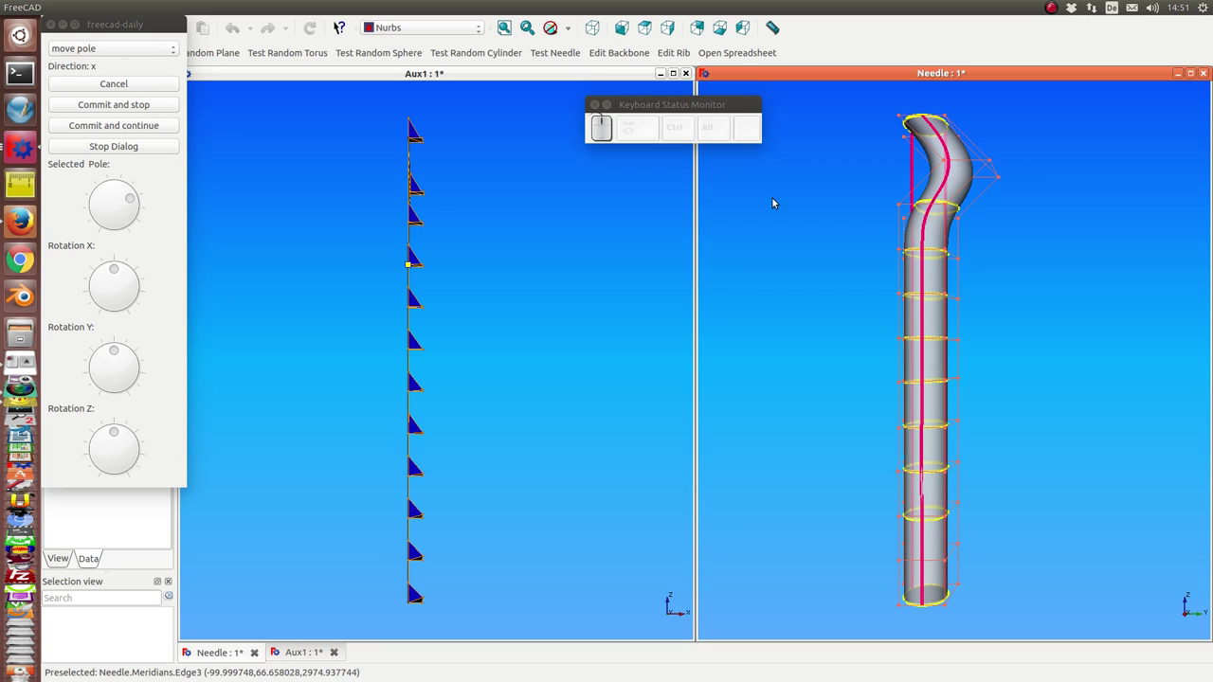
left_click(448, 289)
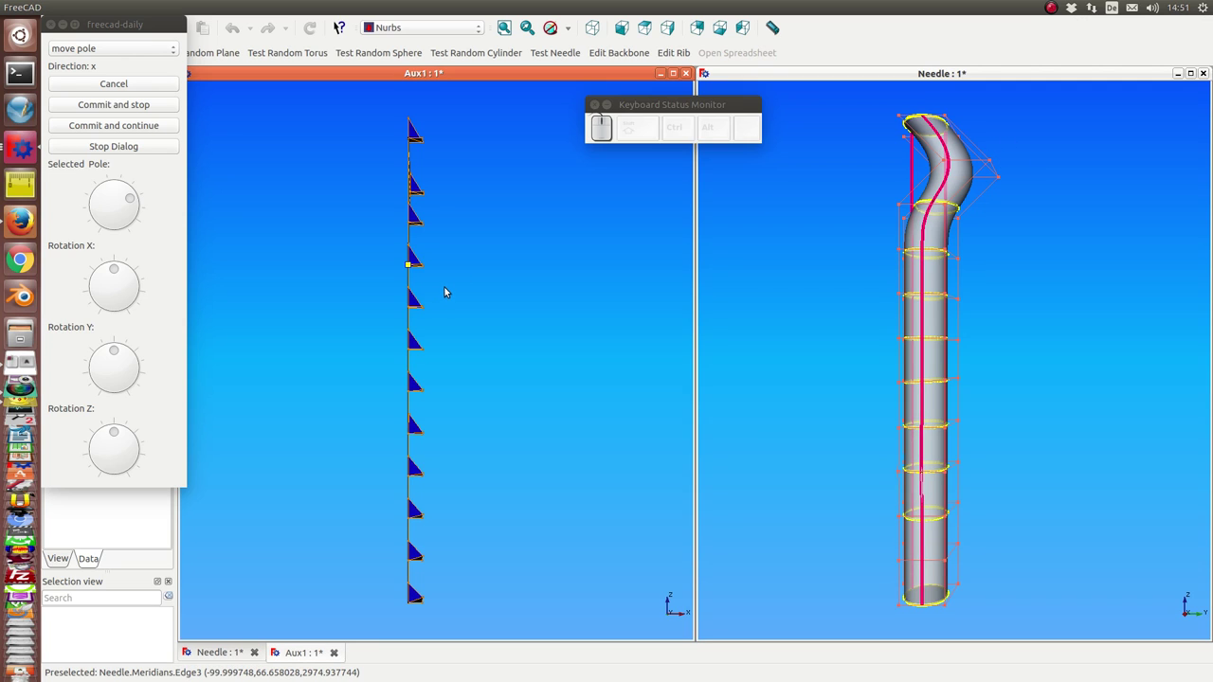
key("KP_3")
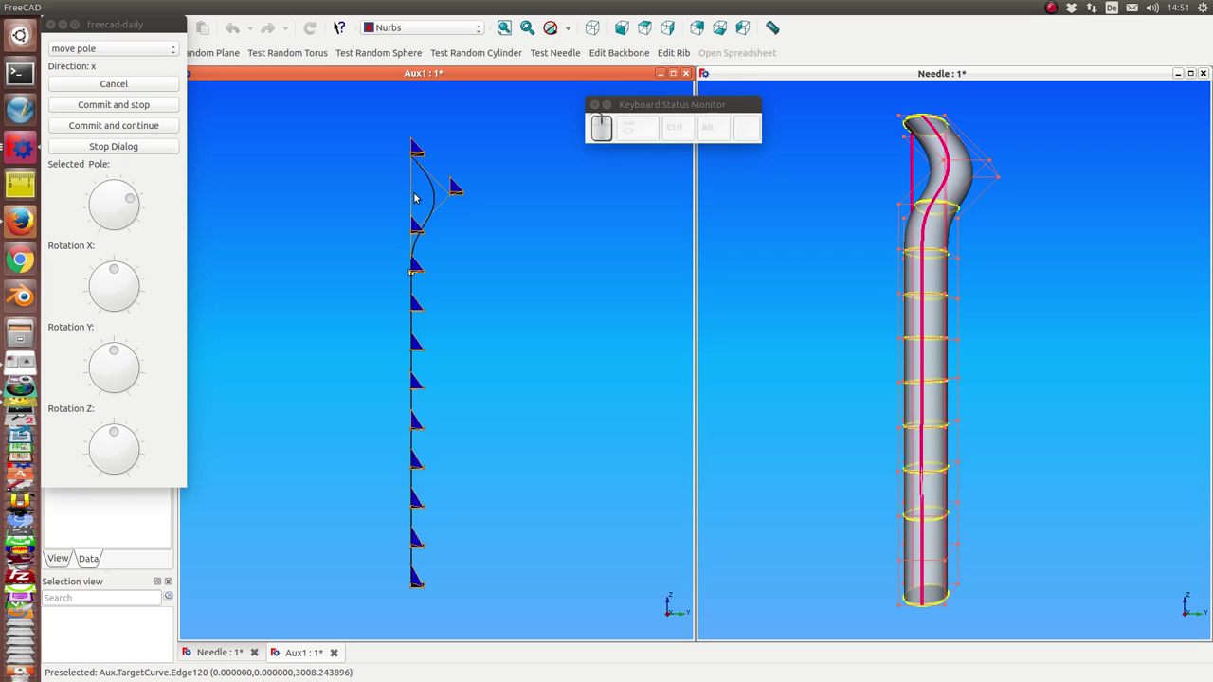
Step to another backbone pole and change its movement direction from x to y
key("Right")
key("Right")
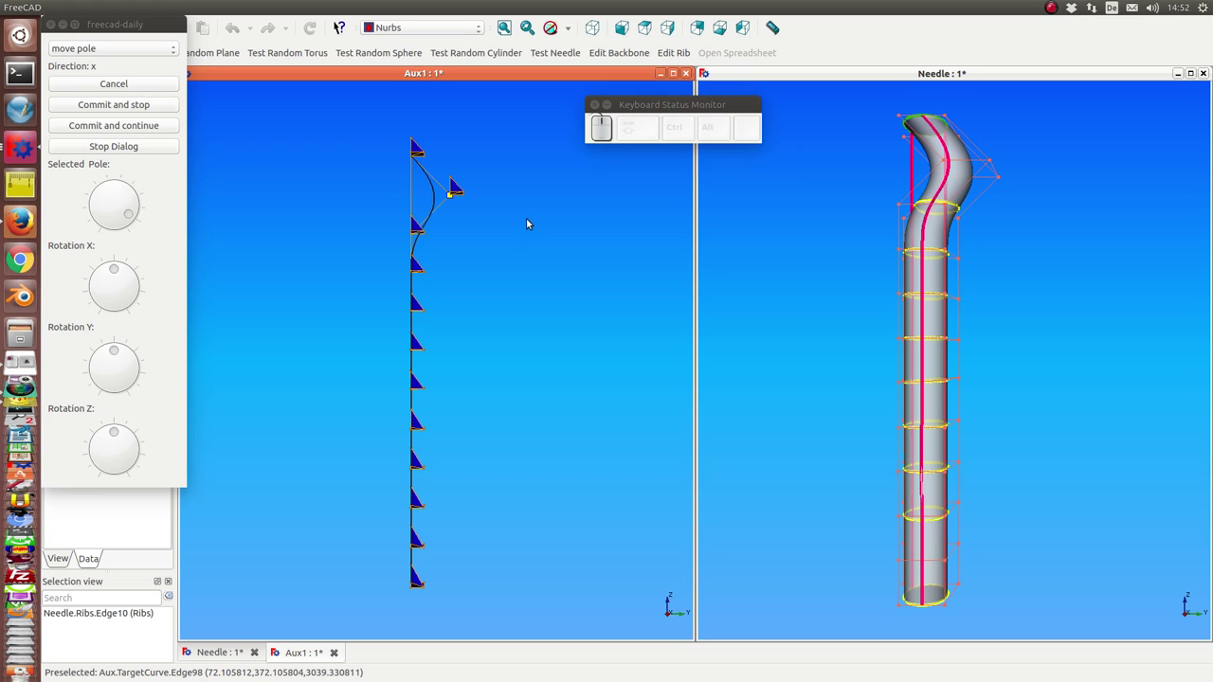
key("y")
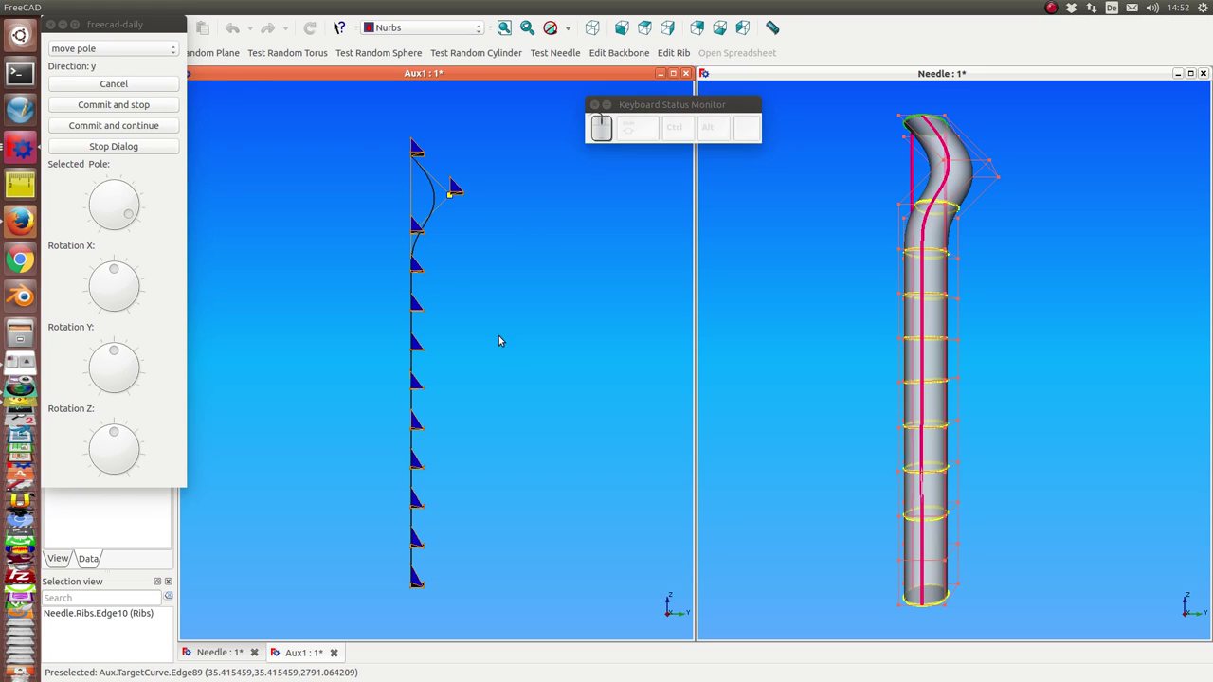
key("Up")
Shift the backbone poles along y and apply, moving the needle sideways
key("Down")
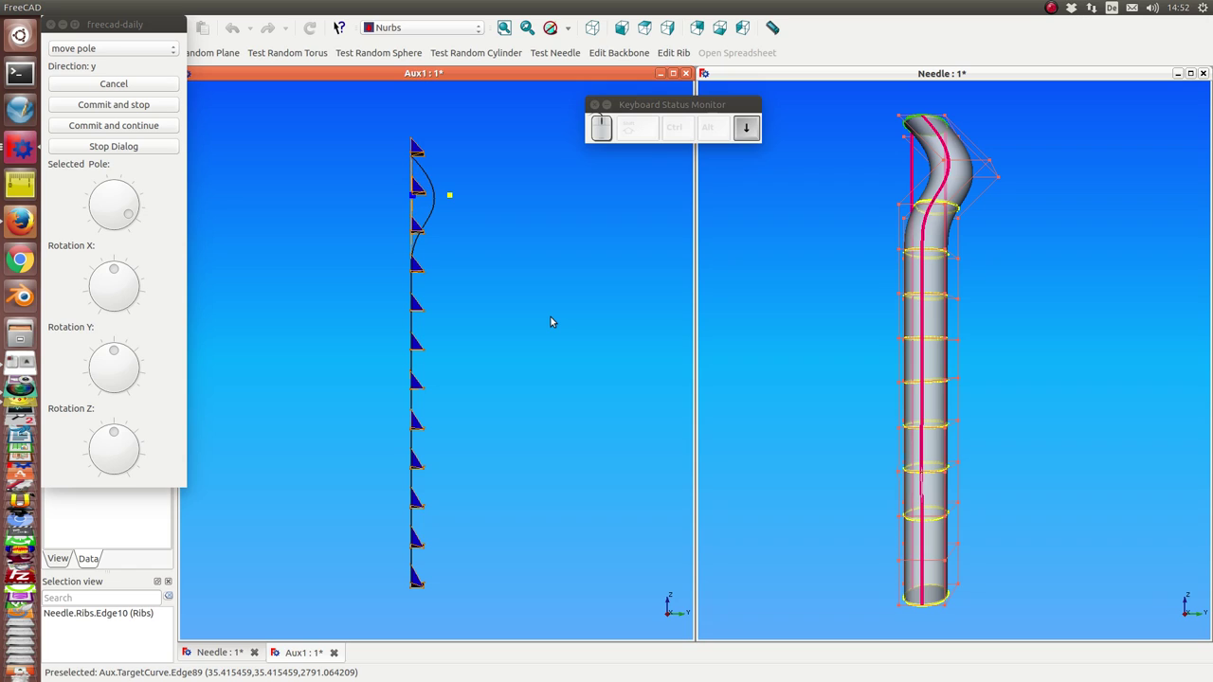
key("Return")
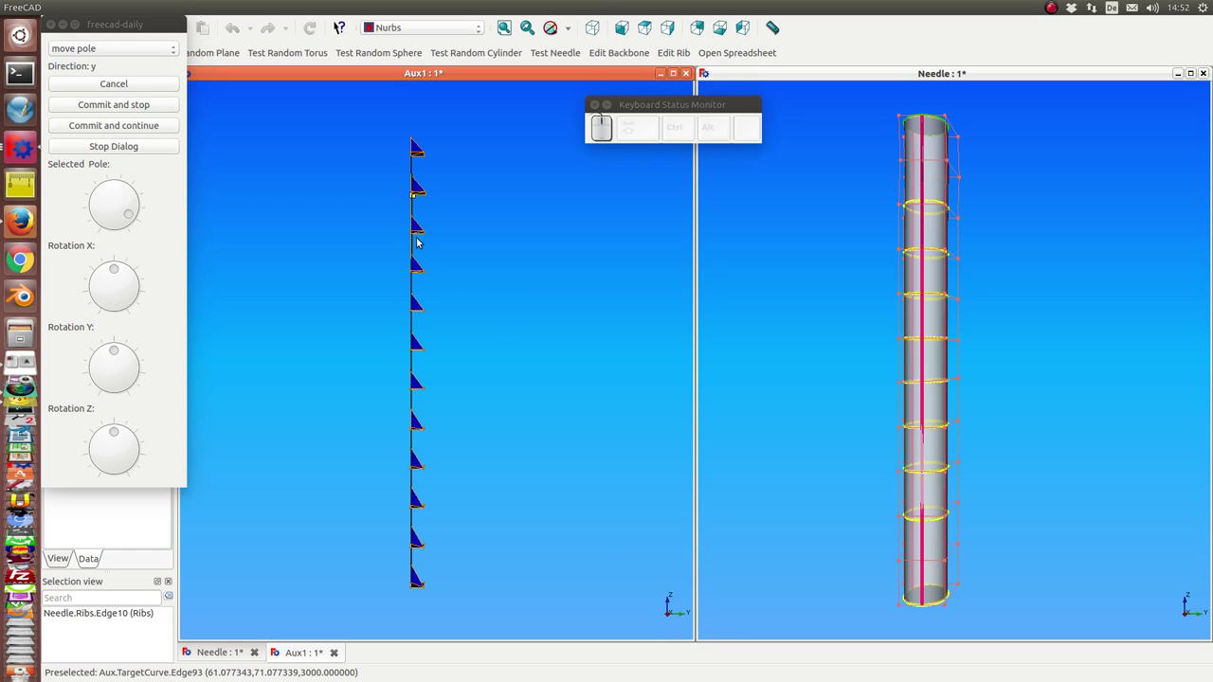
key("KP_6")
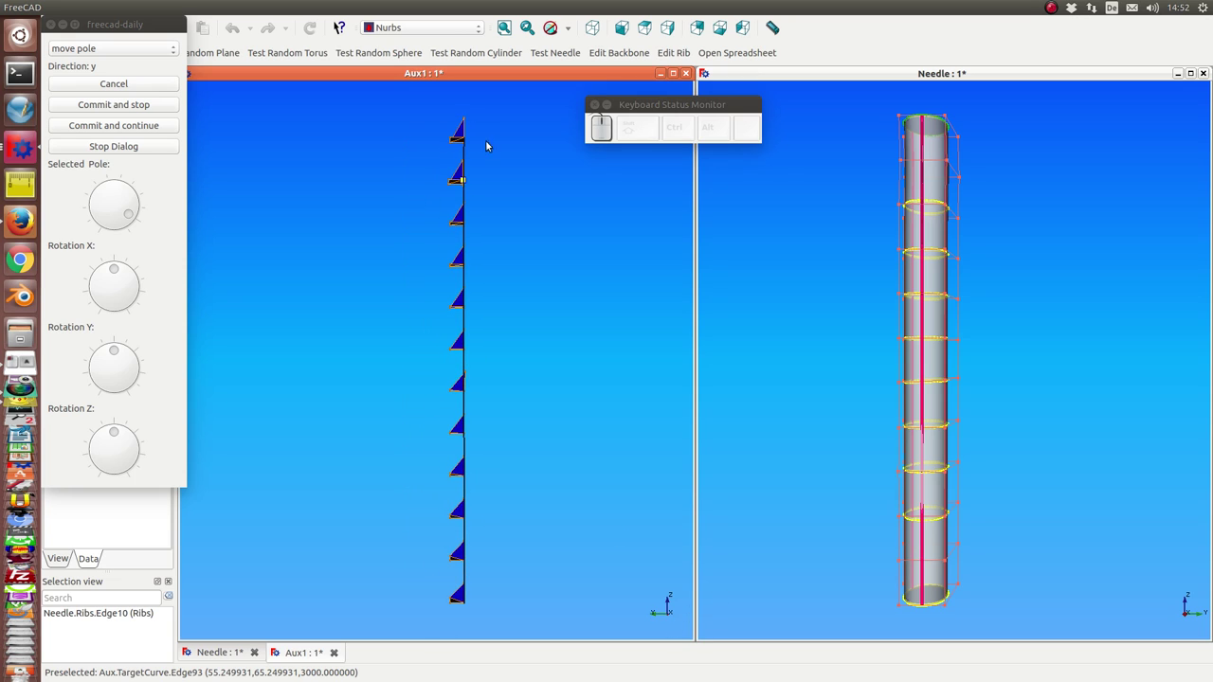
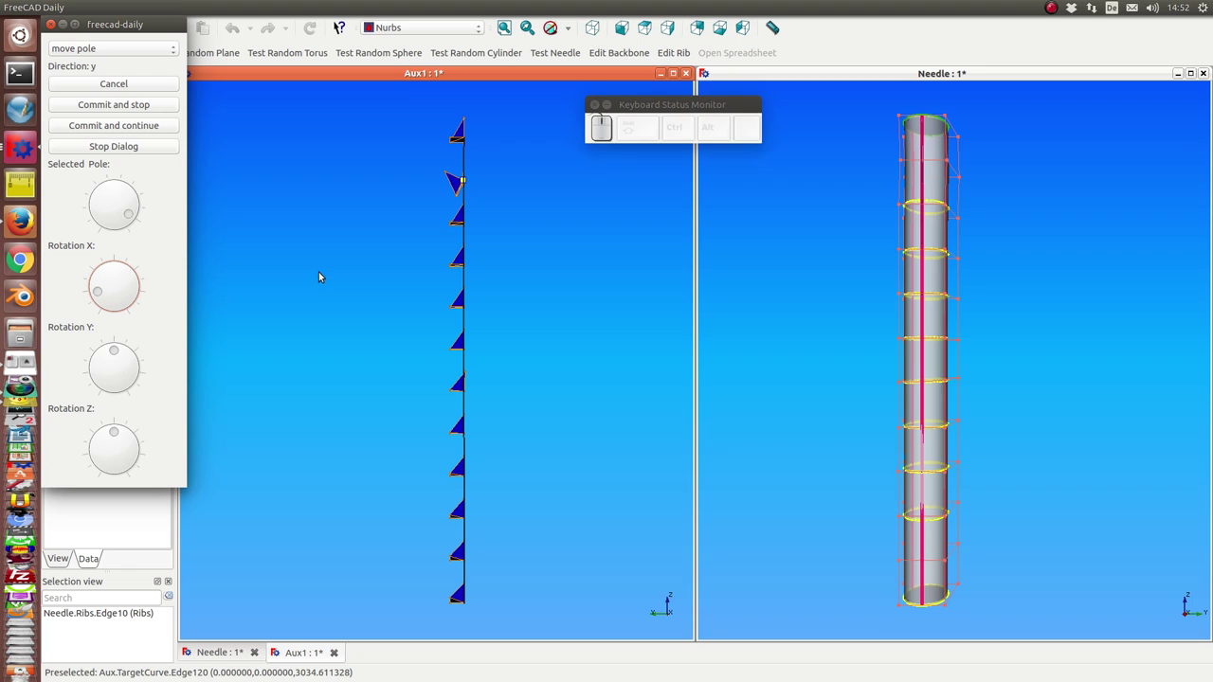
Apply a further y shift so the needle widens noticeably in its side view
key("Return")
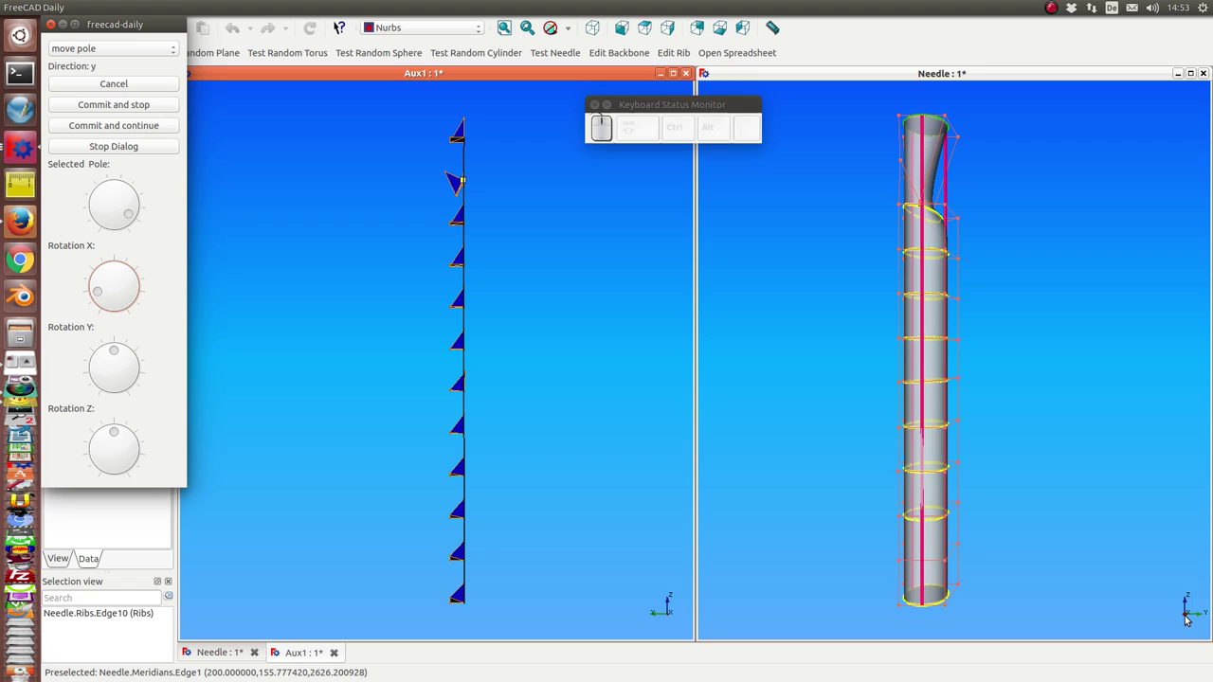
left_click(1076, 515)
key("KP_6")
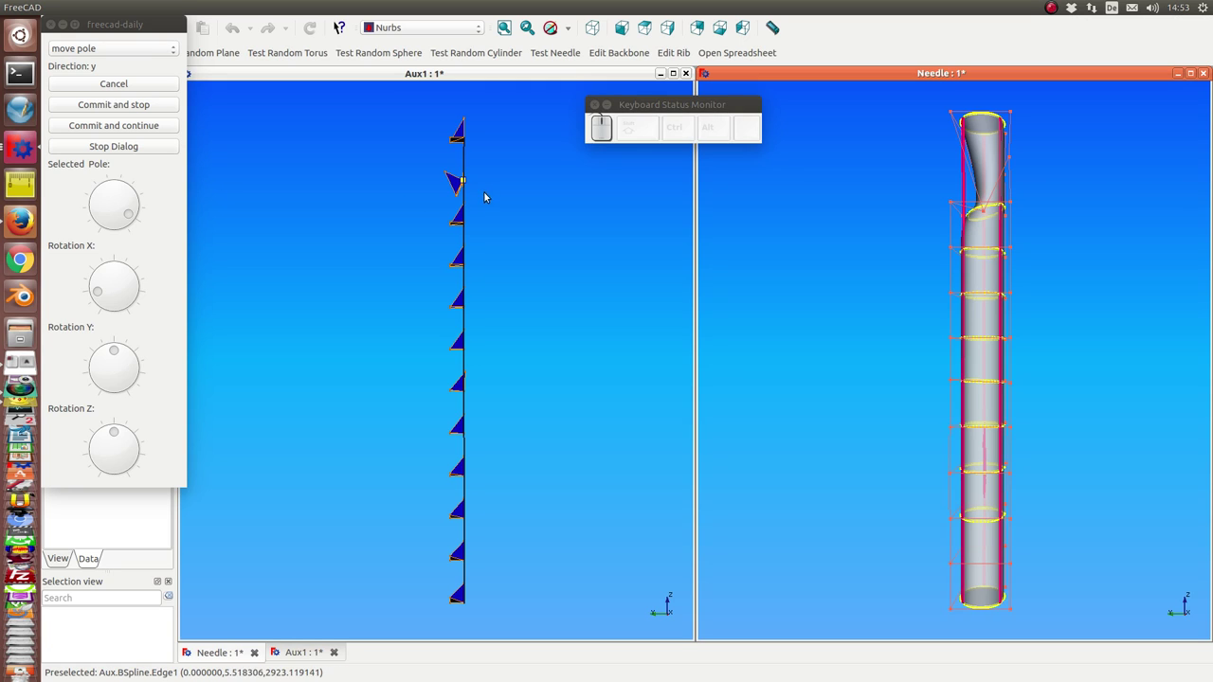
Select the top backbone pole with the Selected Pole dial
left_click(516, 281)
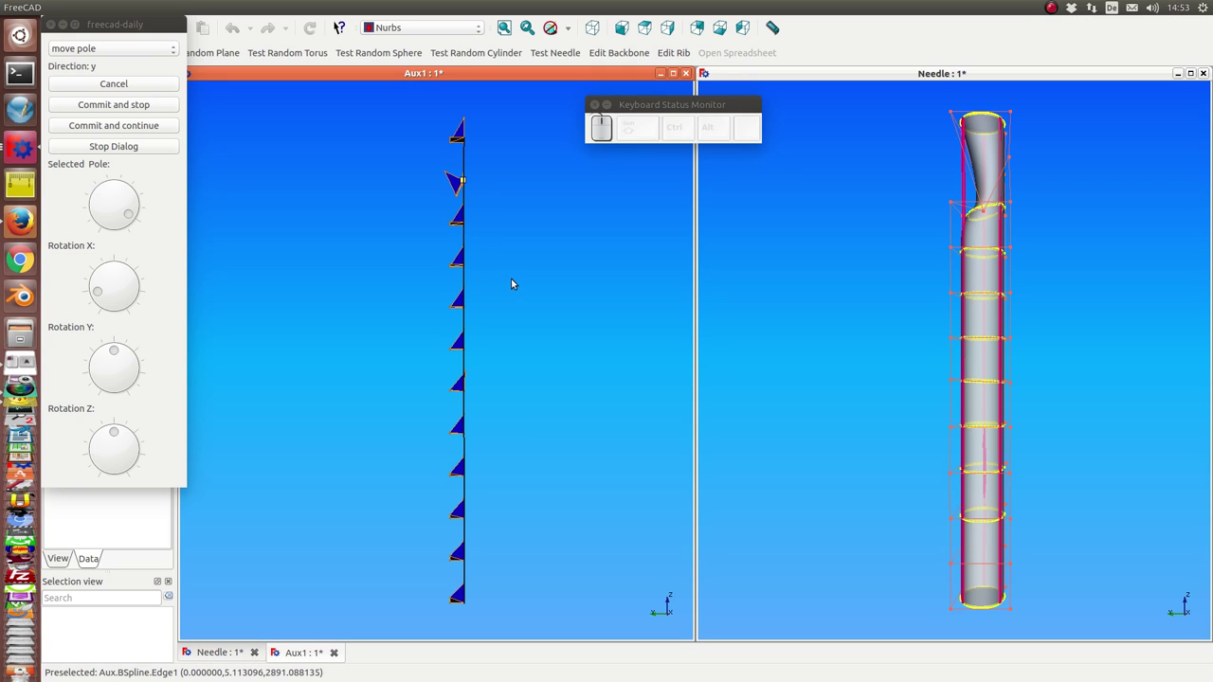
key("Down")
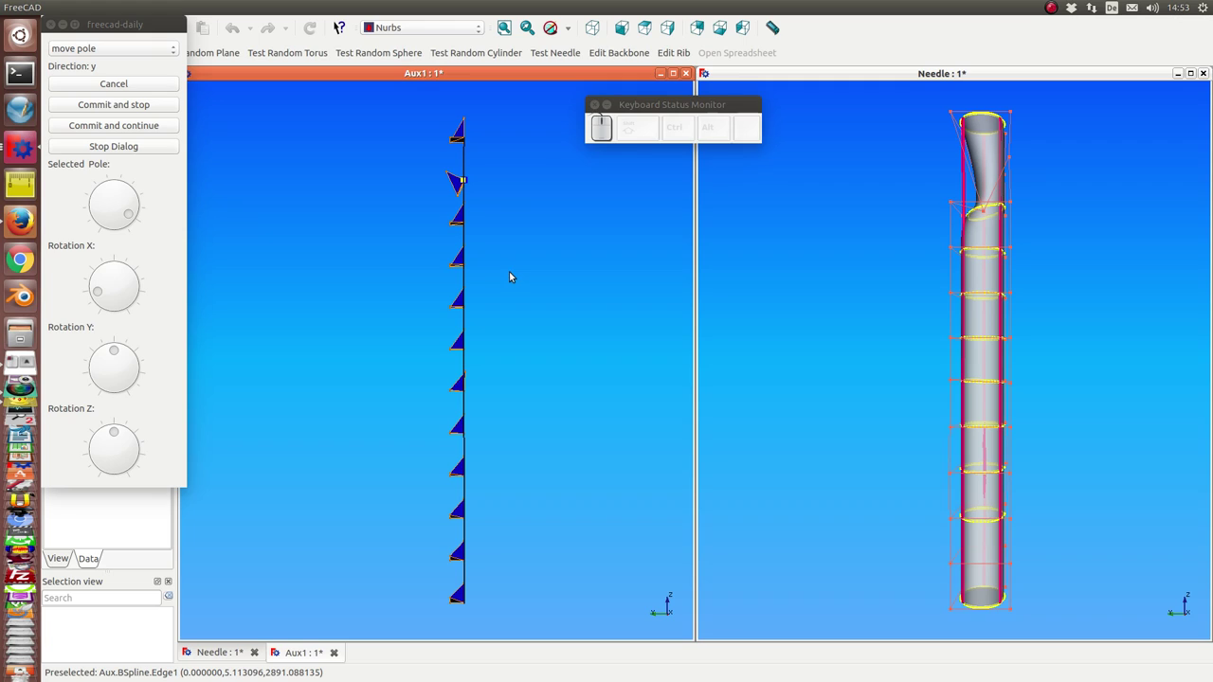
key("Up")
key("Right")
key("Left")
key("Right")
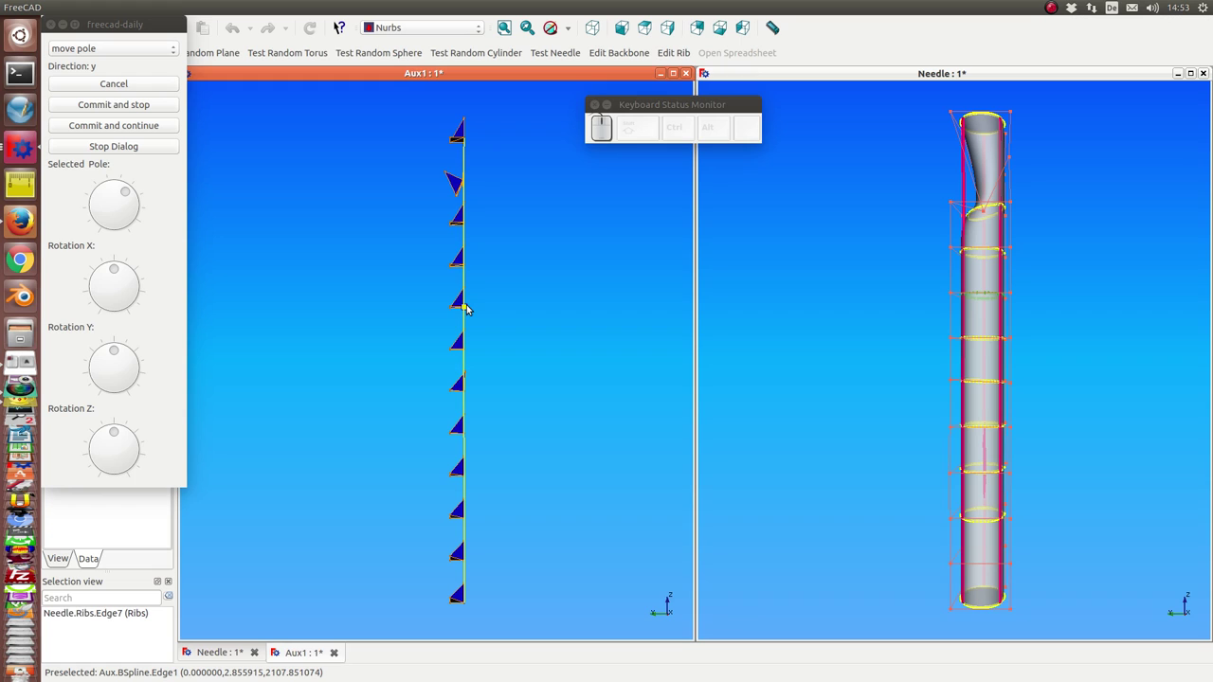
Turn the top pole's Rotation Y and apply, tilting the needle's uppermost rib
key("KP_4")
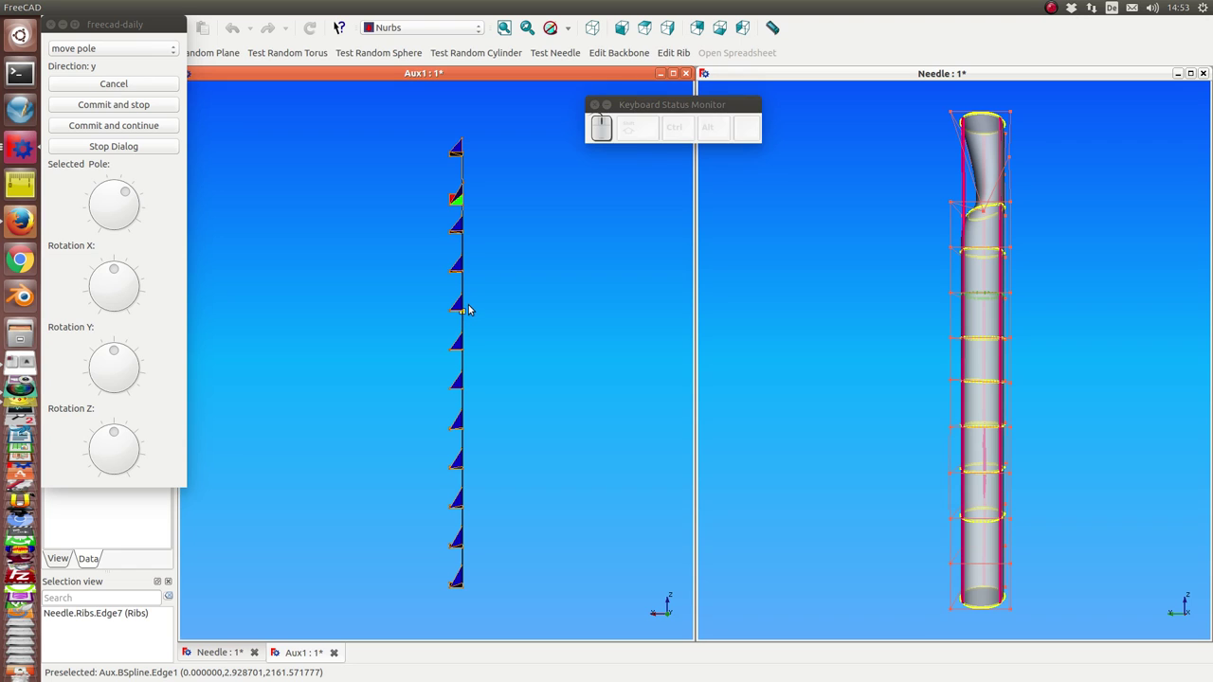
key("KP_1")
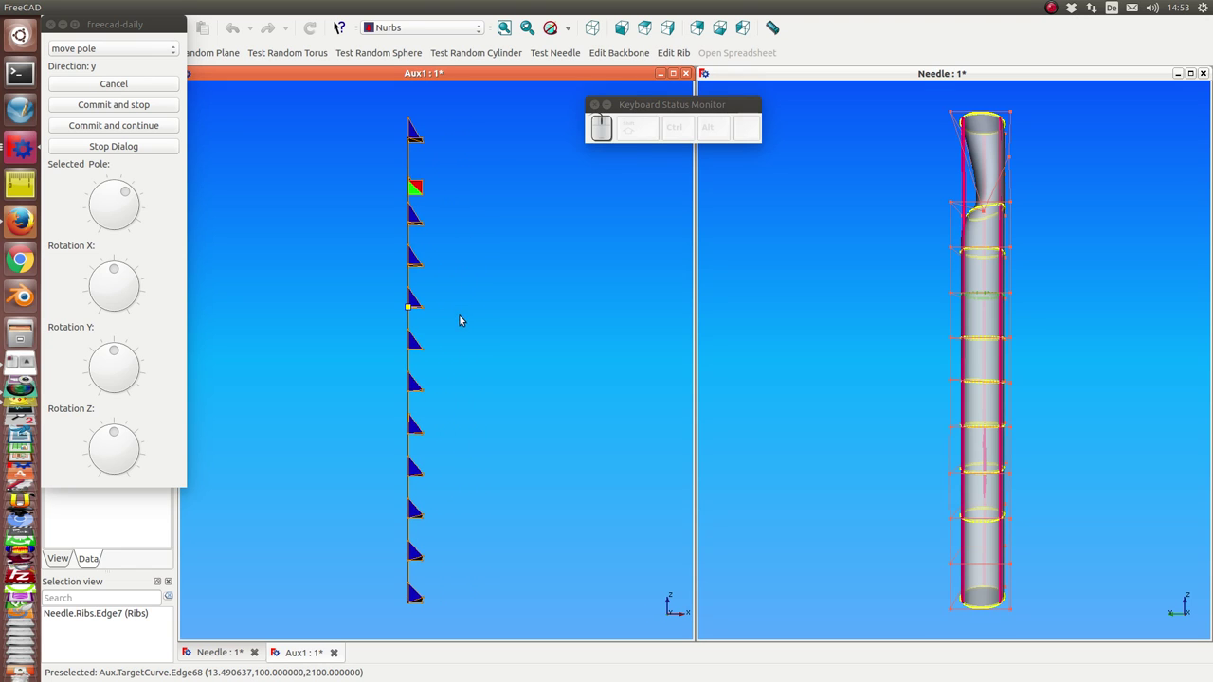
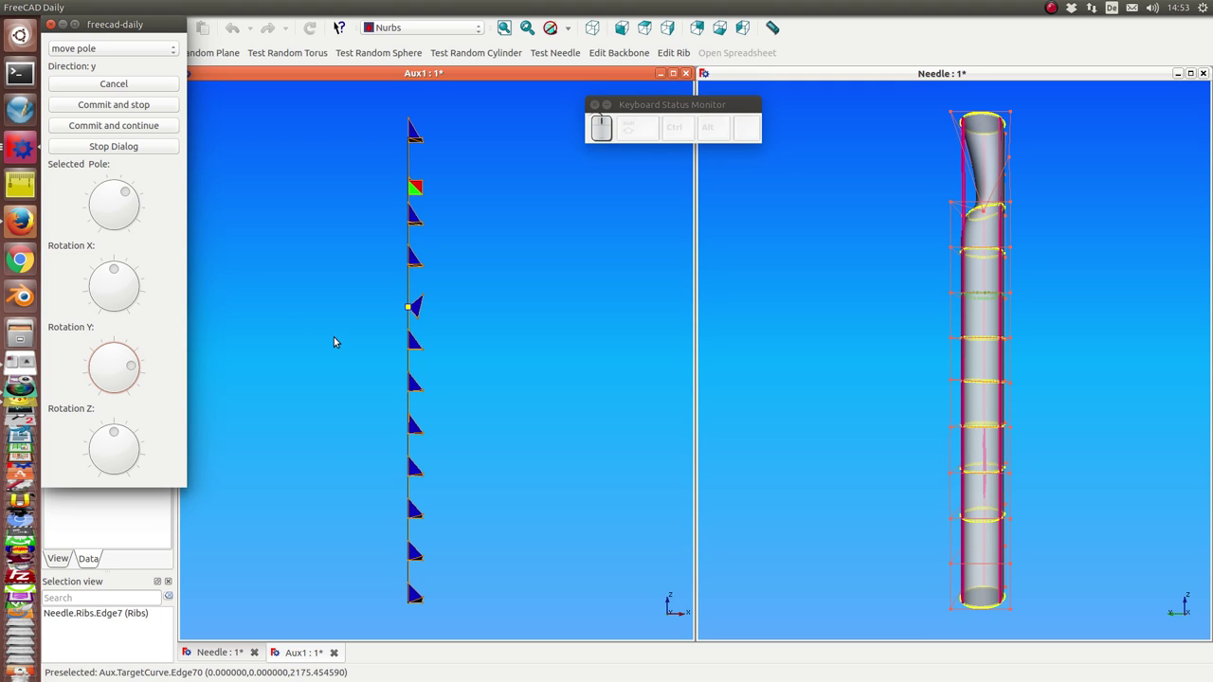
key("Return")
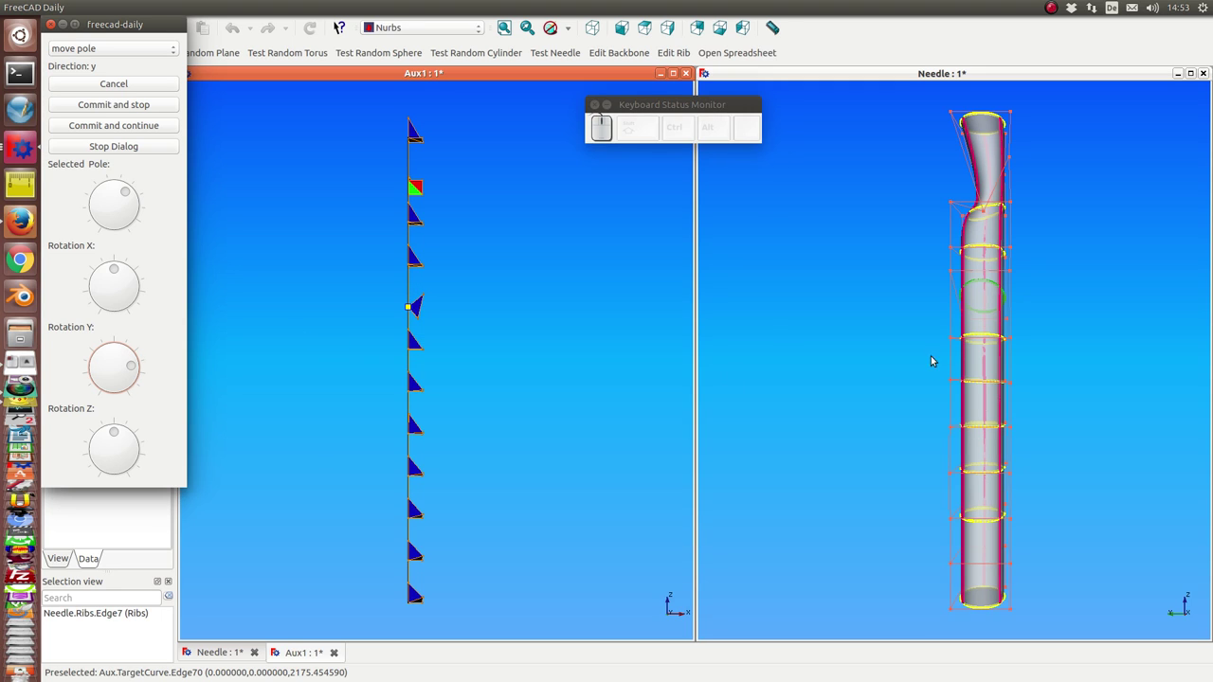
Switch views and tilt the backbone display to see its poles clearly
left_click(931, 352)
key("KP_1")
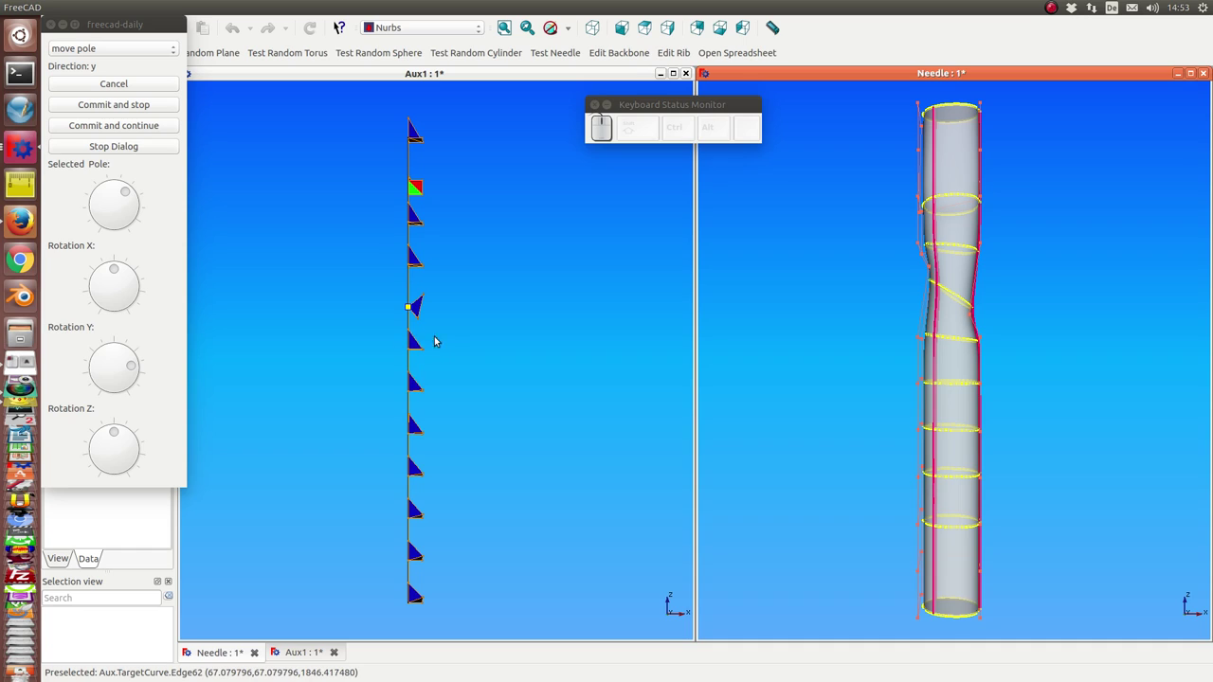
key("Down")
key("Up")
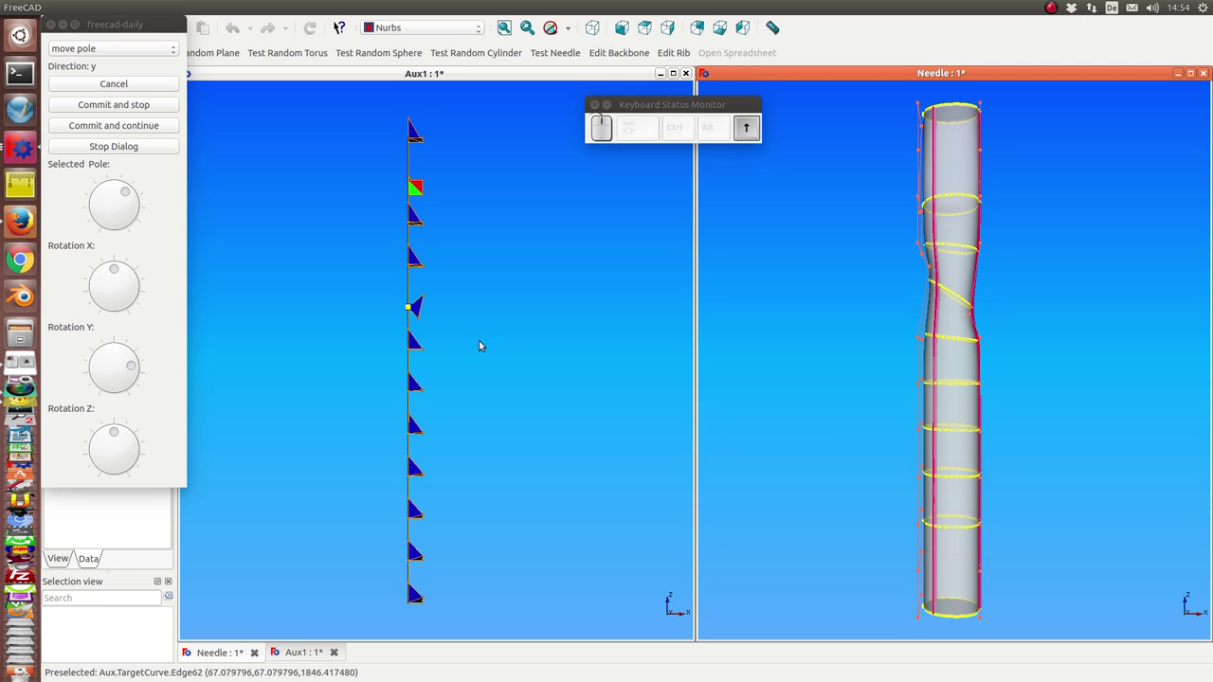
left_click_drag(523, 340, 363, 365)
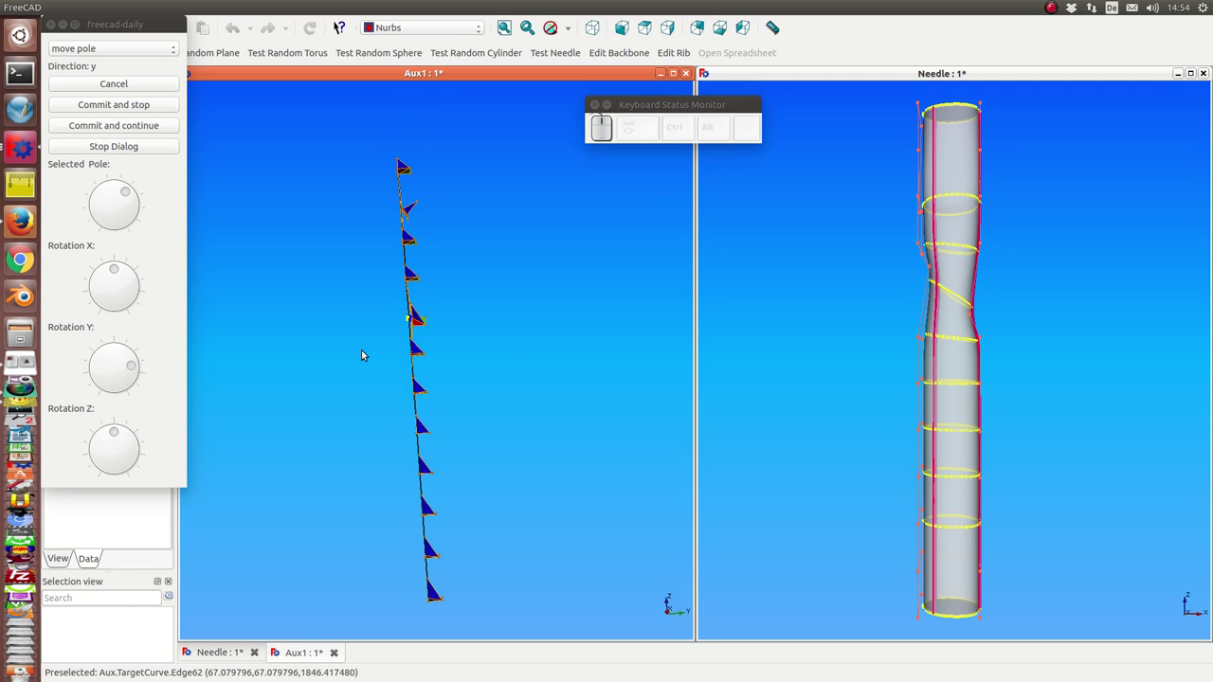
Step to the middle backbone pole and view the backbone from above
key("Right")
key("Left")
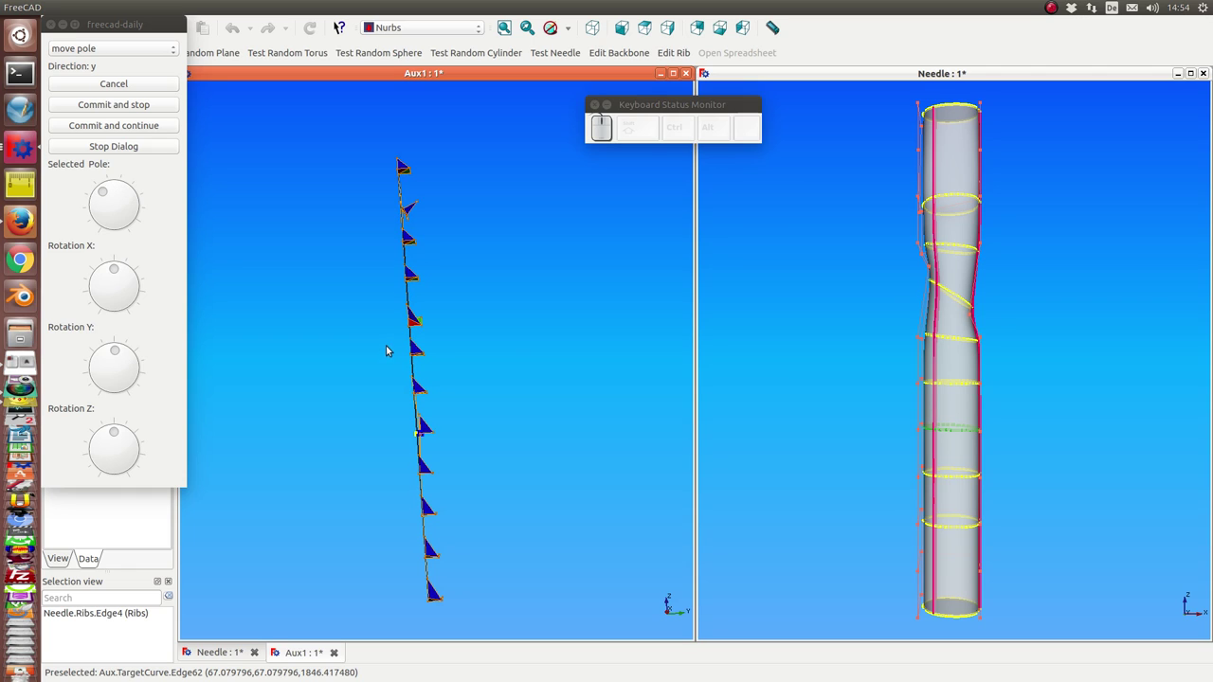
left_click(368, 397)
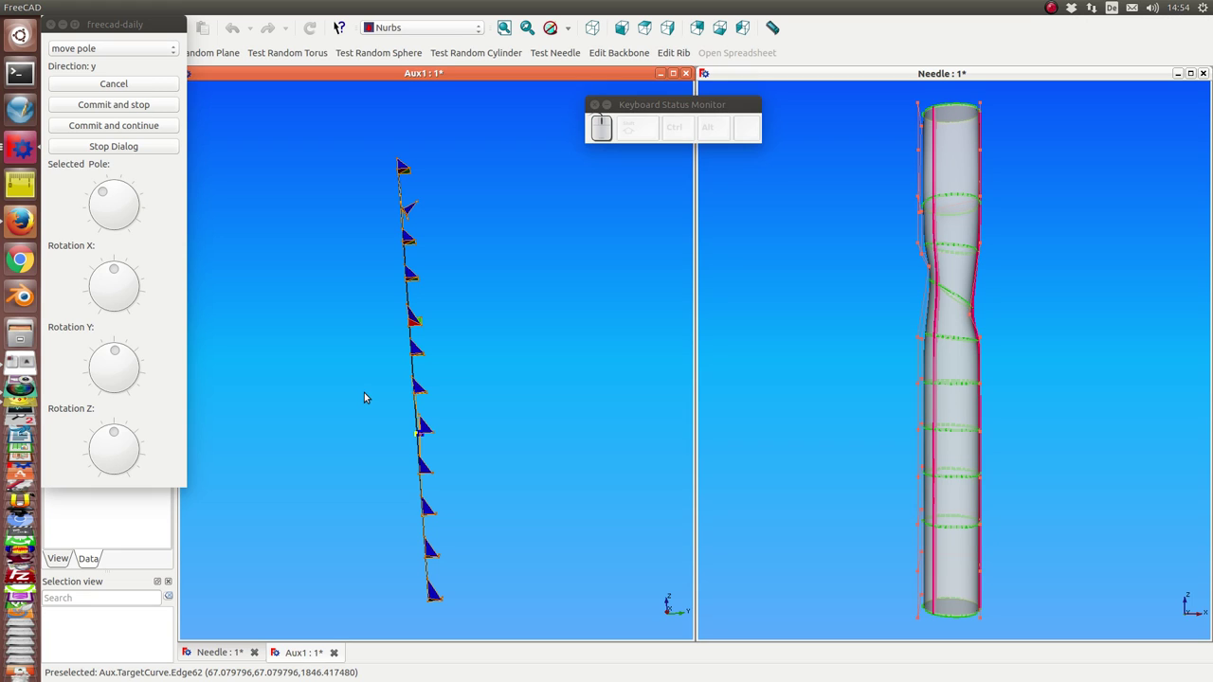
key("KP_2")
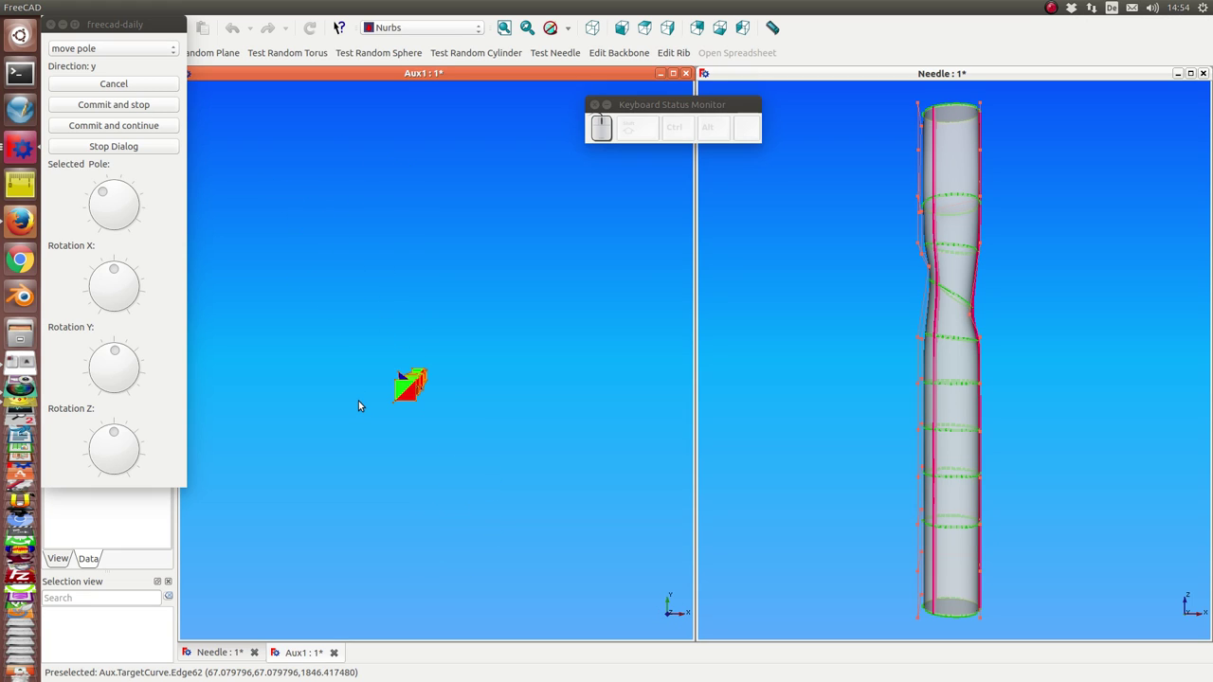
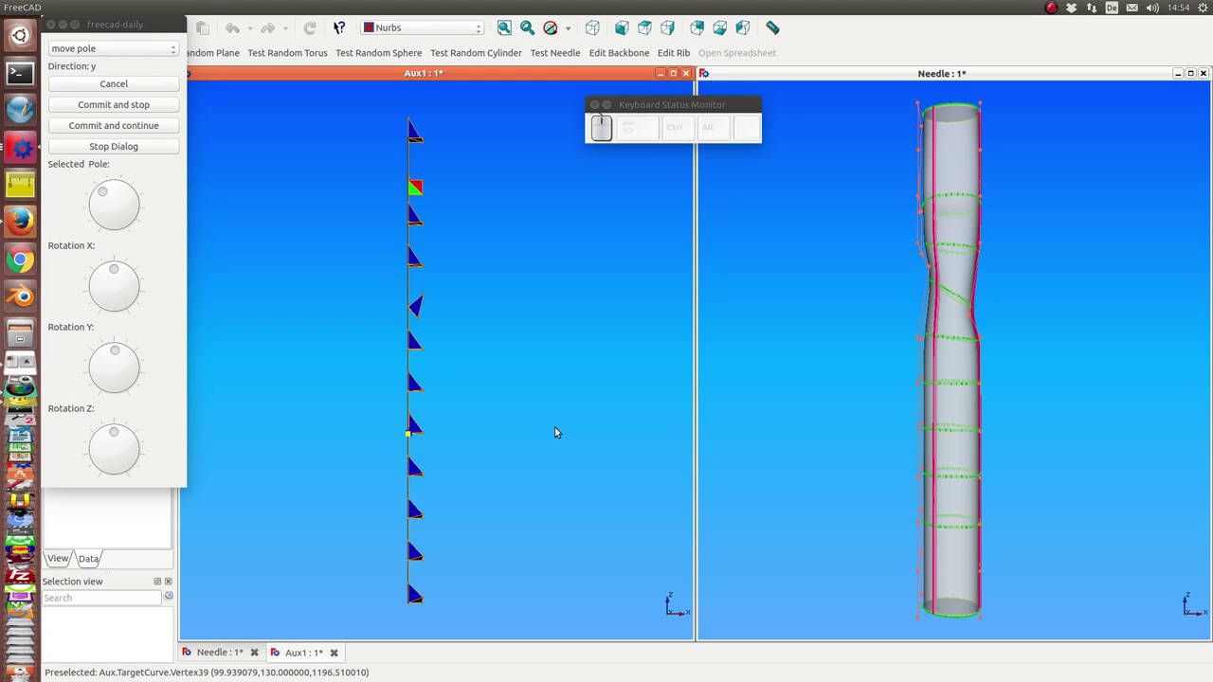
Push the middle backbone pole outward along x and apply its Z rotation, bending the needle into a strong curve
key("x")
key("Page_Up")
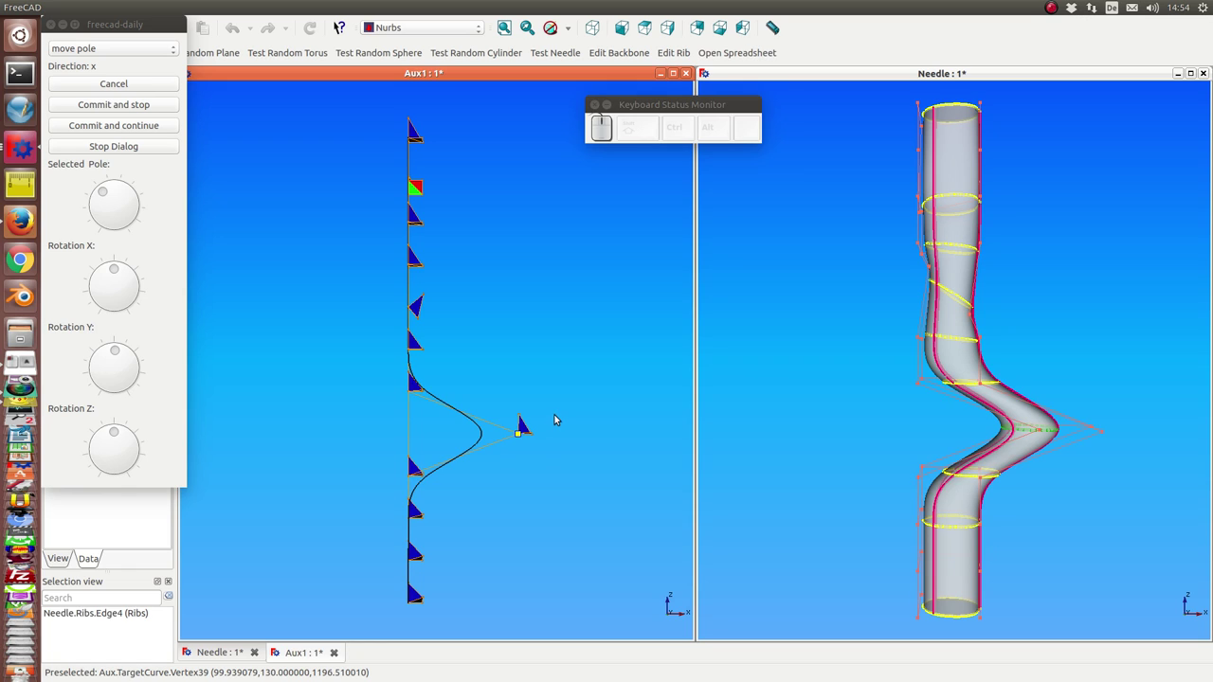
key("KP_2")
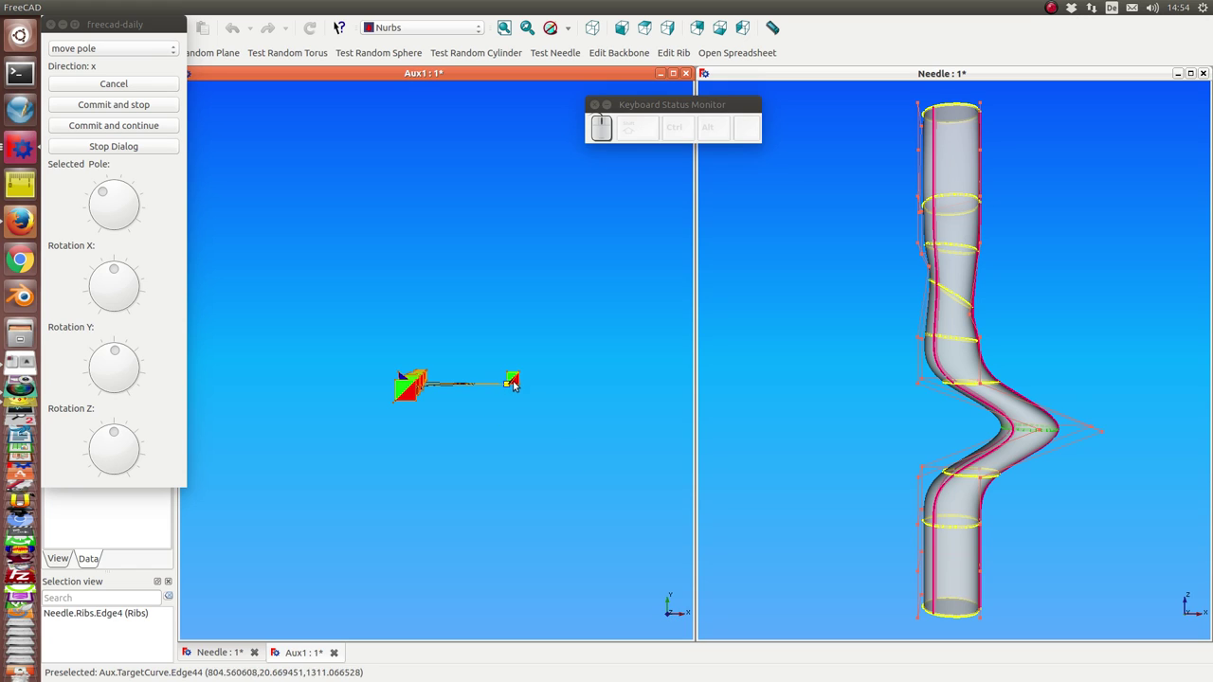
key("KP_5")
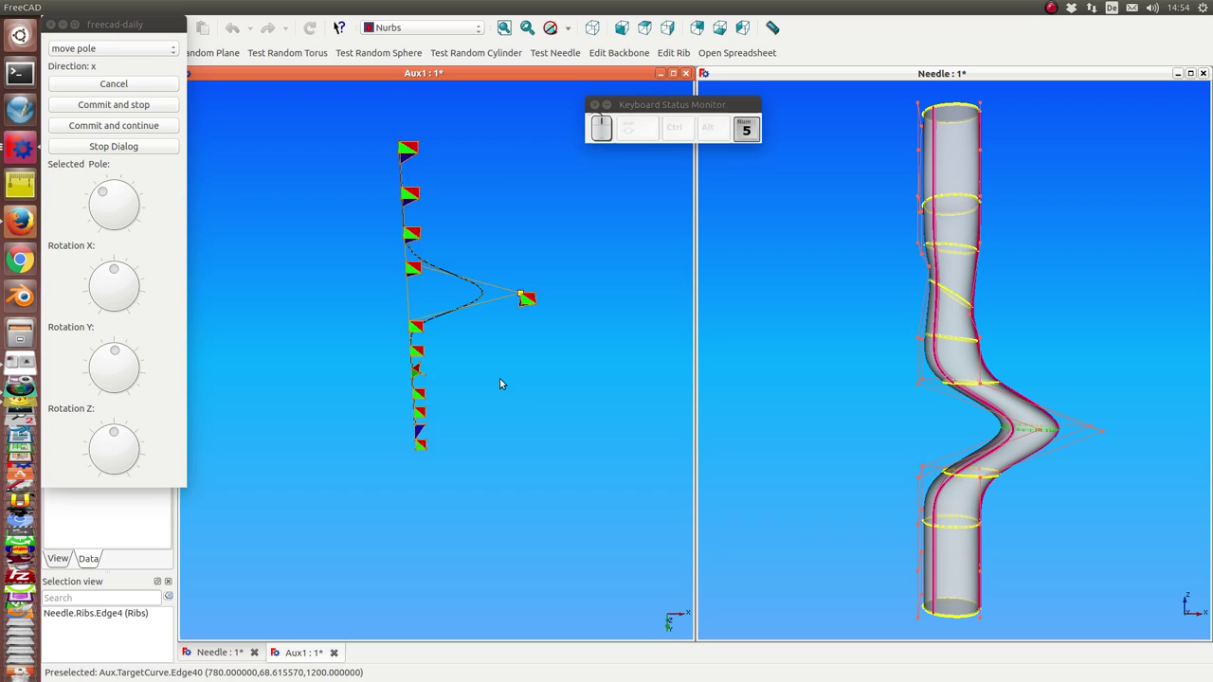
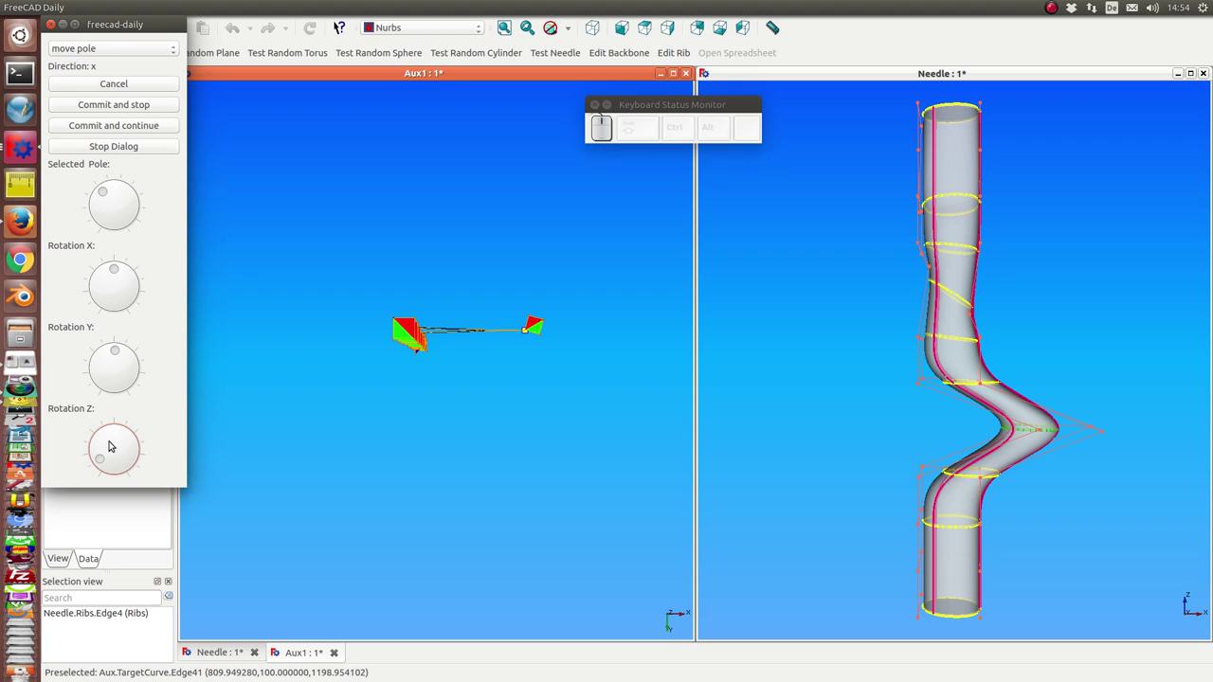
key("Return")
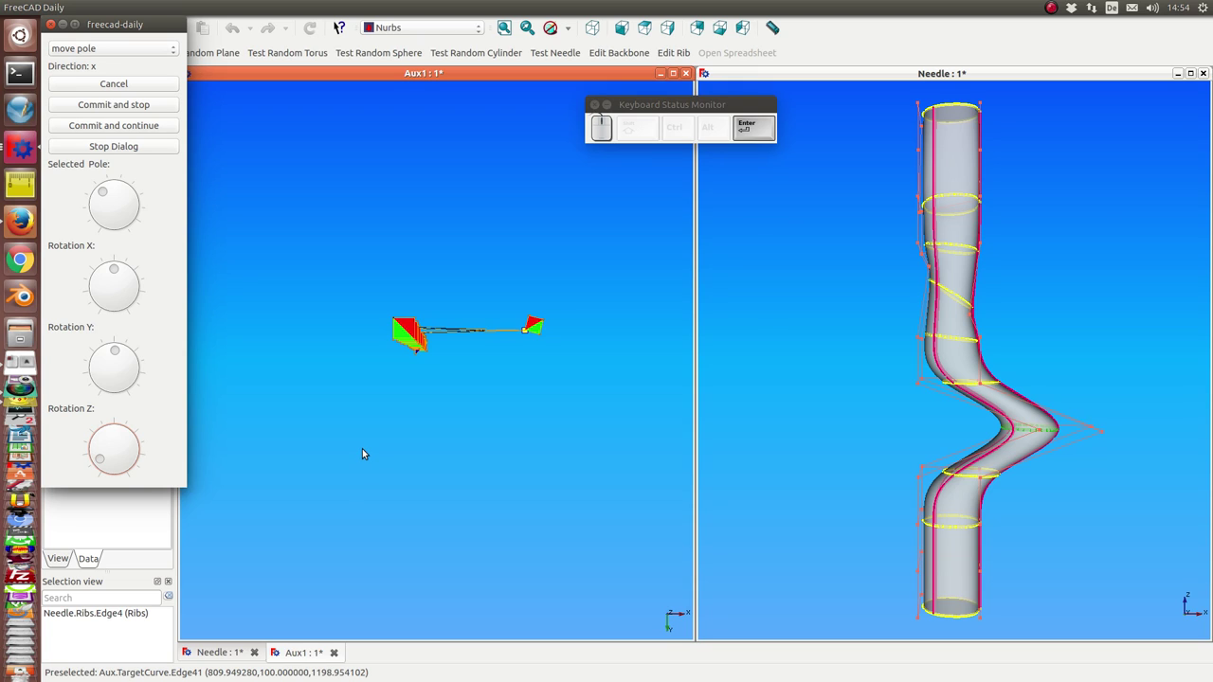
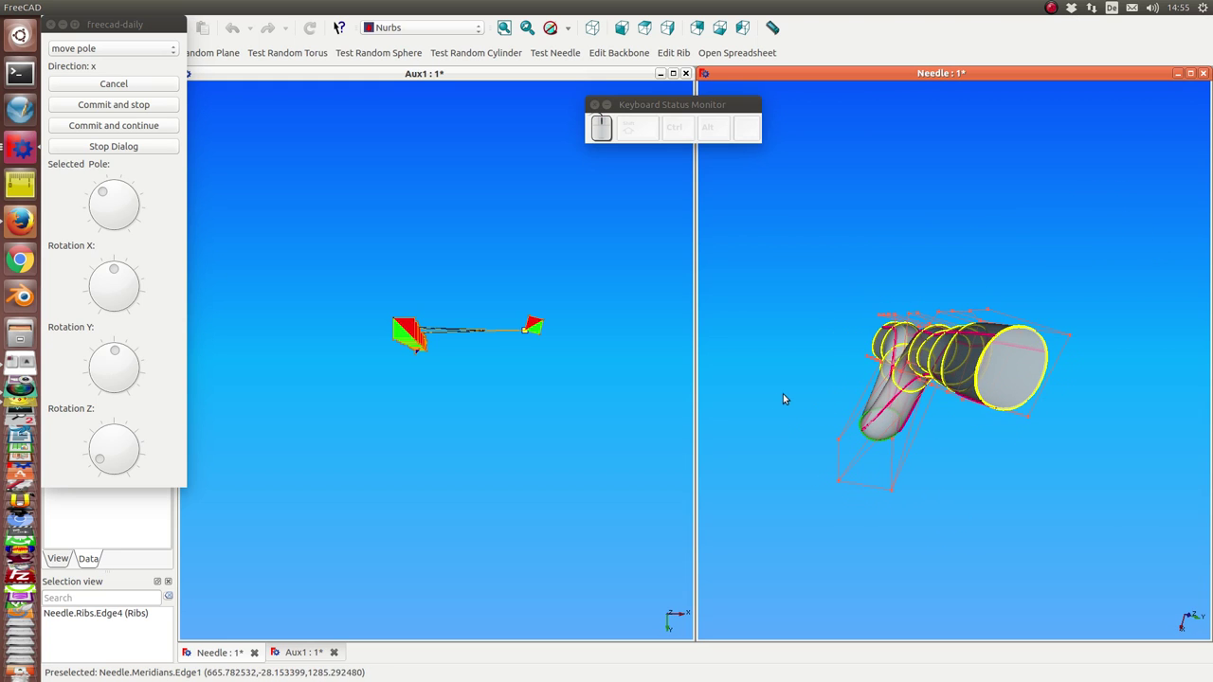
Turn the middle rib's Rotation Z knob further, apply it, and view the backbone side-on
left_click_drag(98, 462, 527, 416)
key("Return")
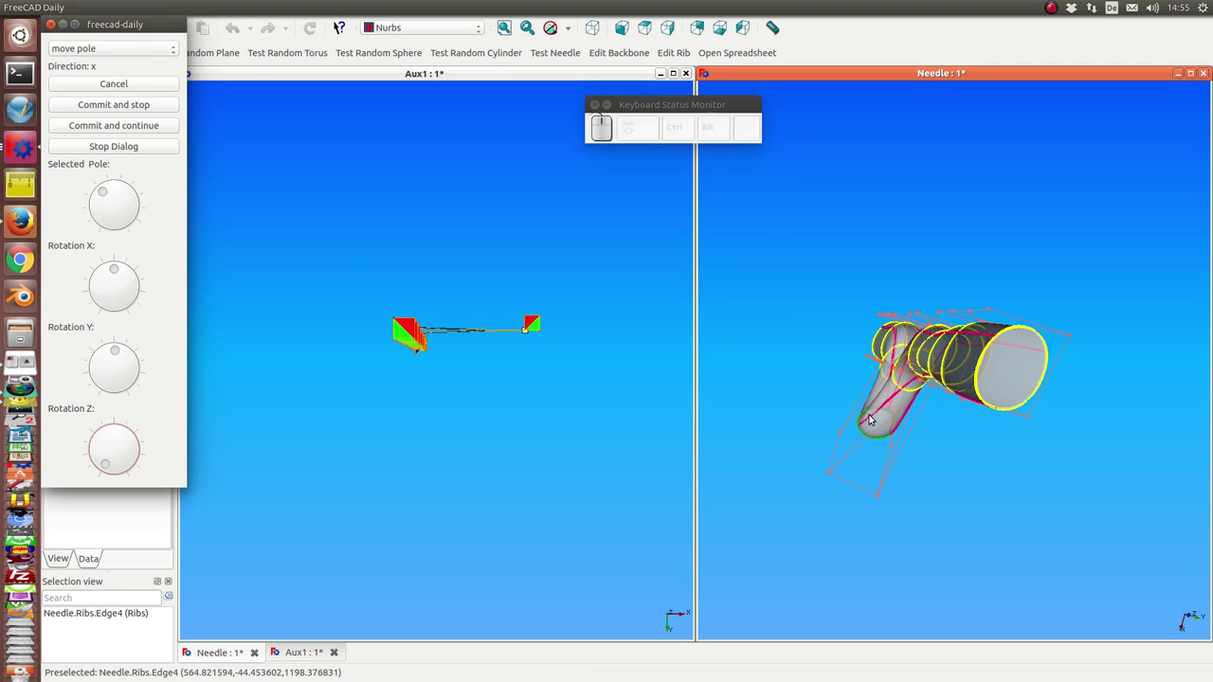
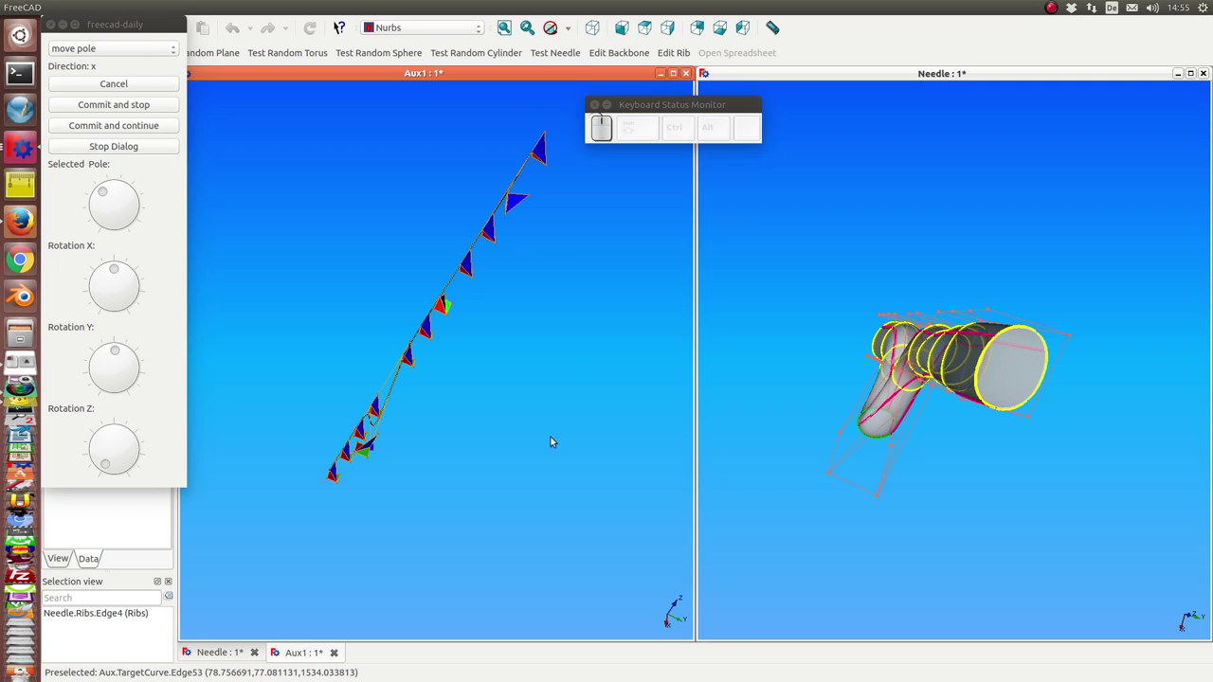
left_click_drag(558, 431, 556, 264)
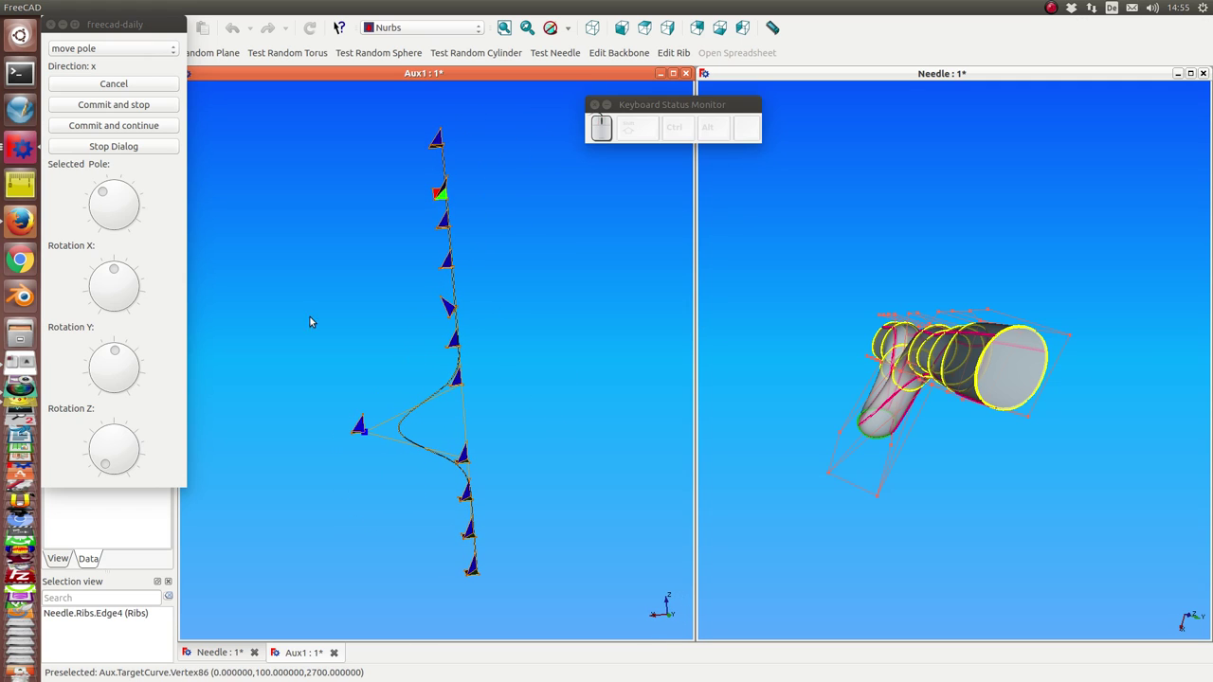